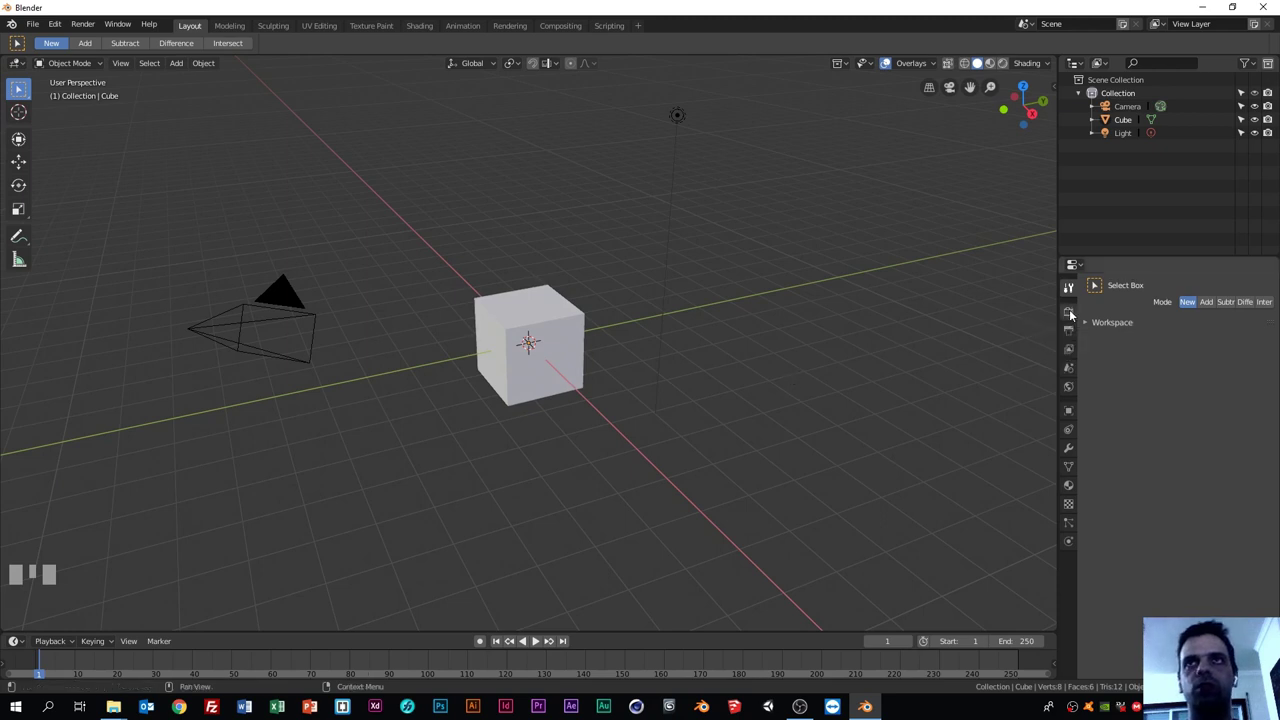
# Step: Switch the render engine to Cycles in Render Properties, keeping Device on CPU
pyautogui.click(1072, 315)
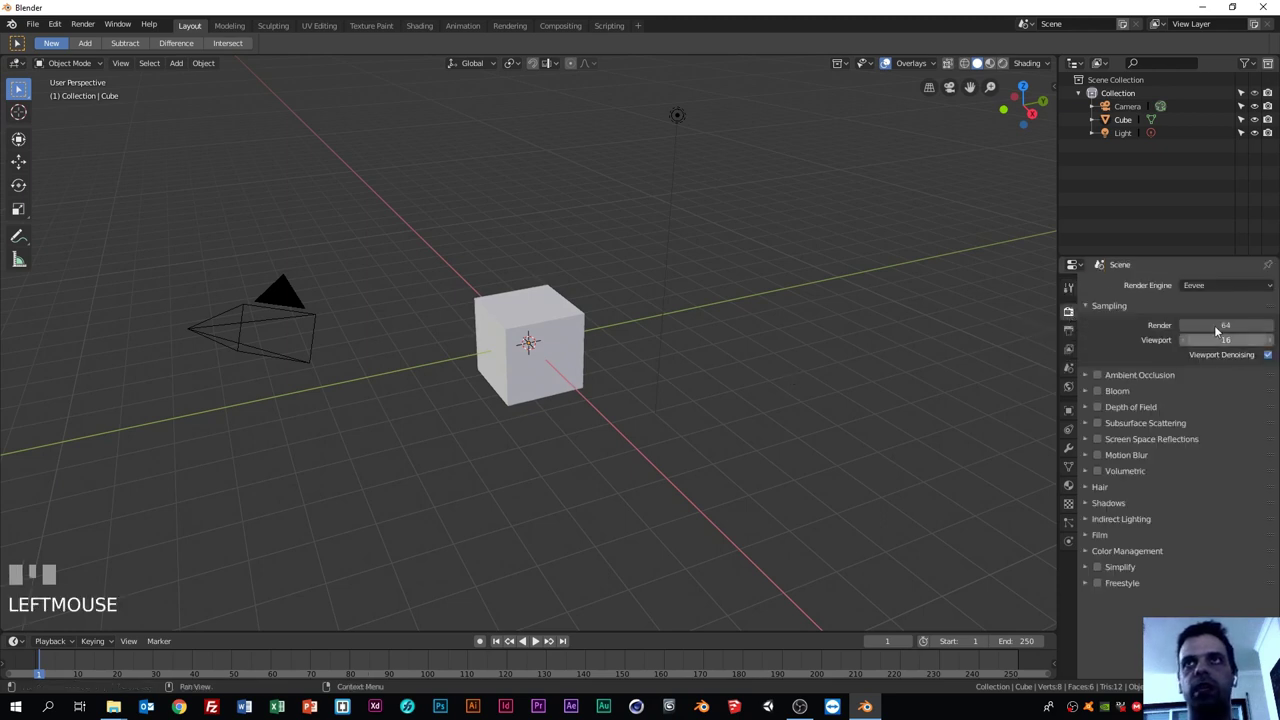
pyautogui.moveTo(1214, 289); pyautogui.dragTo(554, 319)
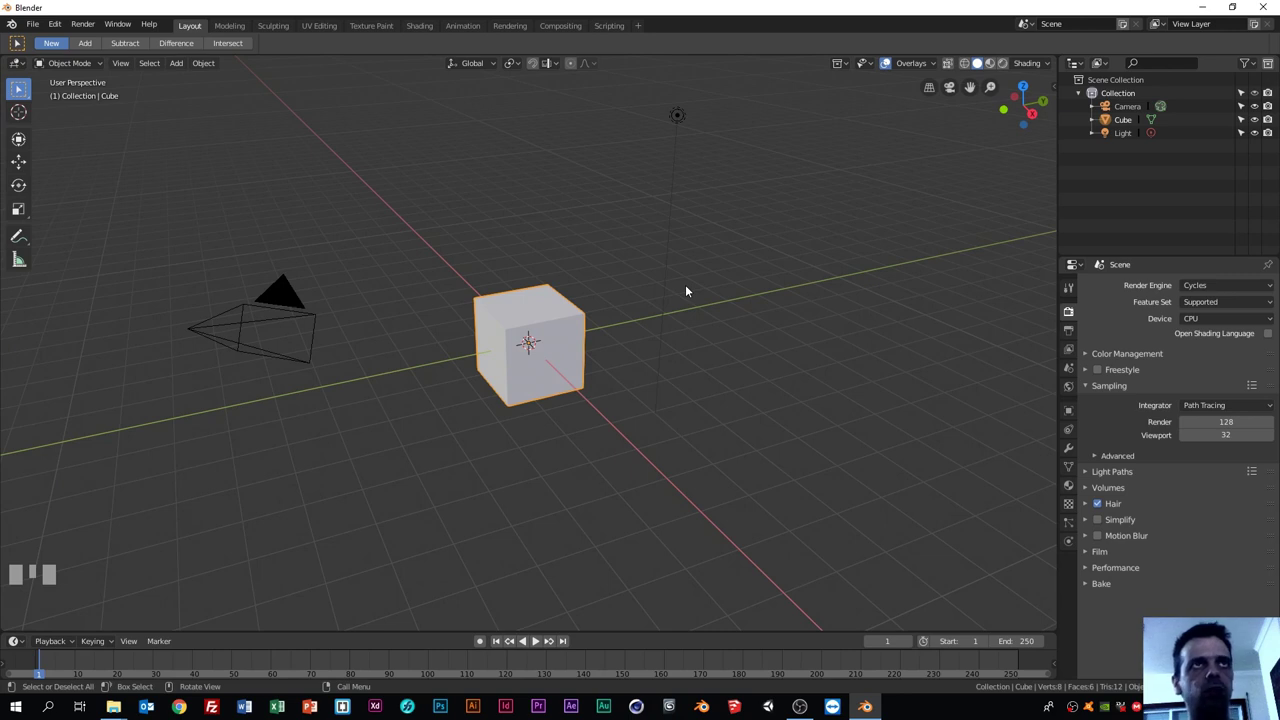
# Step: Delete the default cube so only the camera and light remain in the scene
pyautogui.click(630, 281)
pyautogui.click(574, 313)
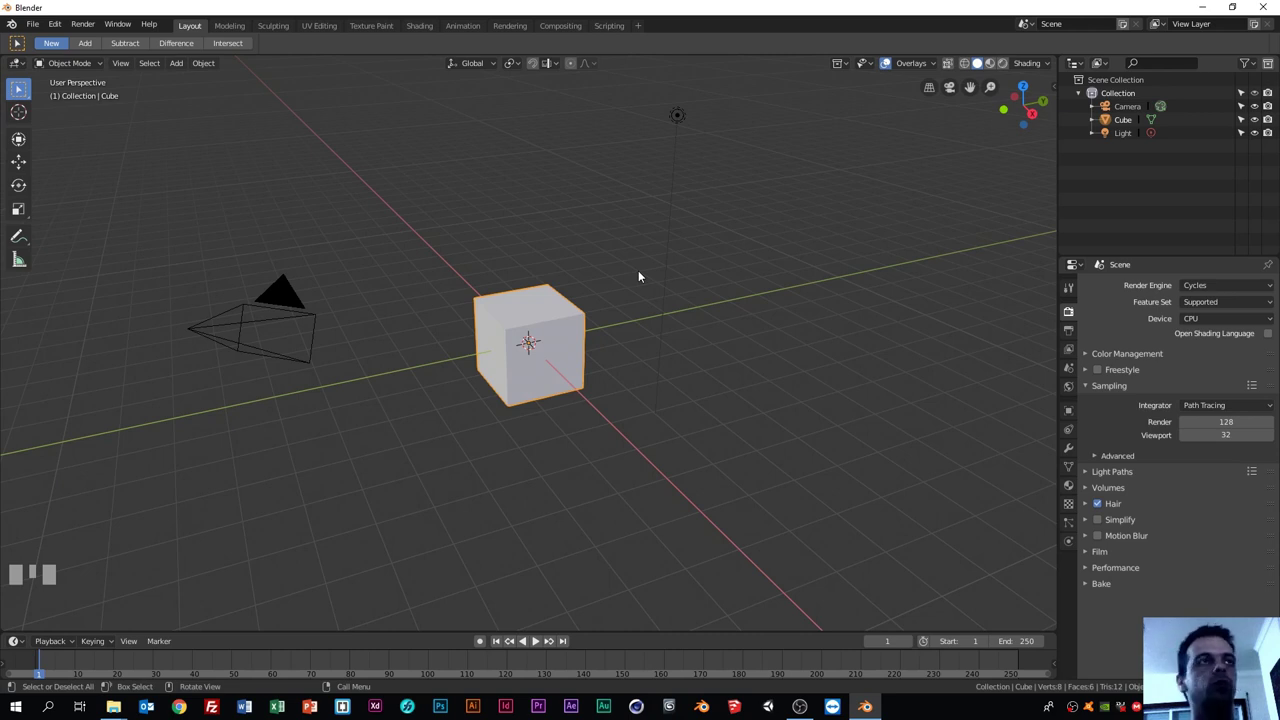
pyautogui.click(634, 272)
pyautogui.click(569, 312)
pyautogui.moveTo(622, 280); pyautogui.dragTo(557, 308)
pyautogui.click(551, 316)
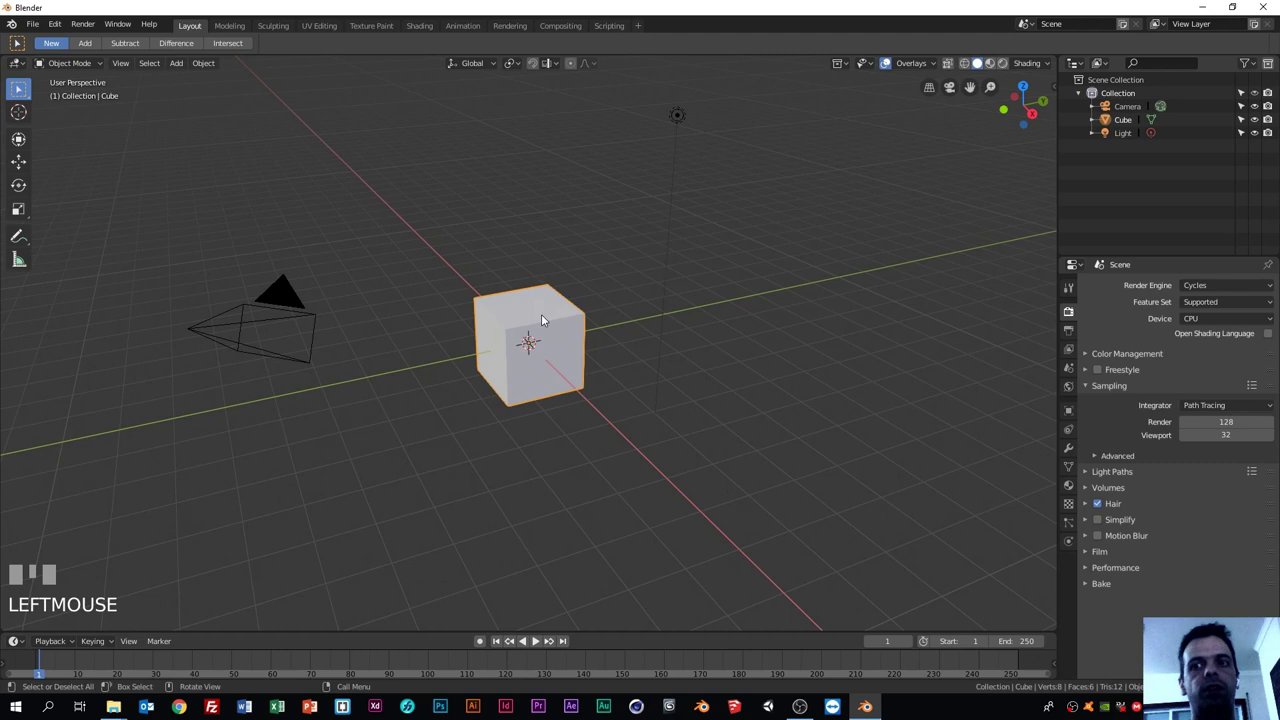
pyautogui.press('Delete')
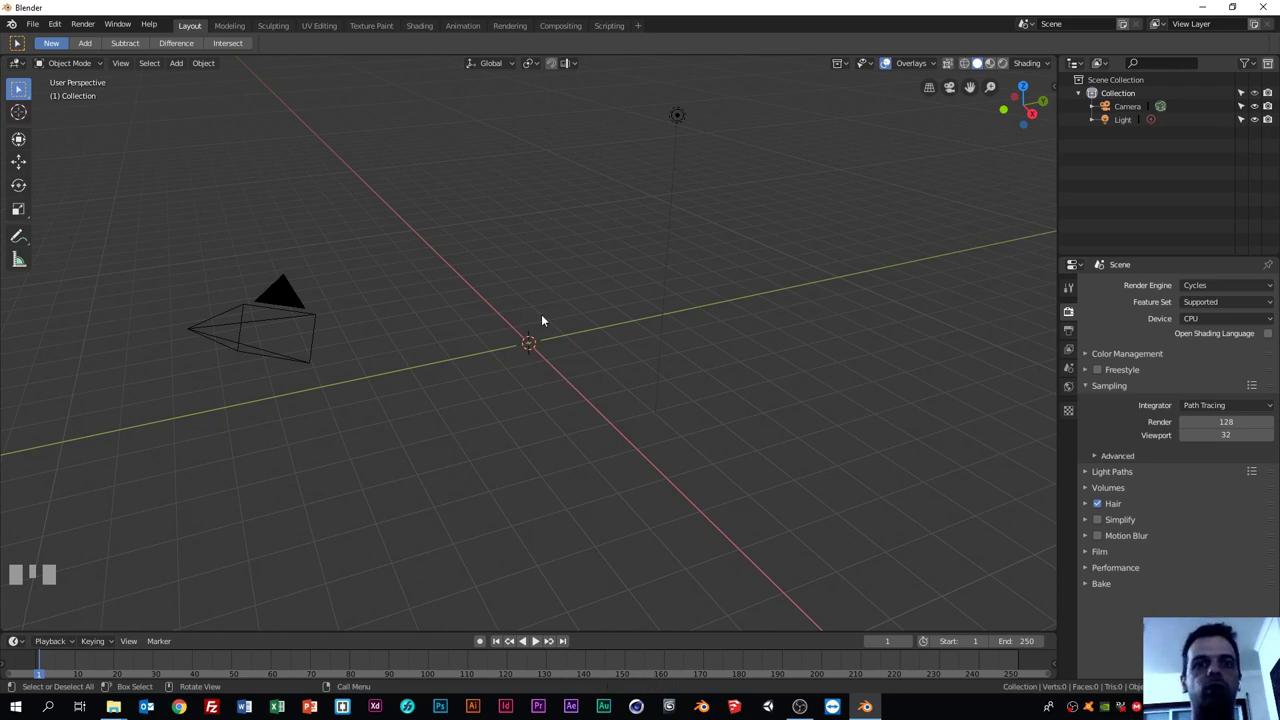
pyautogui.click(542, 316)
pyautogui.click(471, 312)
pyautogui.moveTo(415, 485); pyautogui.dragTo(381, 463)
pyautogui.moveTo(381, 463); pyautogui.dragTo(530, 467)
pyautogui.moveTo(530, 467); pyautogui.dragTo(392, 480)
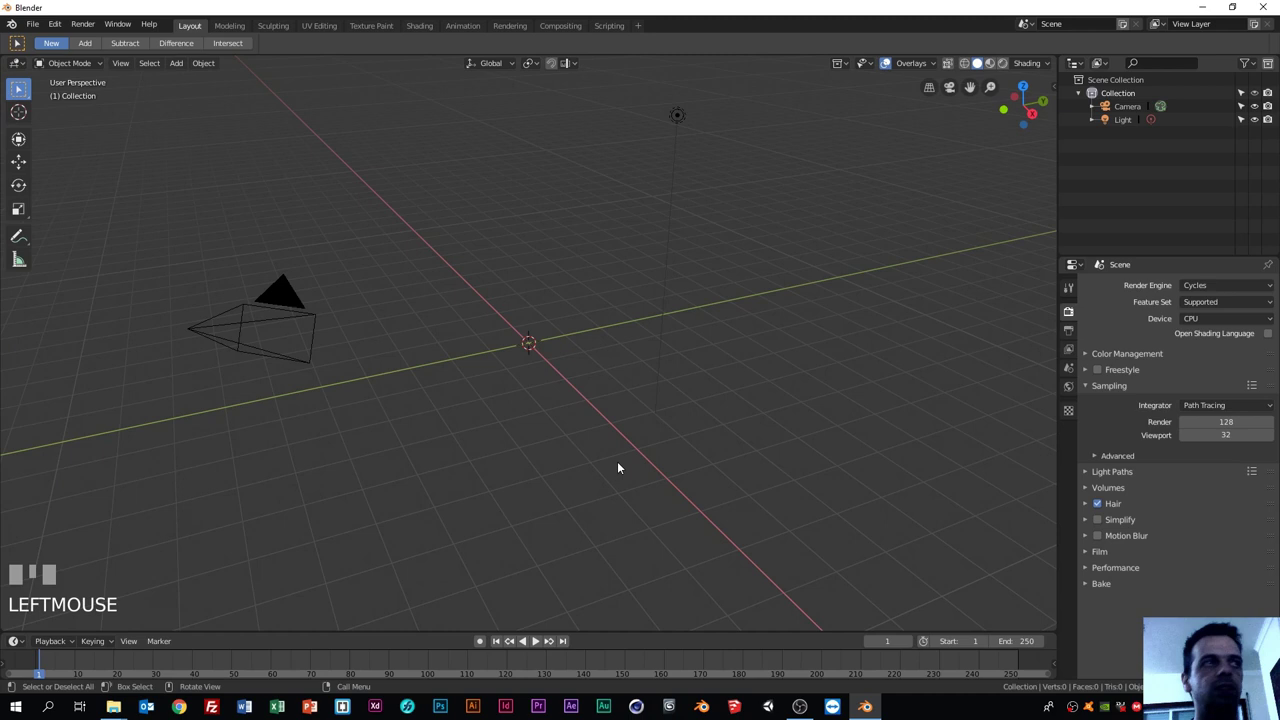
pyautogui.click(582, 395)
pyautogui.click(490, 401)
pyautogui.moveTo(490, 401); pyautogui.dragTo(580, 394)
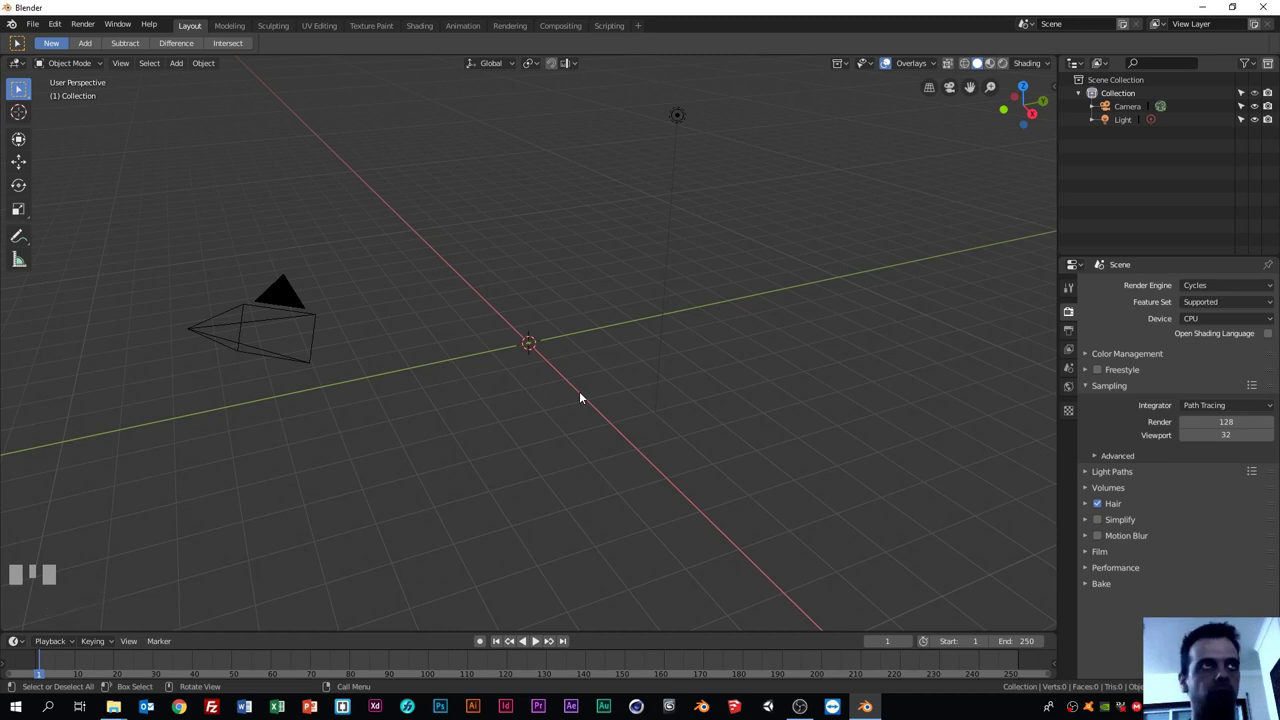
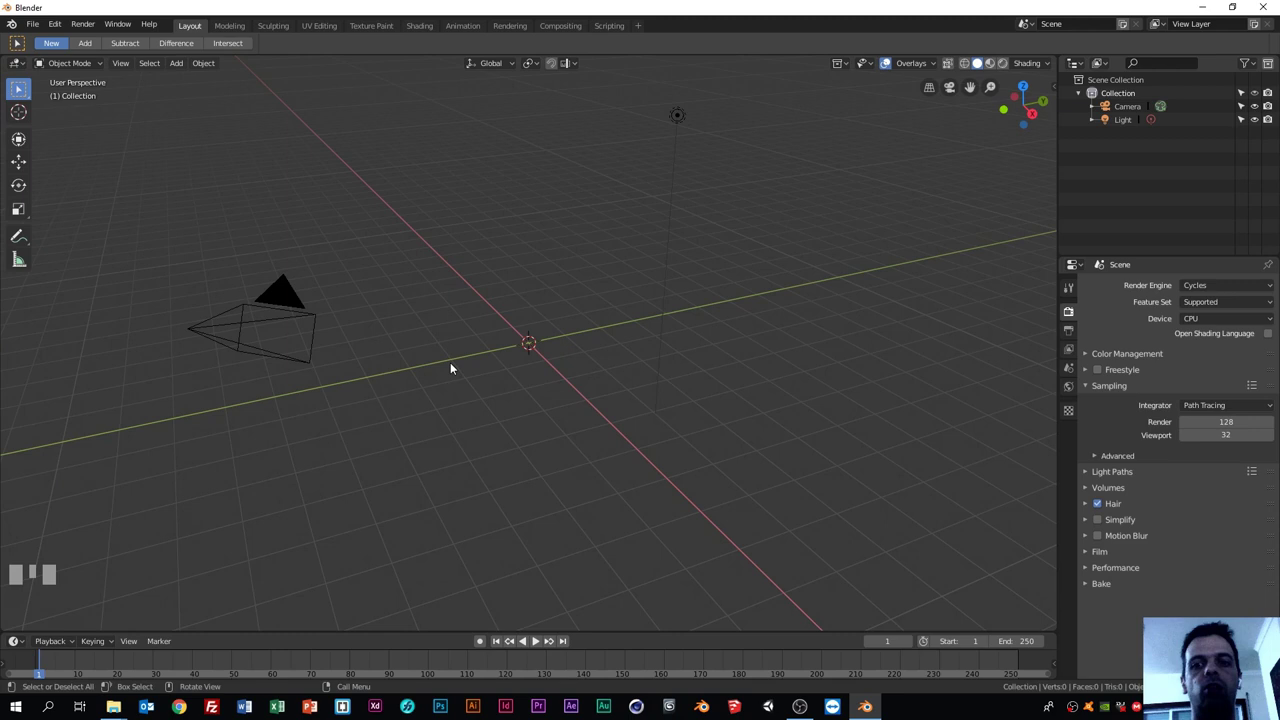
# Step: Cycle through front, top, right, back, bottom and left orthographic views, ending on front
pyautogui.press('KP_1')
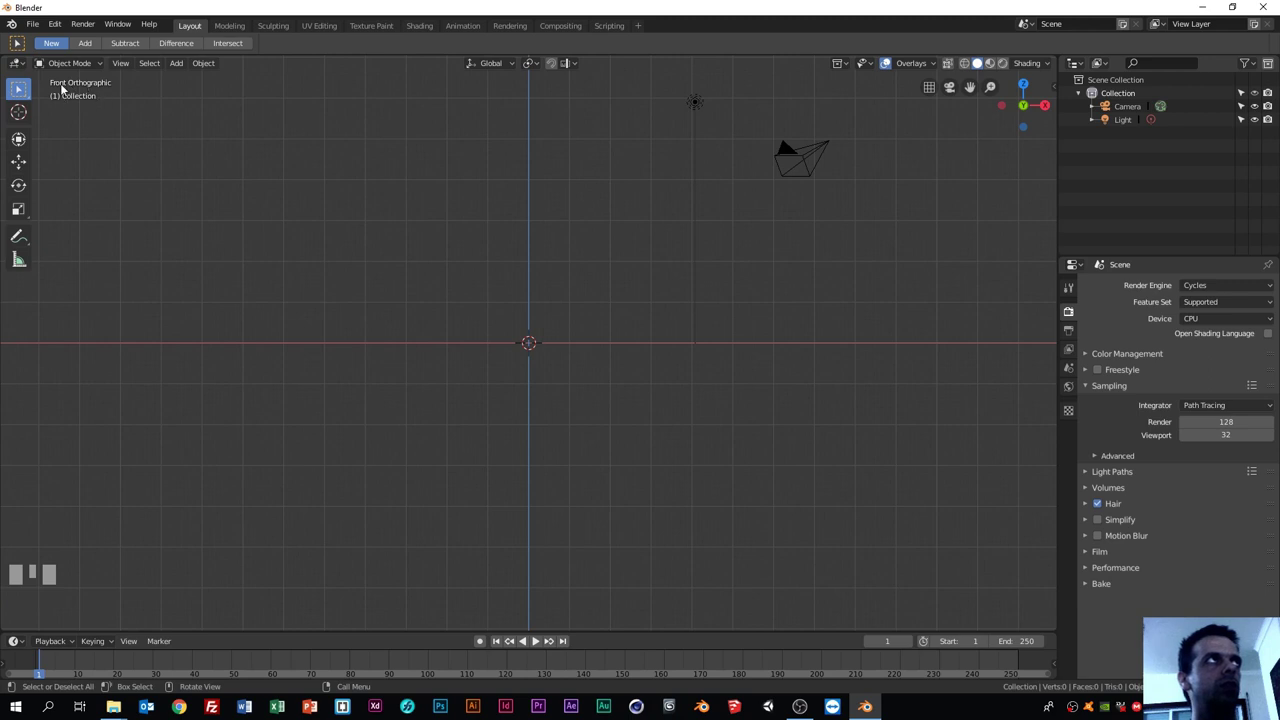
pyautogui.press('KP_1')
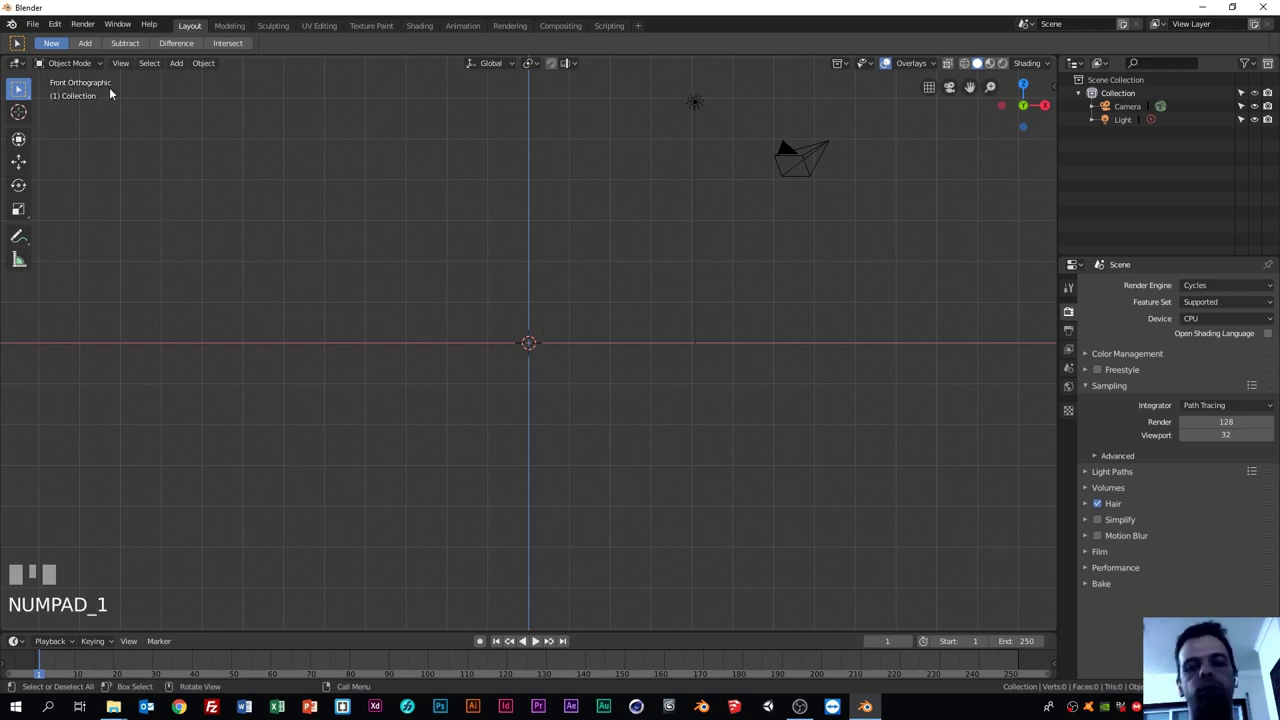
pyautogui.press('KP_7')
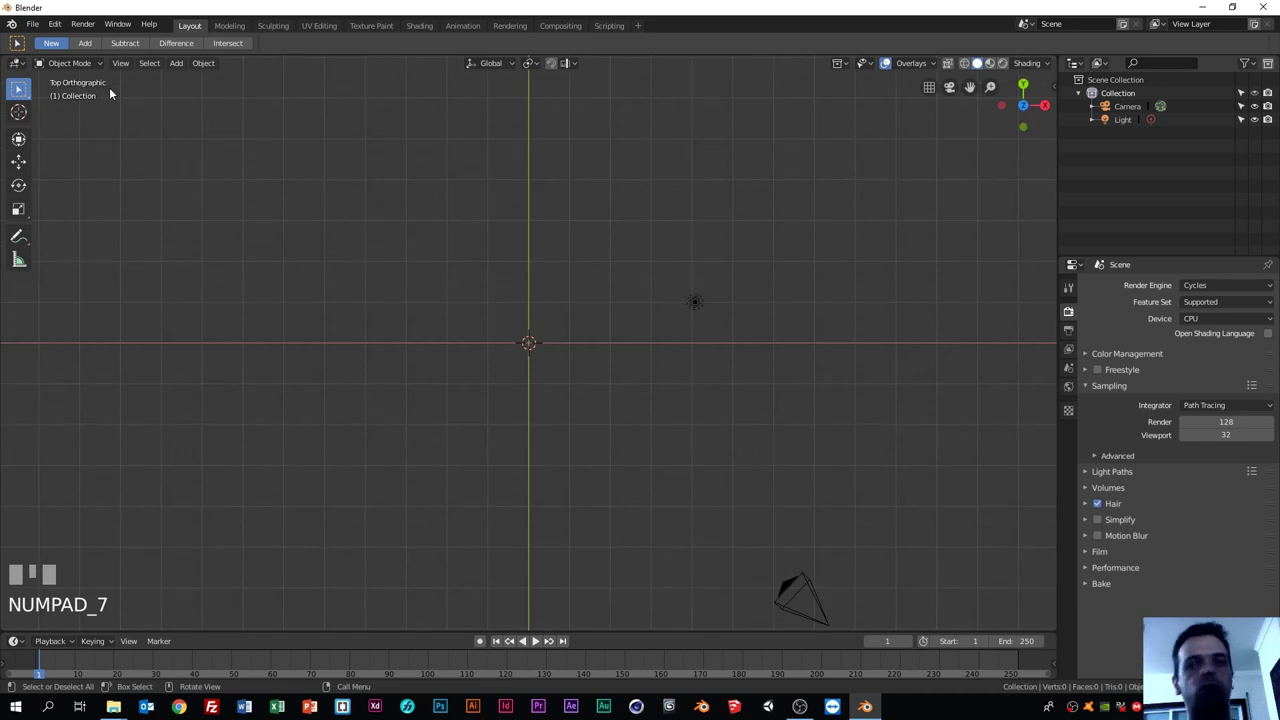
pyautogui.press('KP_3')
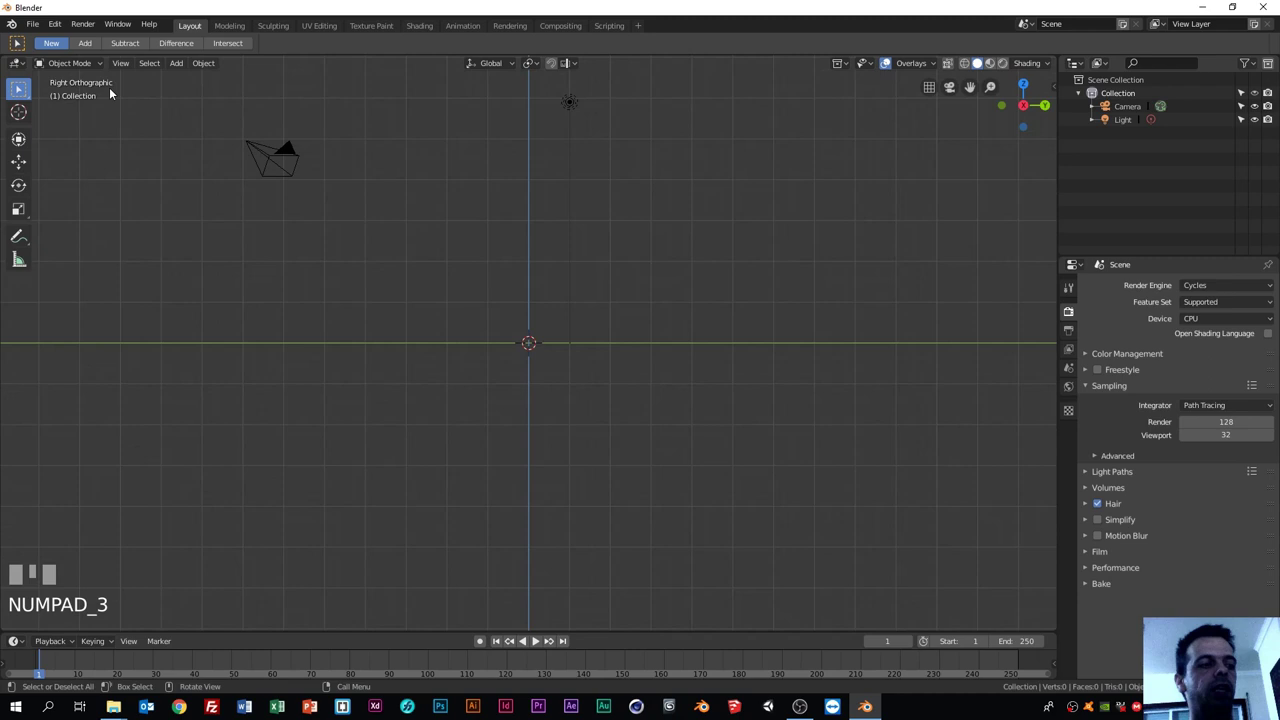
pyautogui.press('ctrl+KP_1')
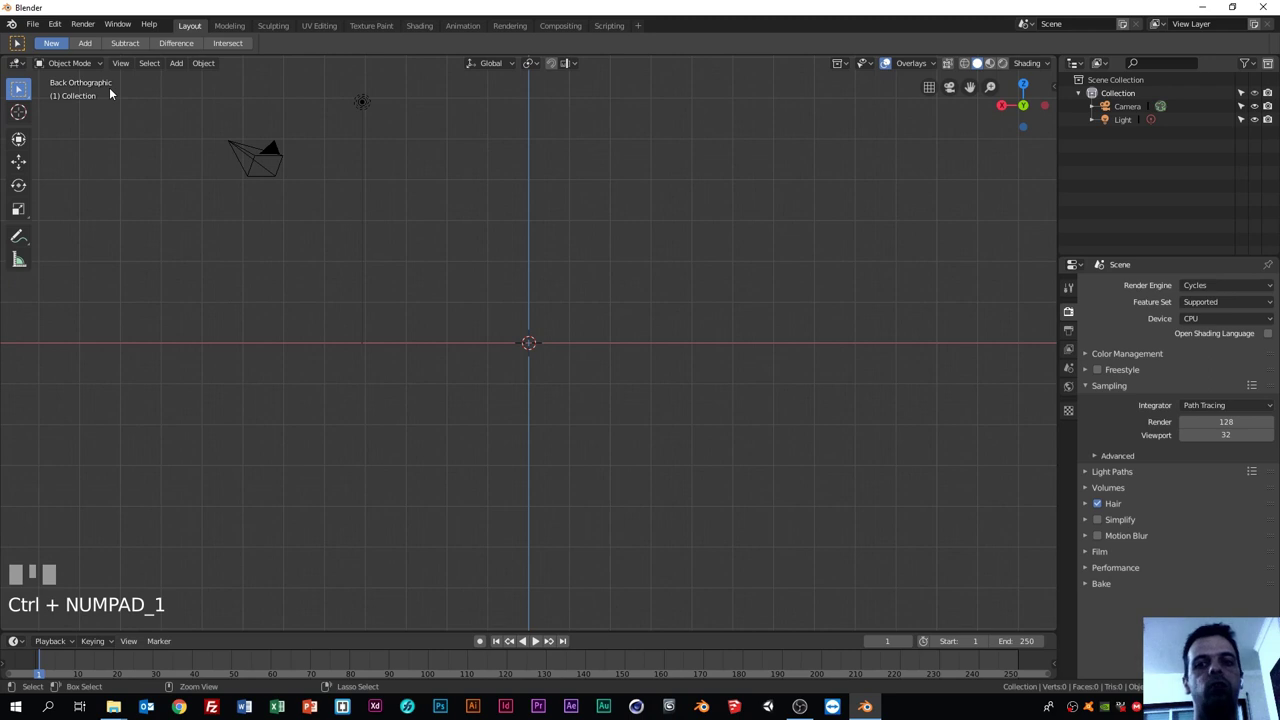
pyautogui.press('ctrl+KP_7')
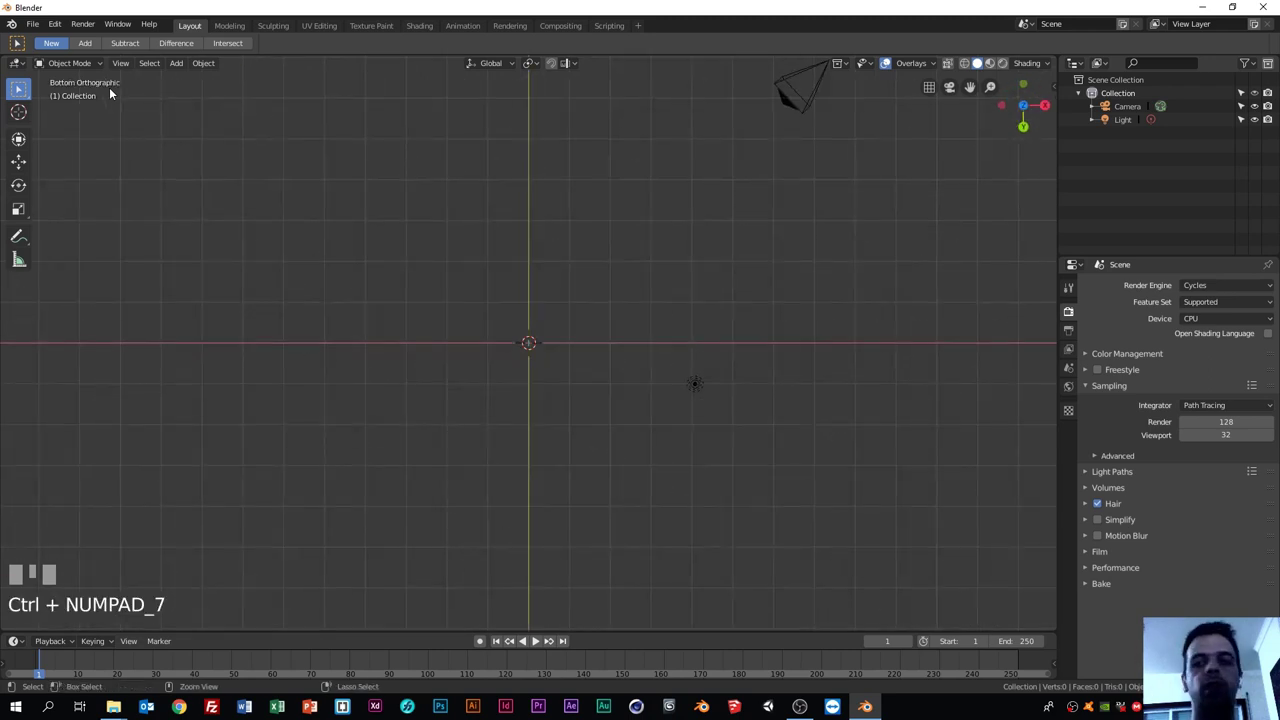
pyautogui.press('ctrl+KP_3')
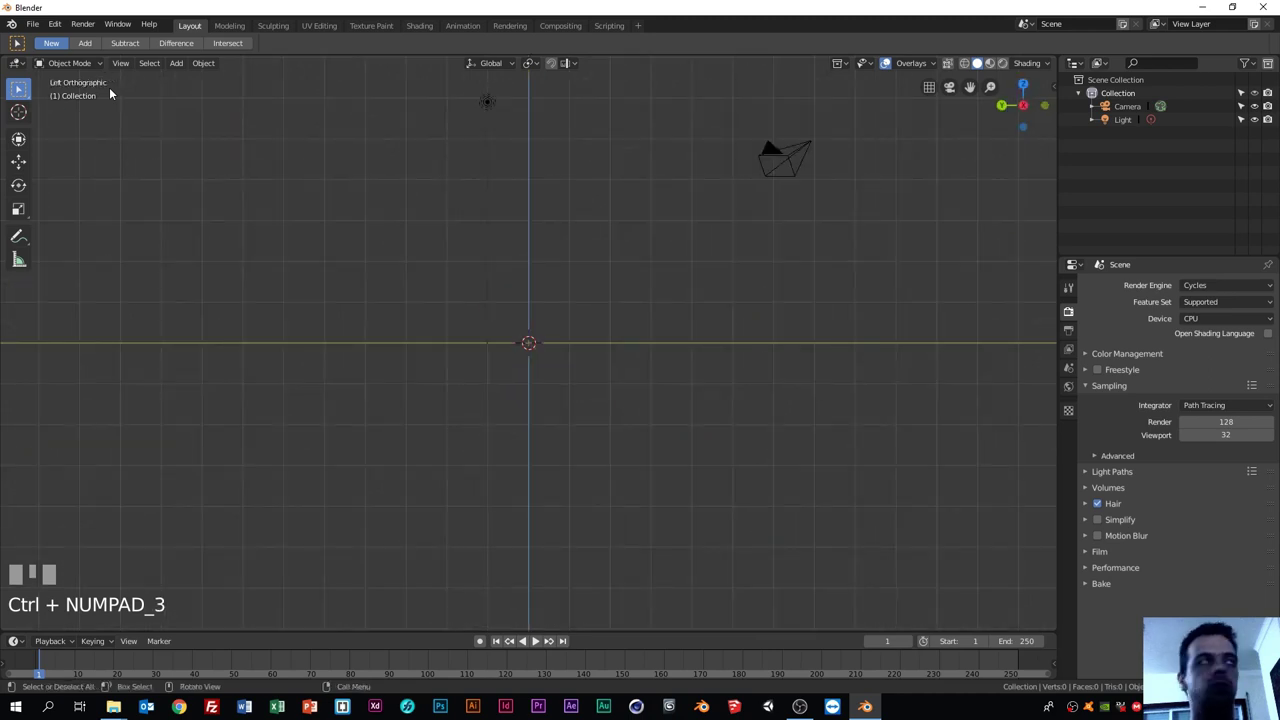
pyautogui.press('KP_1')
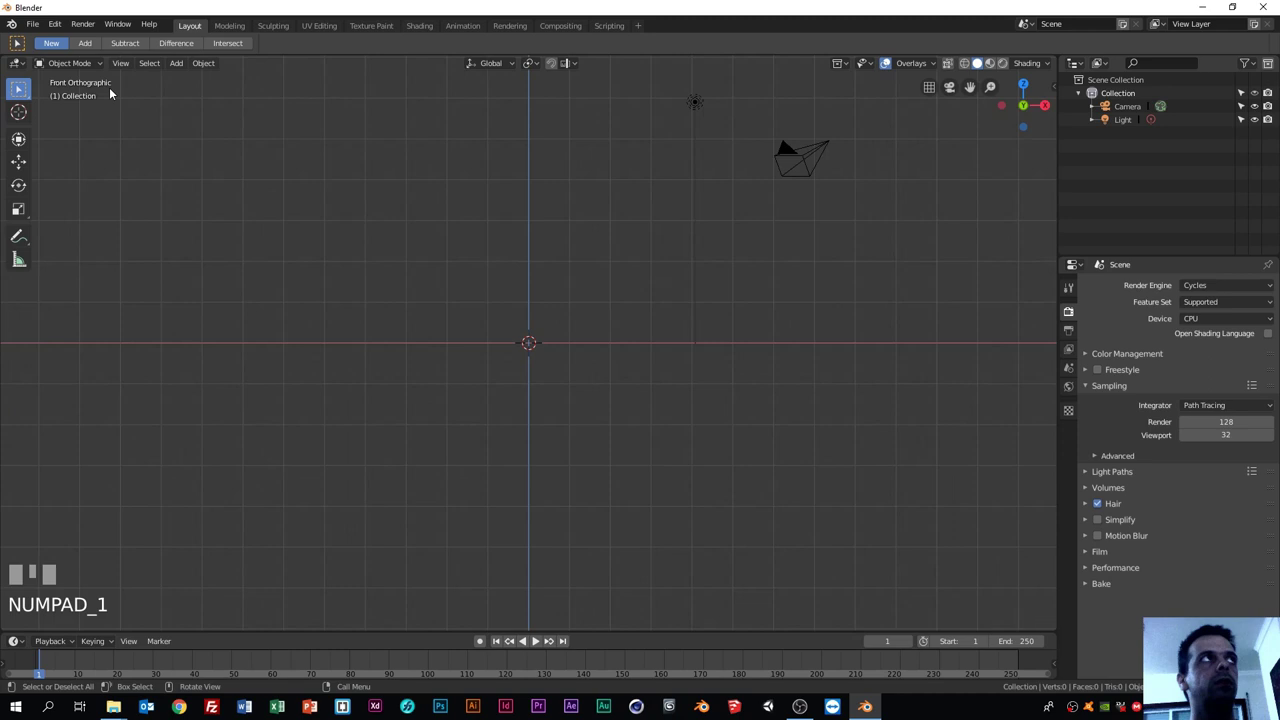
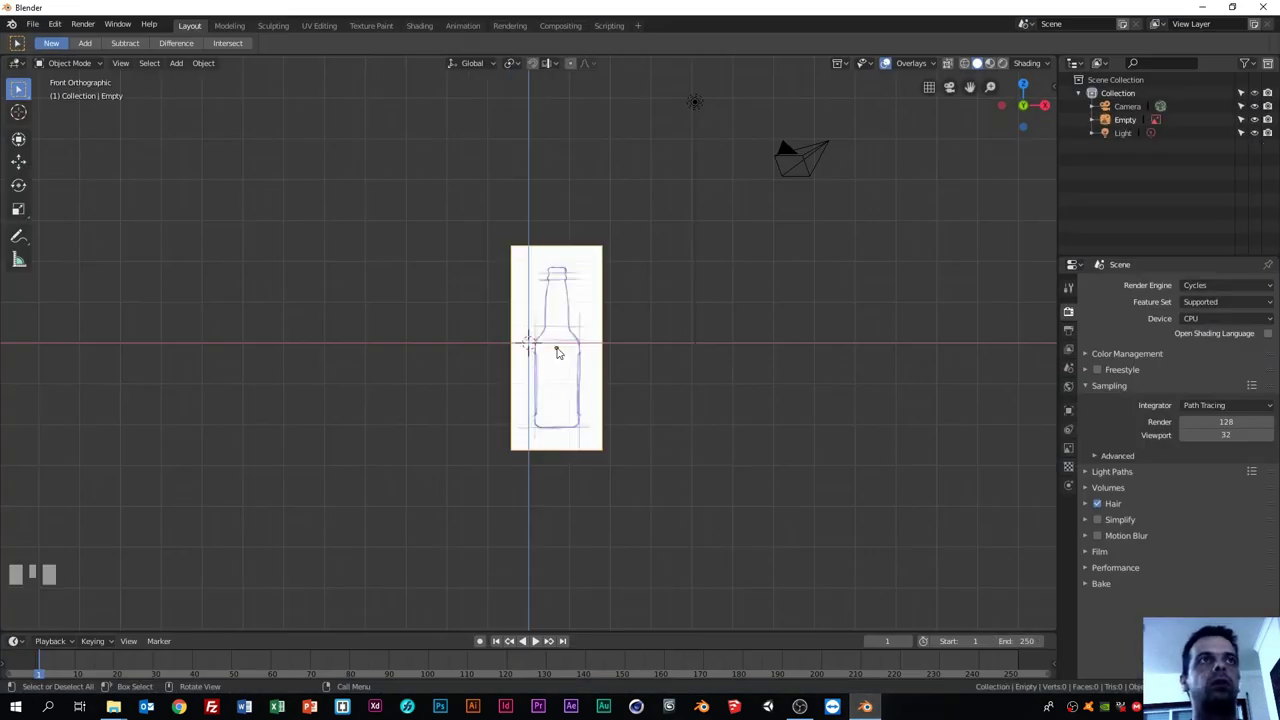
# Step: Deselect the bottle.jpg reference empty after placing it in the front view
pyautogui.click(672, 321)
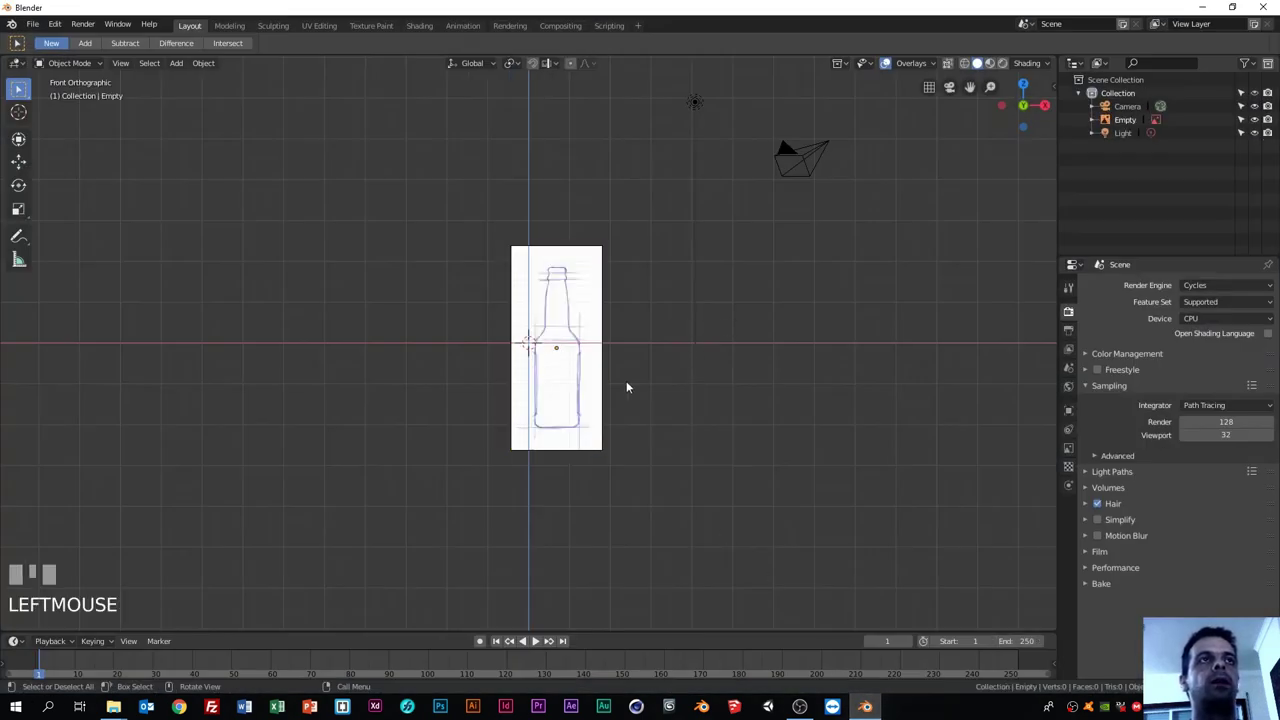
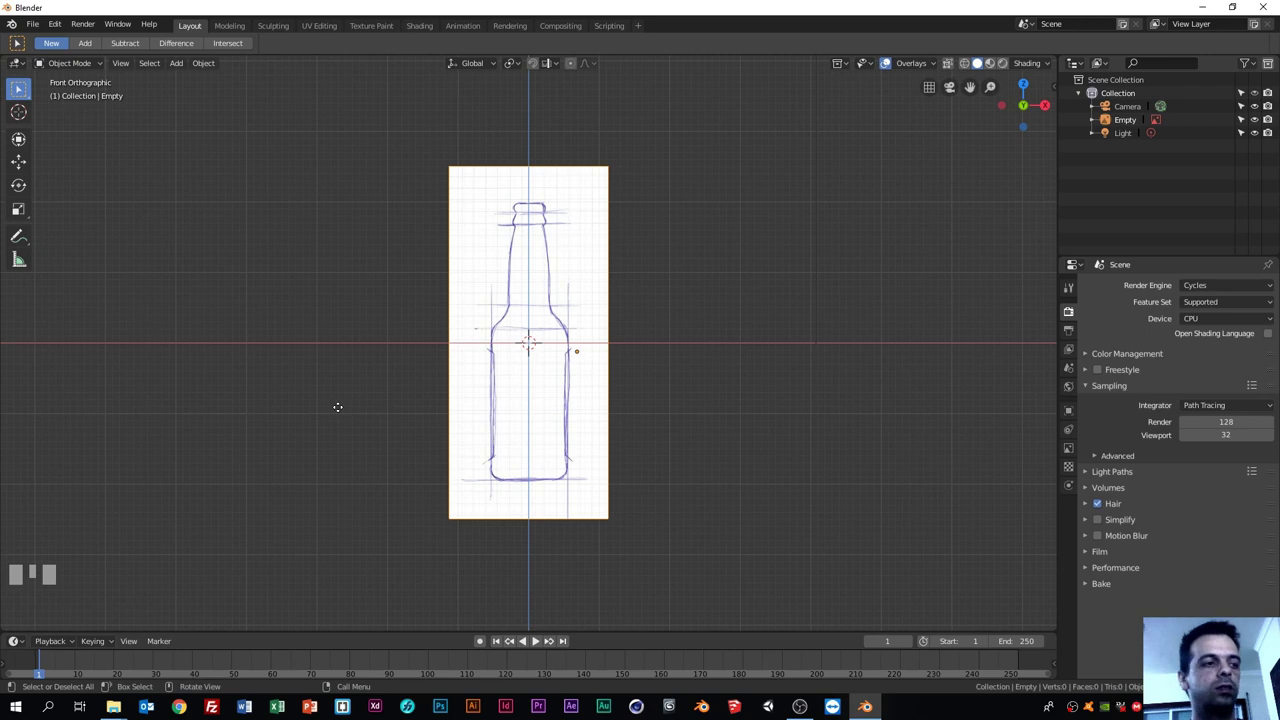
# Step: Add a cylinder mesh at the origin over the bottle sketch
pyautogui.press('shift+a')
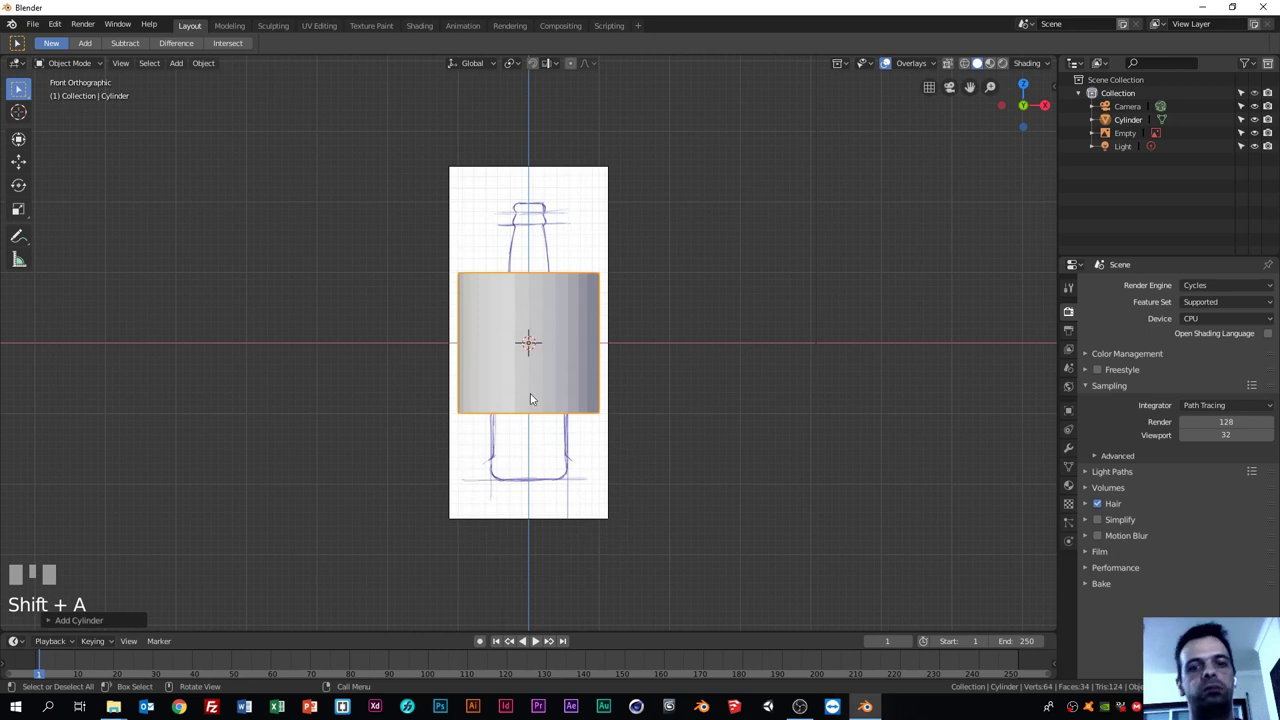
pyautogui.press('Delete')
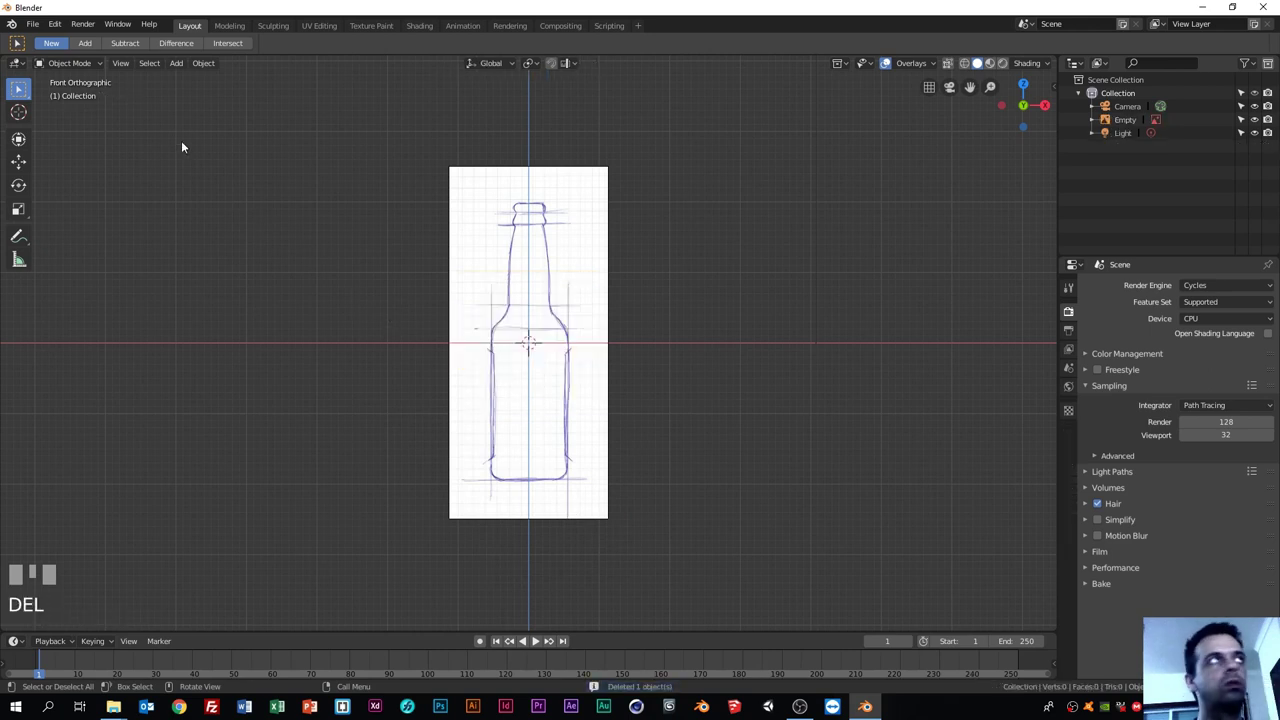
pyautogui.moveTo(176, 70); pyautogui.dragTo(90, 219)
pyautogui.click(196, 214)
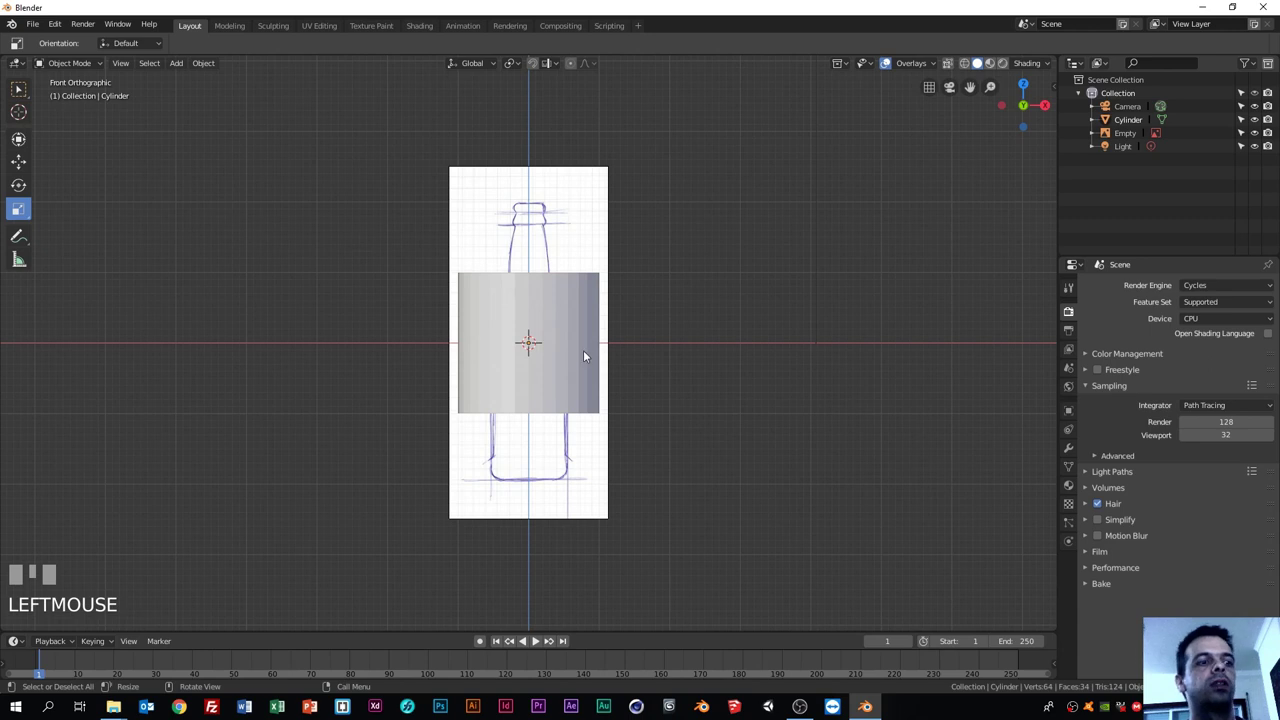
# Step: Scale the cylinder to the sketched bottle body's width and return to Select Box
pyautogui.press('s')
pyautogui.click(578, 338)
pyautogui.press('s')
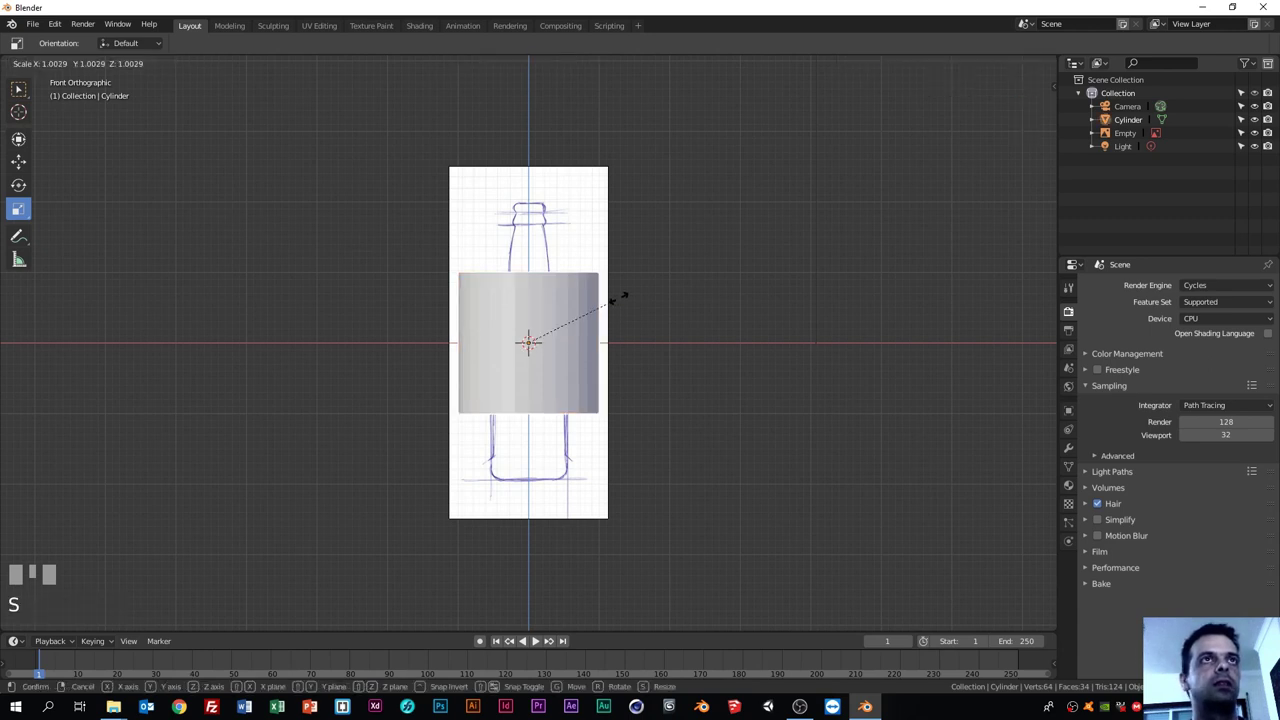
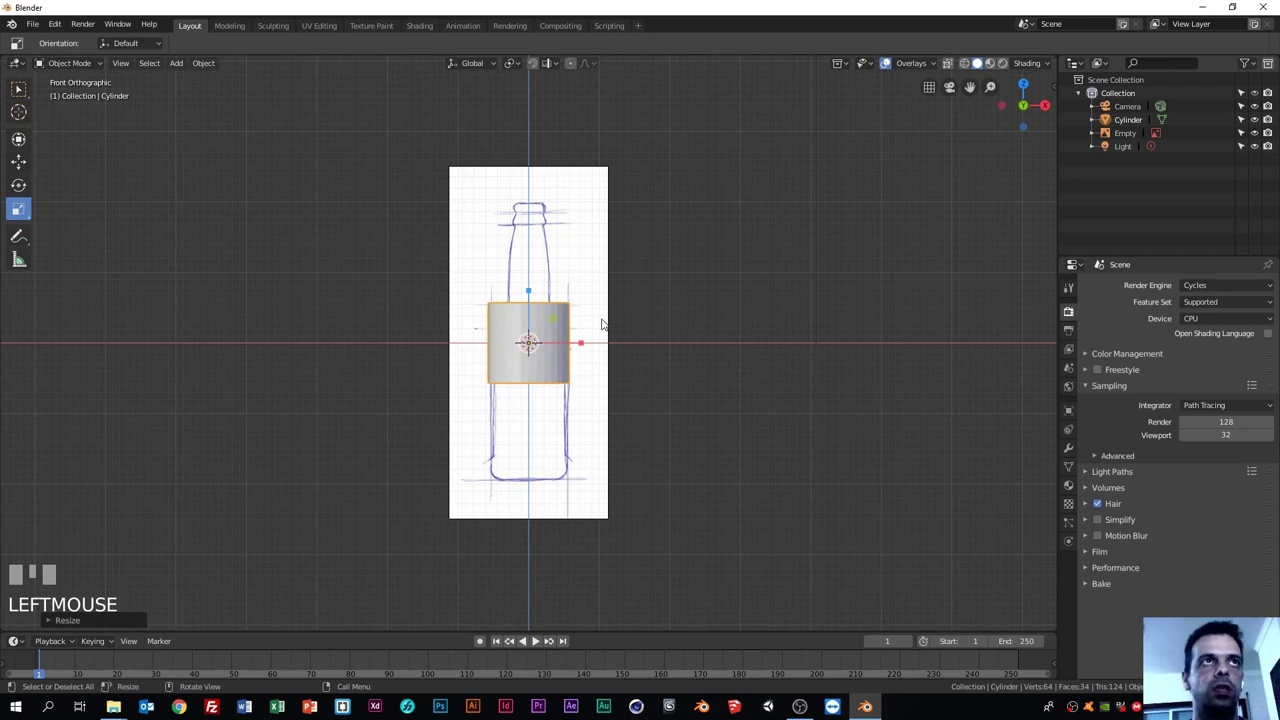
pyautogui.click(23, 96)
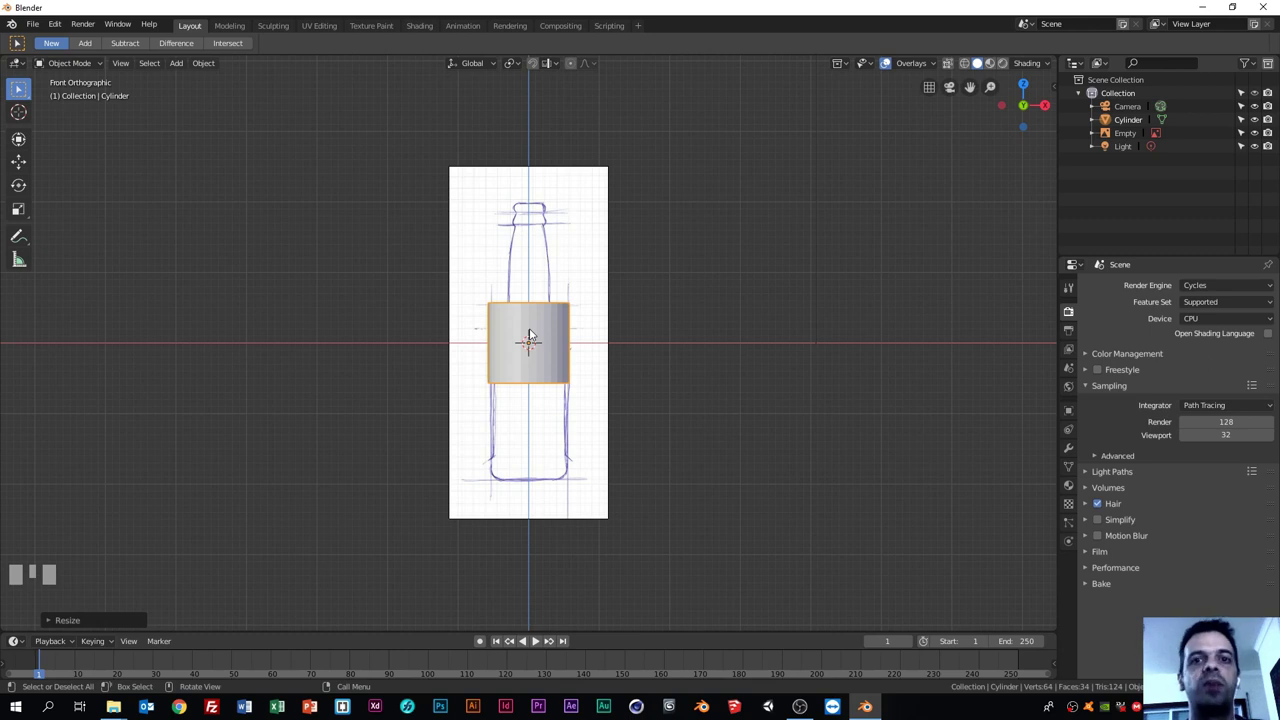
pyautogui.click(387, 304)
pyautogui.scroll(3)
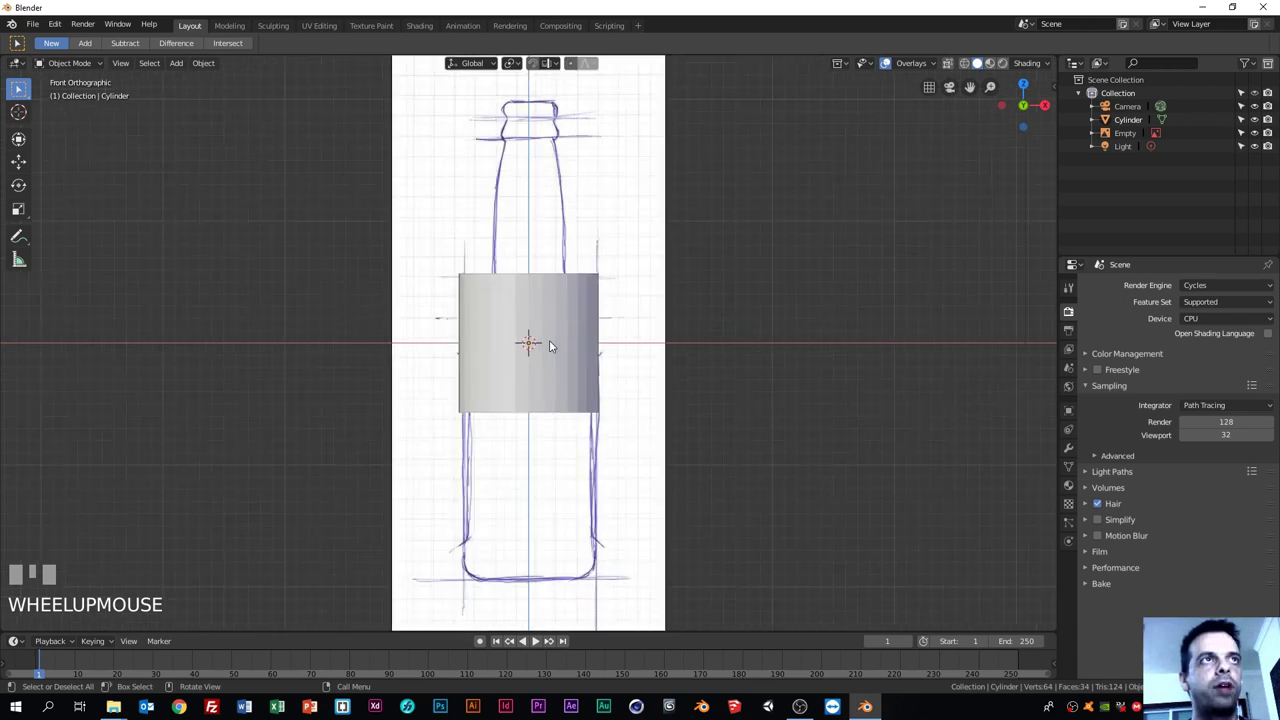
pyautogui.click(544, 309)
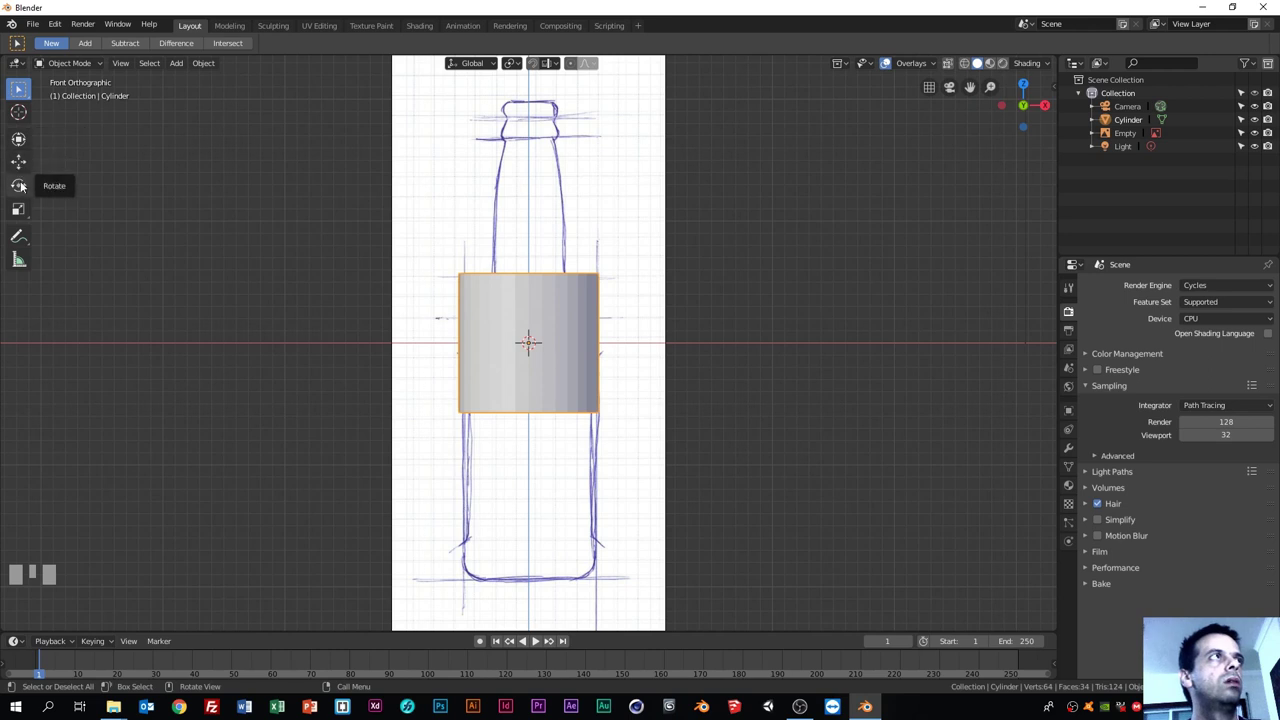
pyautogui.click(23, 168)
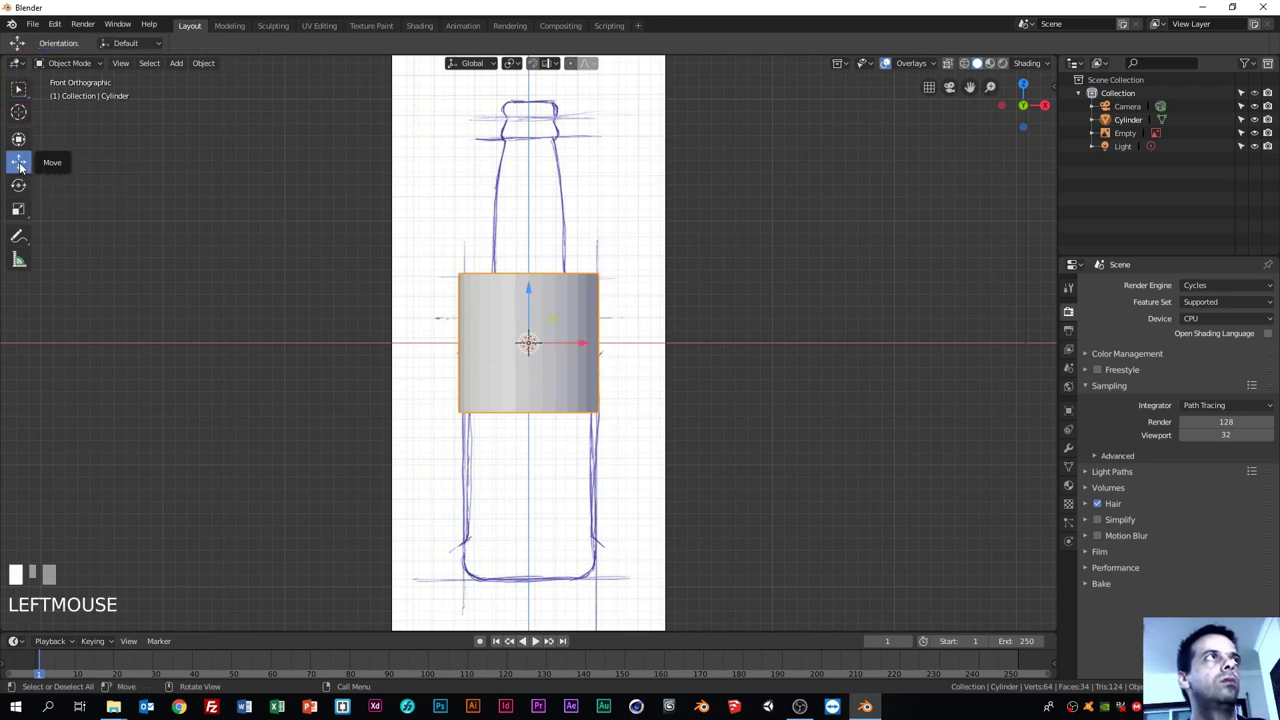
pyautogui.click(22, 88)
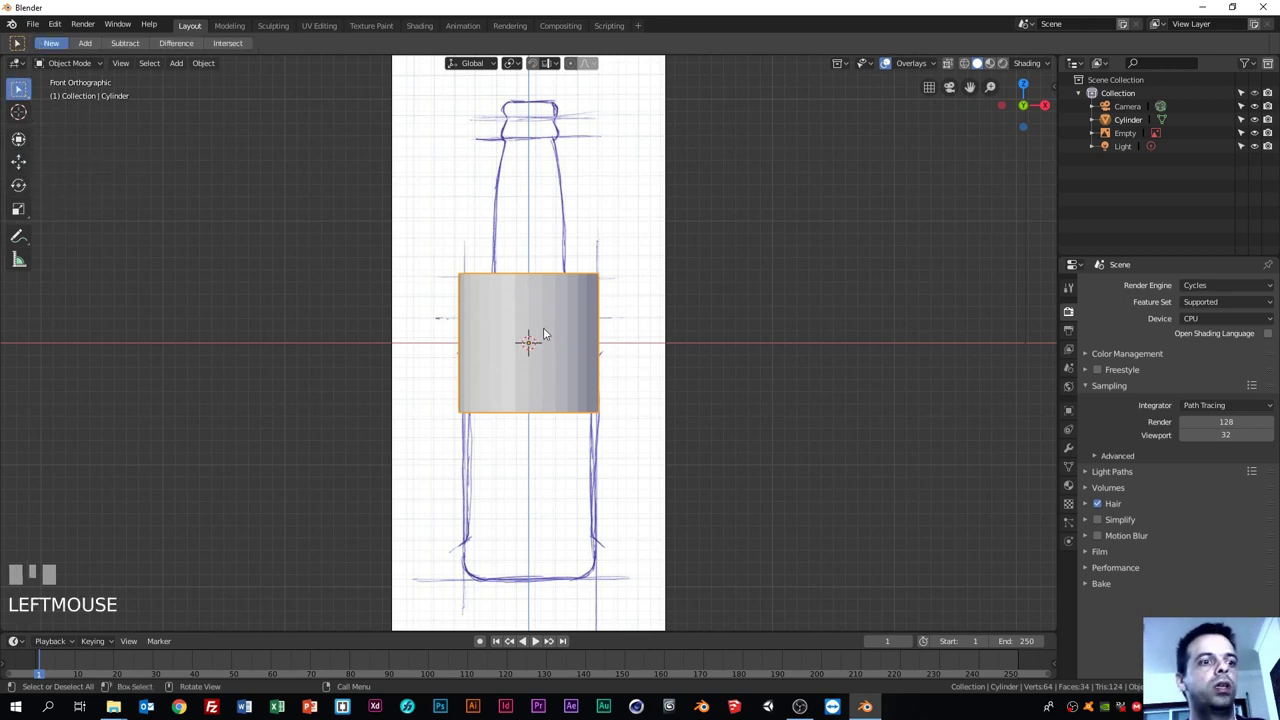
pyautogui.press('g')
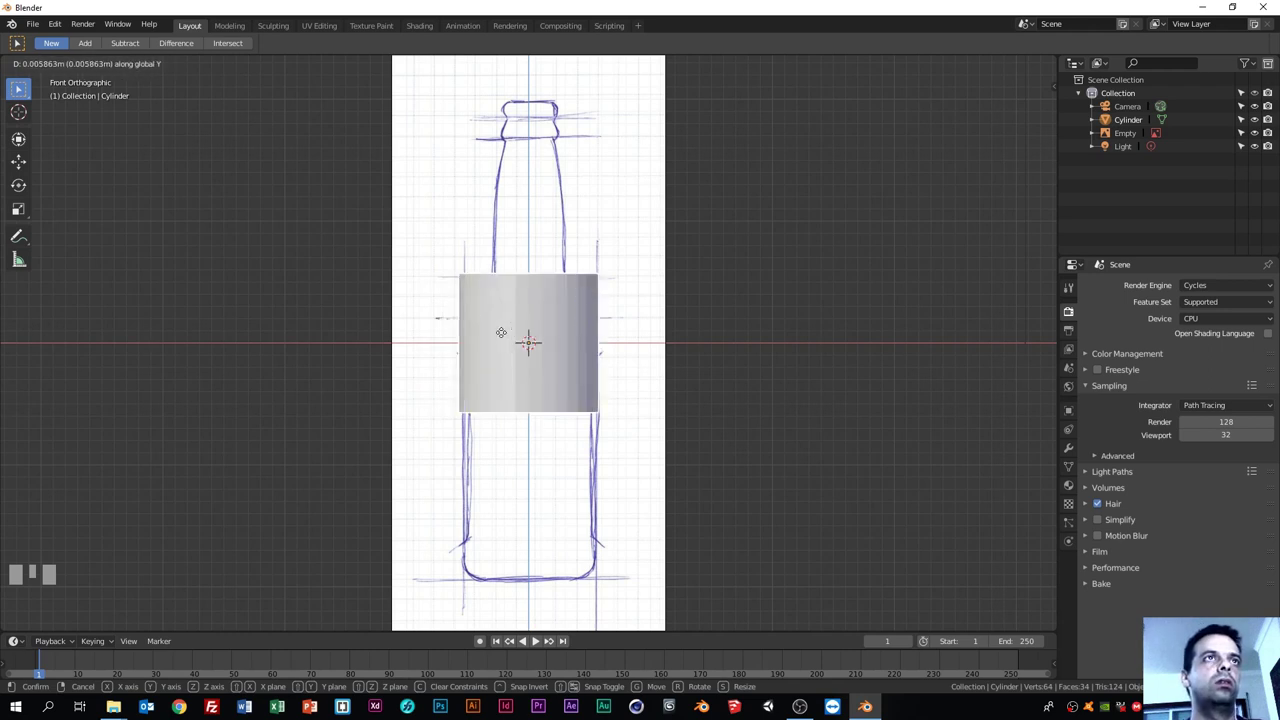
# Step: Move the cylinder down along Z over the lower bottle body, then reselect it
pyautogui.press('Escape')
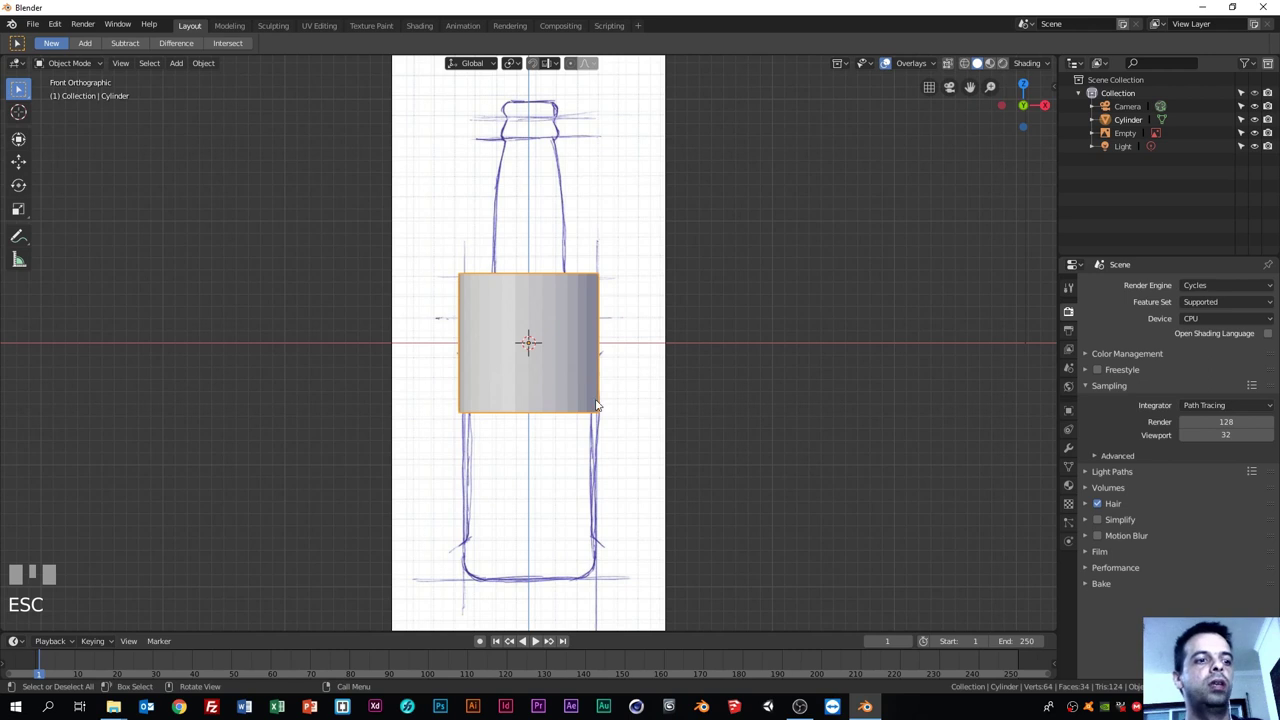
pyautogui.press('g')
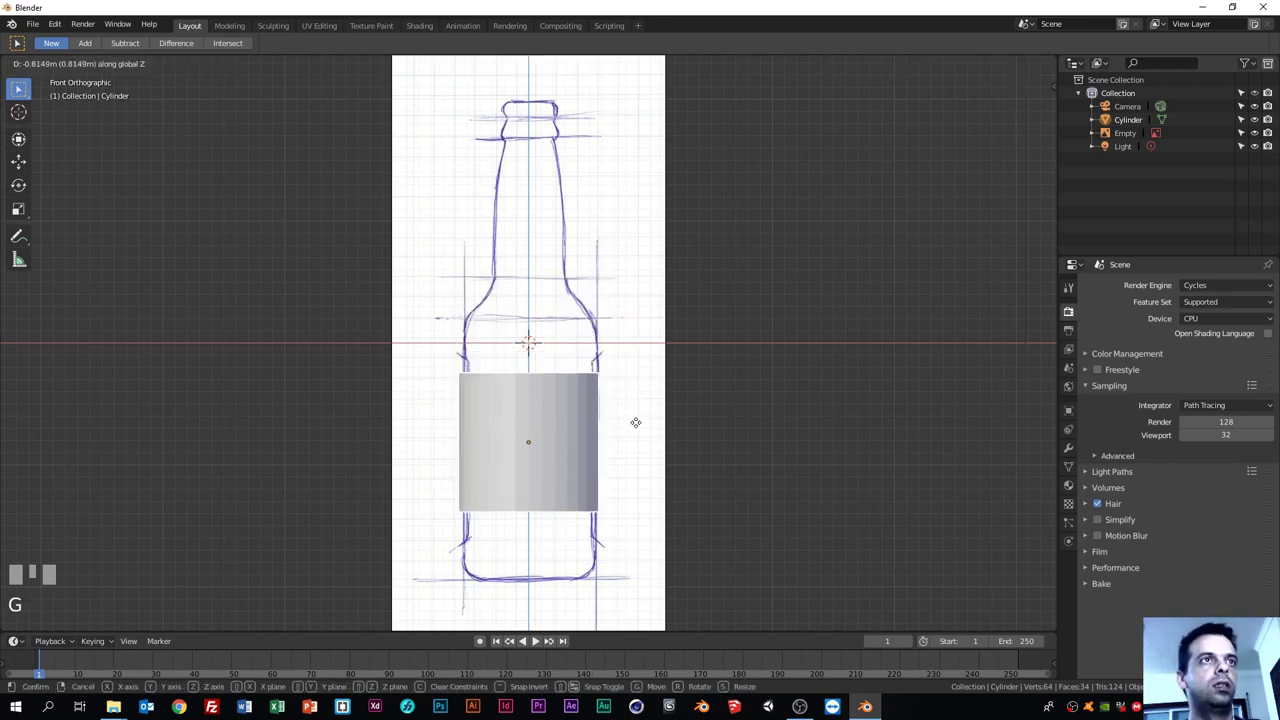
pyautogui.click(646, 437)
pyautogui.scroll(3)
pyautogui.moveTo(702, 436); pyautogui.dragTo(728, 367)
pyautogui.click(728, 367)
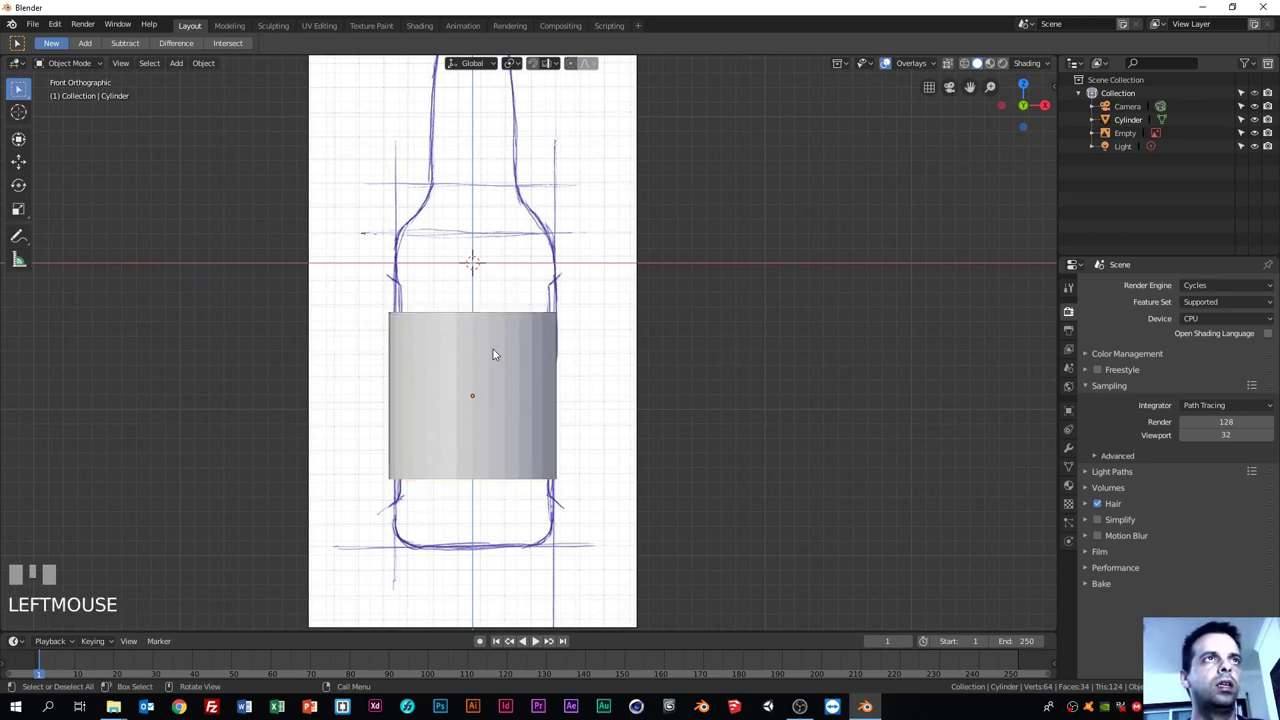
pyautogui.click(497, 351)
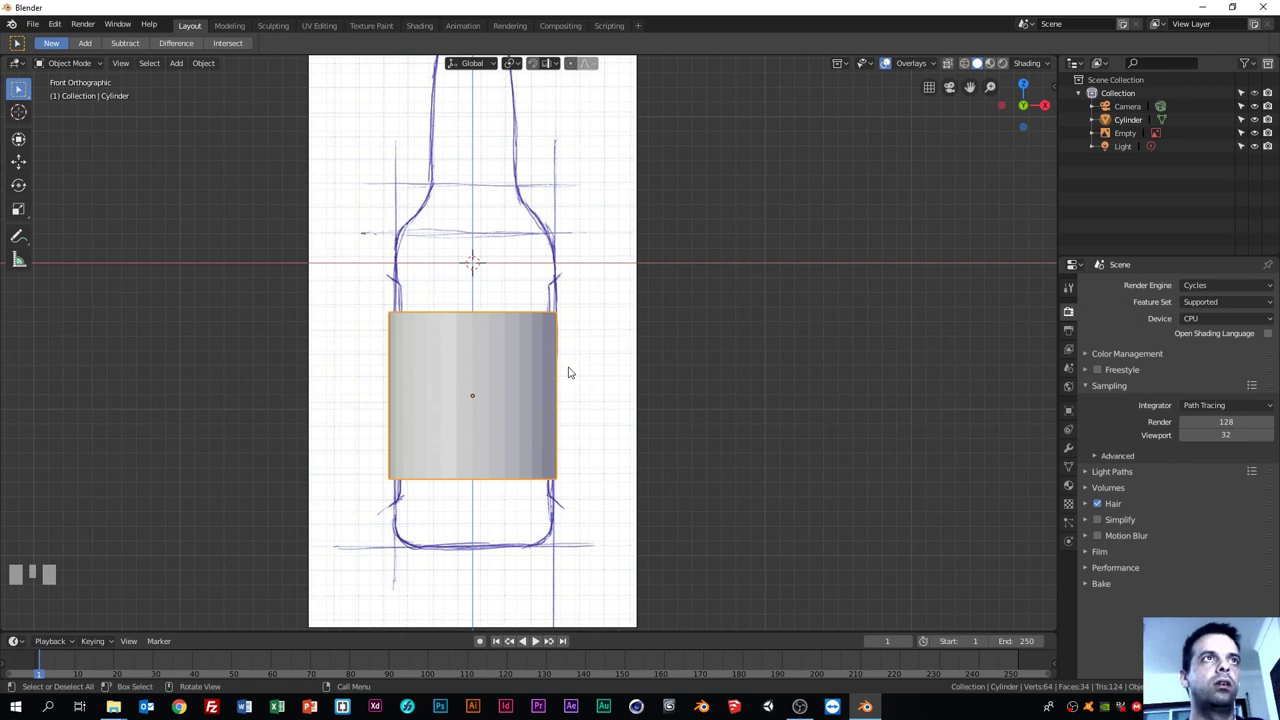
# Step: Enter Edit Mode on the cylinder and enable X-ray so the sketch shows through
pyautogui.press('Tab')
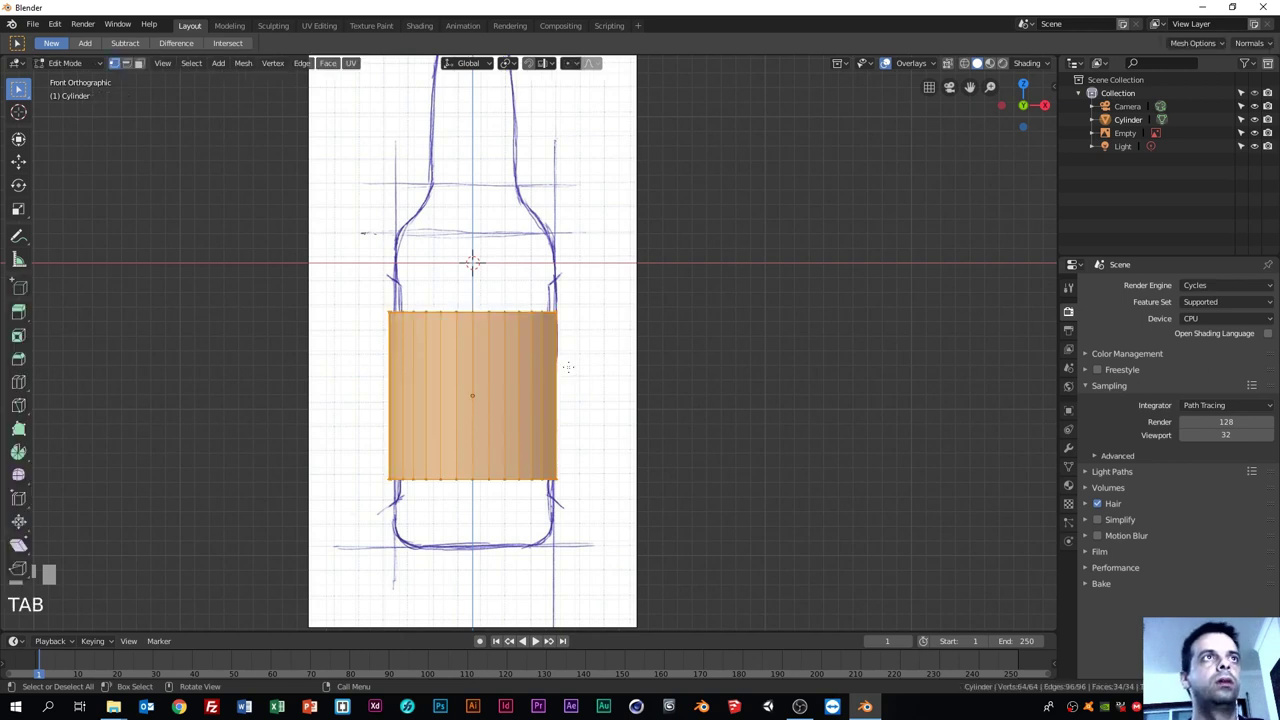
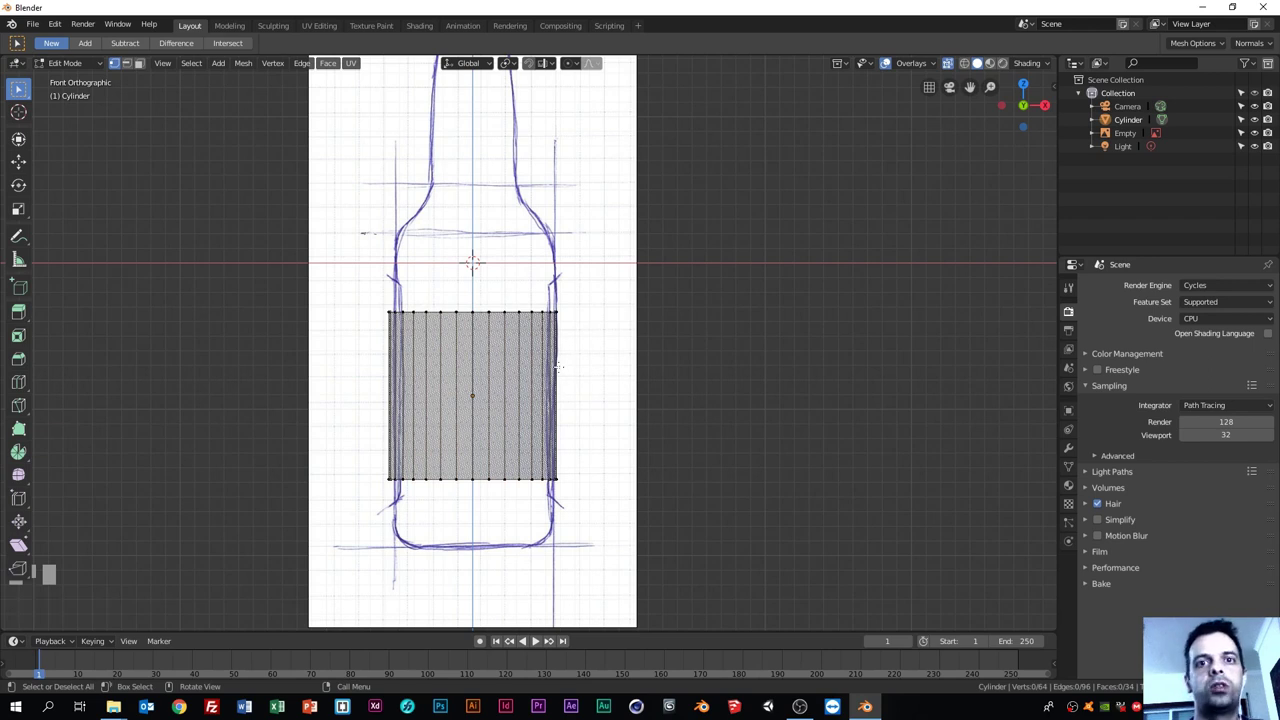
pyautogui.click(948, 61)
pyautogui.click(950, 66)
pyautogui.click(951, 67)
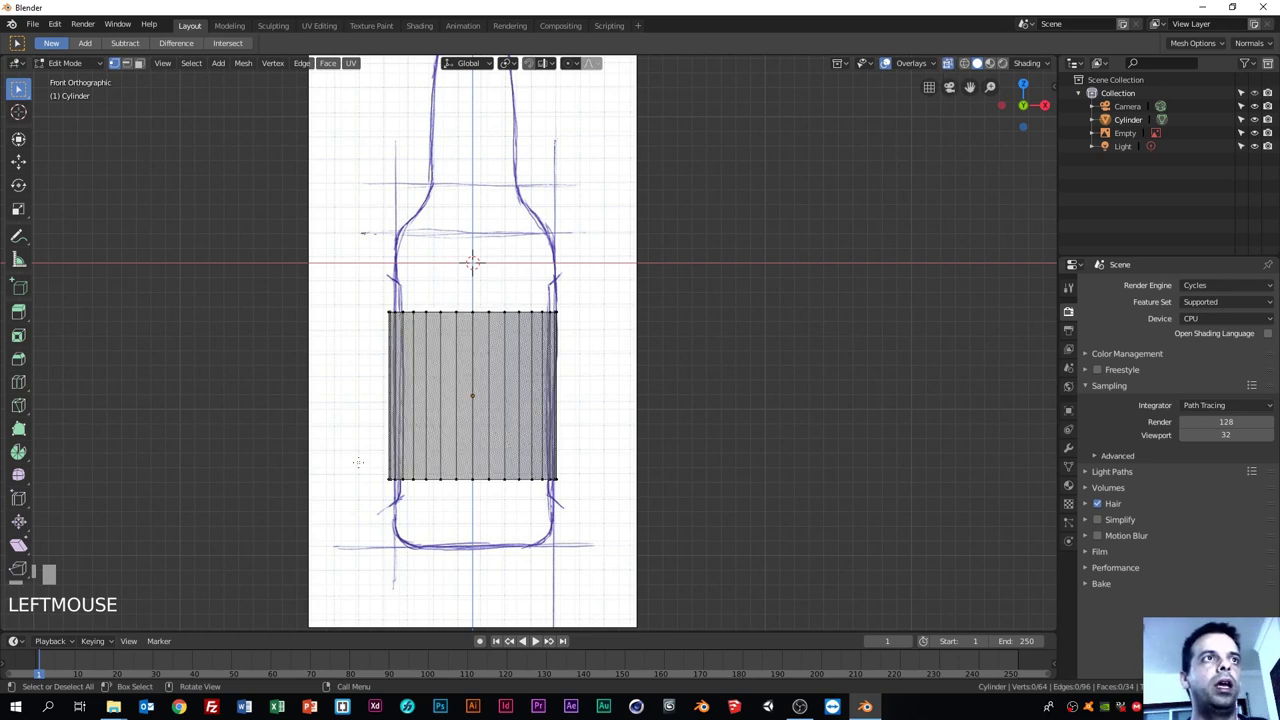
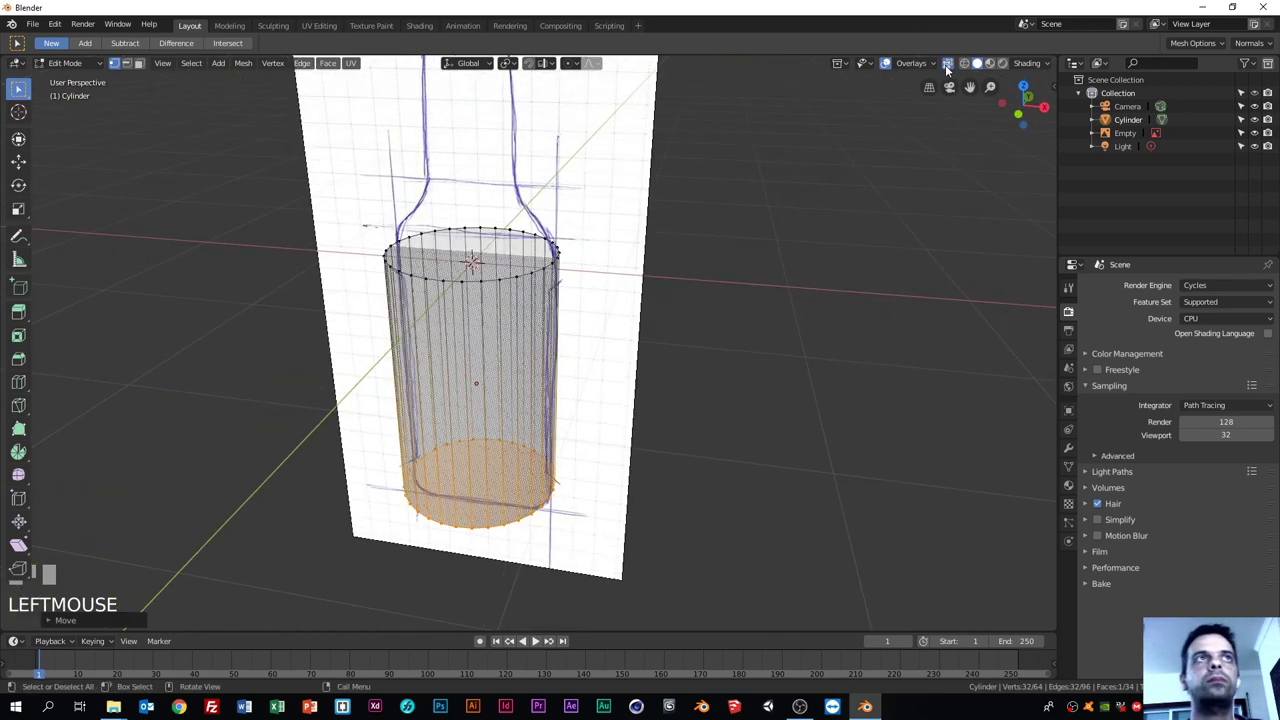
# Step: View the bottle mesh straight from the front to shape it against the sketch
pyautogui.press('KP_1')
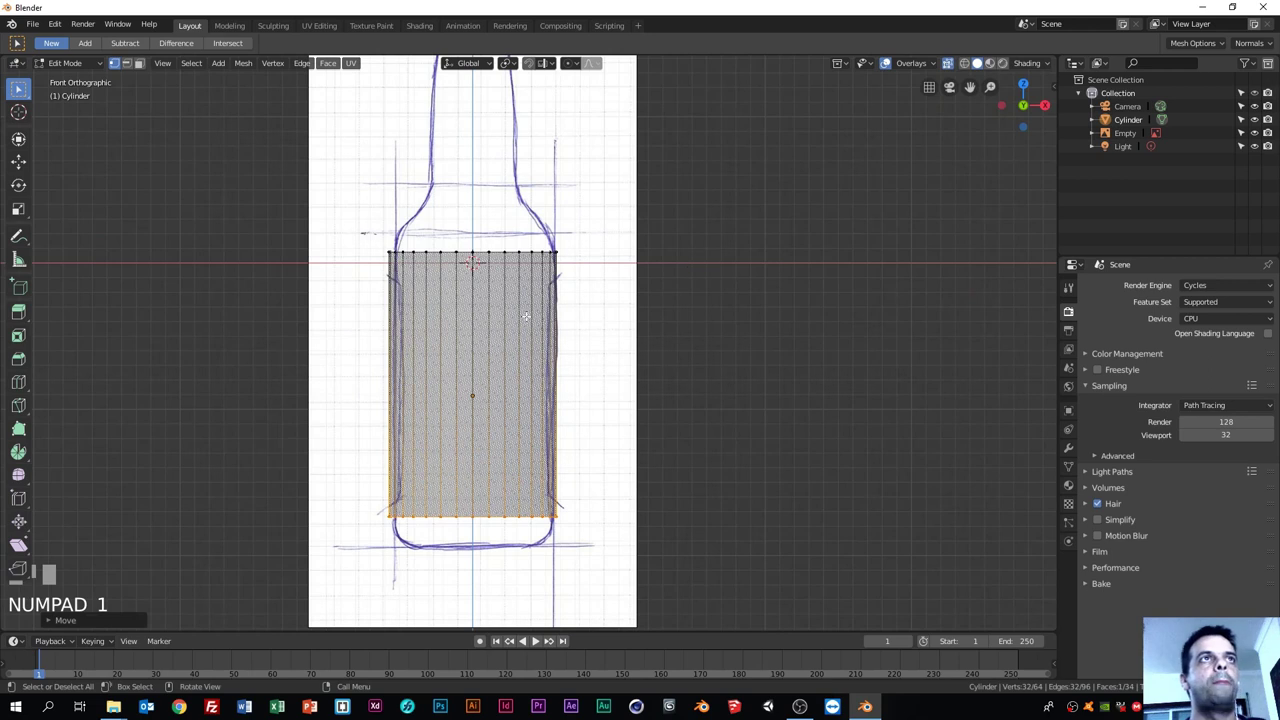
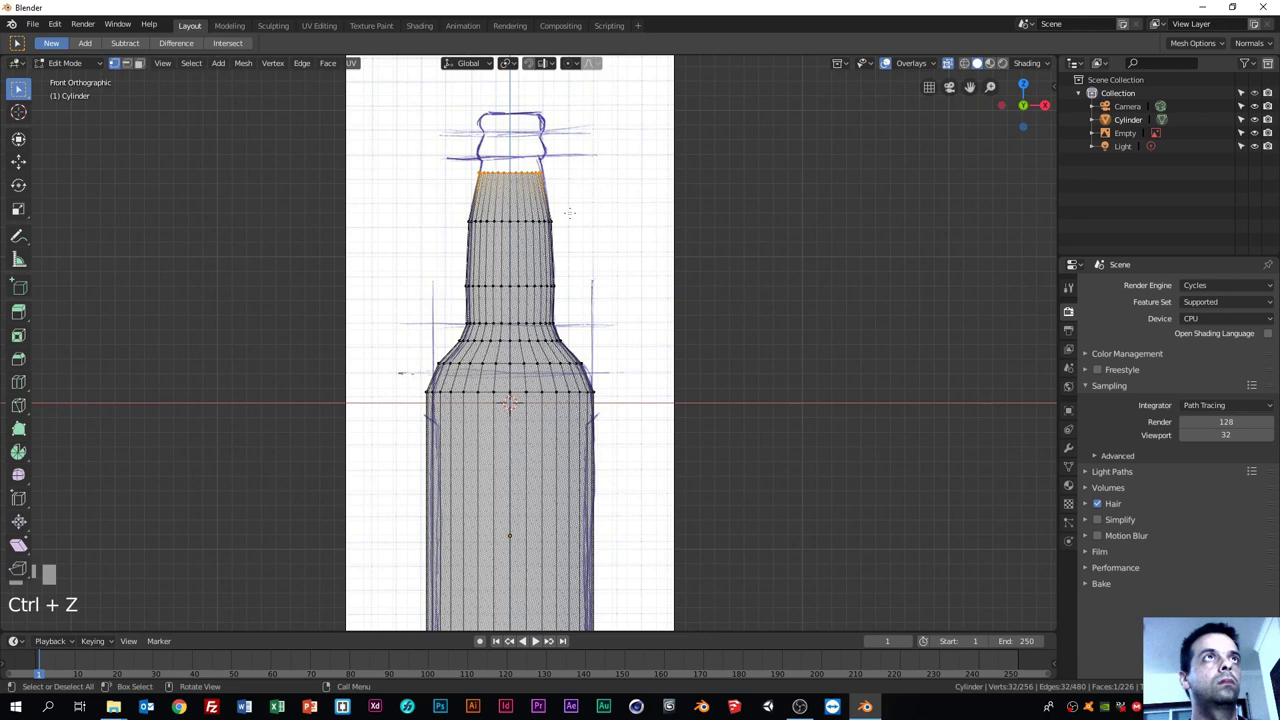
# Step: Extrude the neck's top edge loop upward toward the lip
pyautogui.press('e')
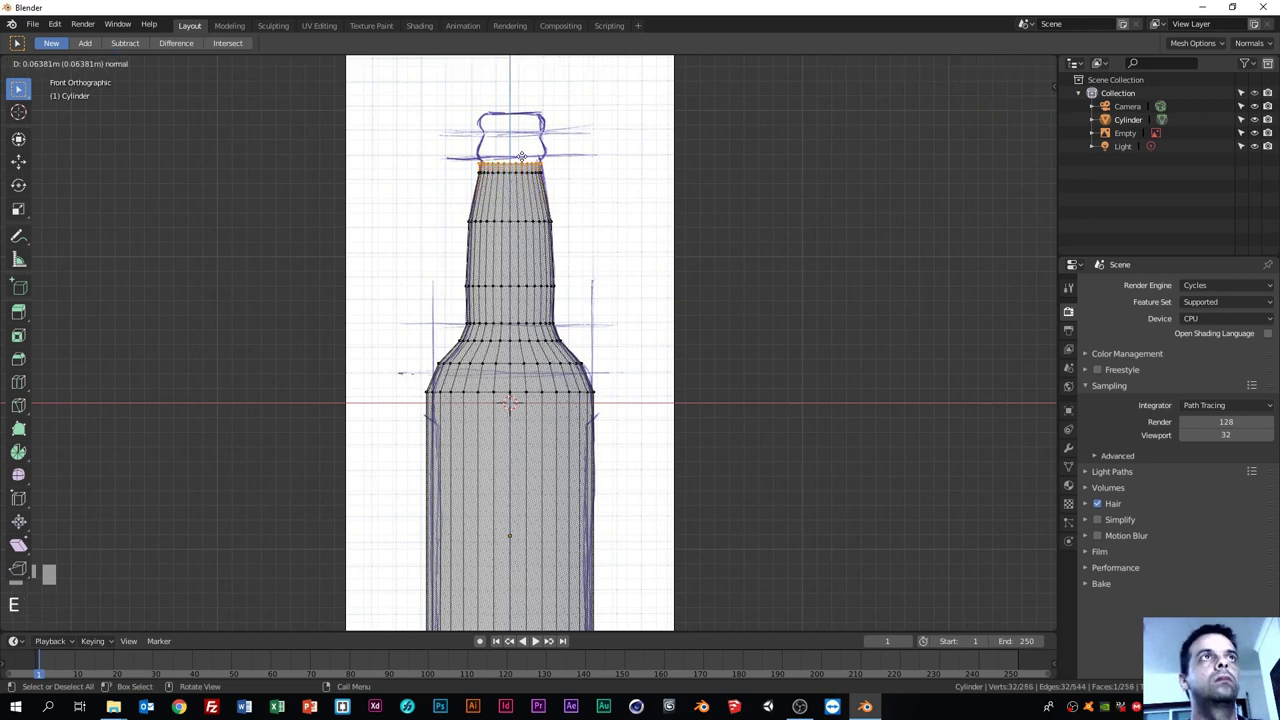
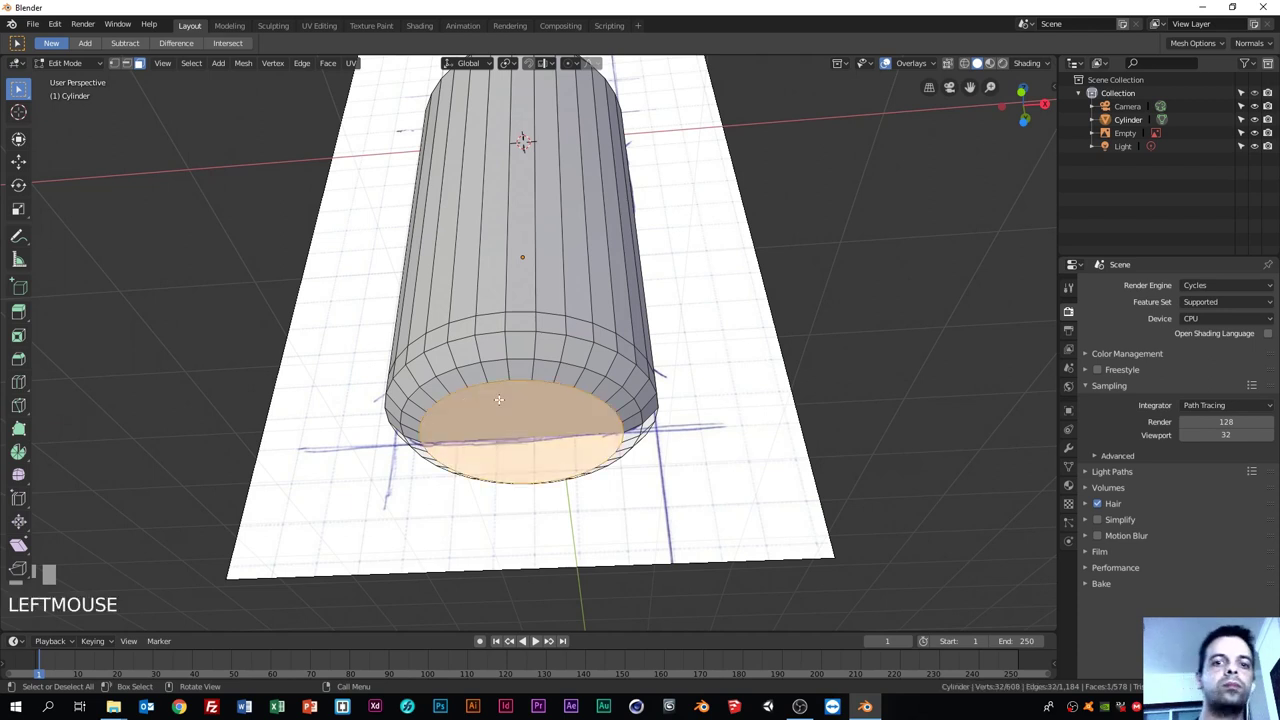
# Step: Delete the cylinder's bottom face and orbit to inspect the open base
pyautogui.press('Delete')
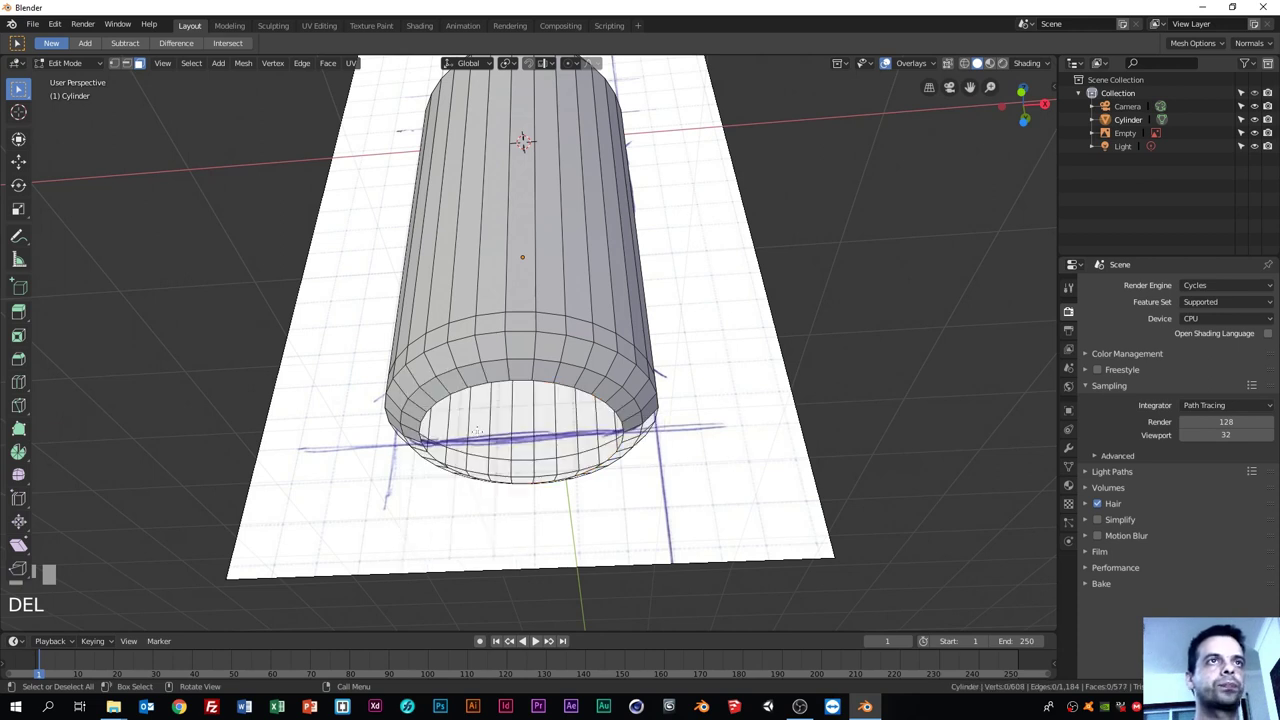
pyautogui.moveTo(141, 68); pyautogui.dragTo(130, 67)
pyautogui.click(130, 67)
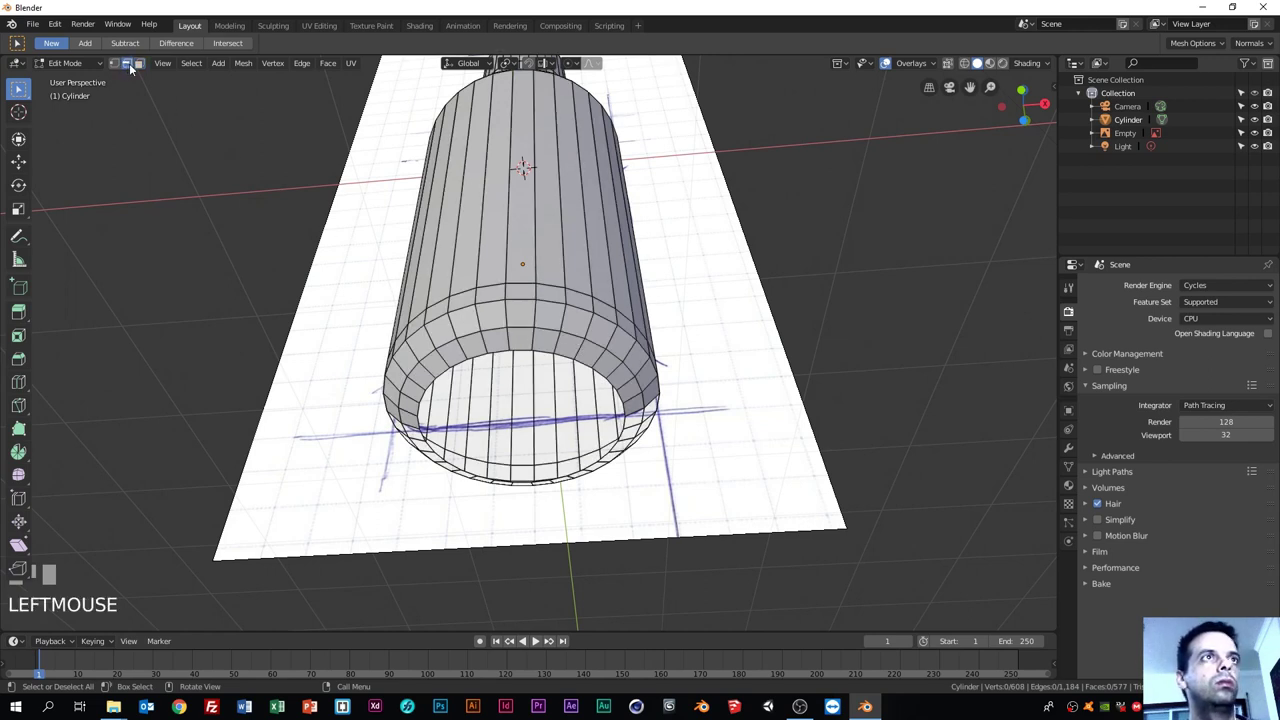
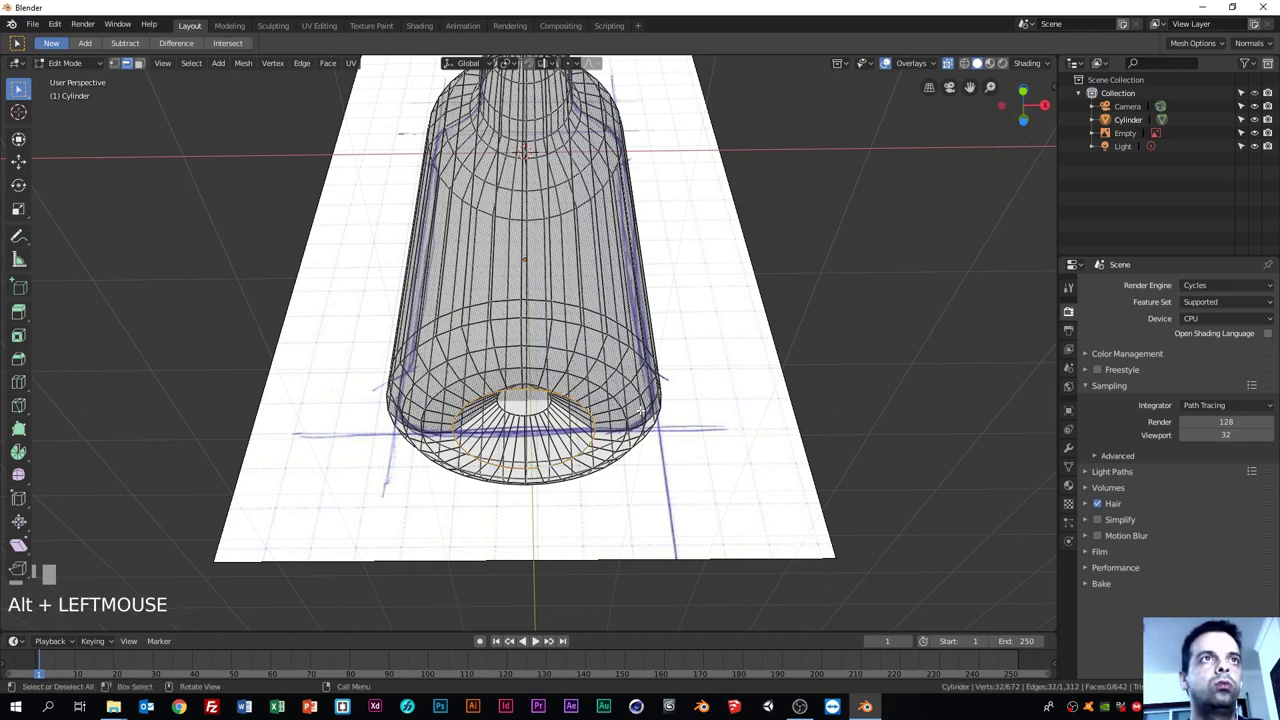
# Step: Move the base's inner ring up into the bottle from the front orthographic view
pyautogui.press('KP_1')
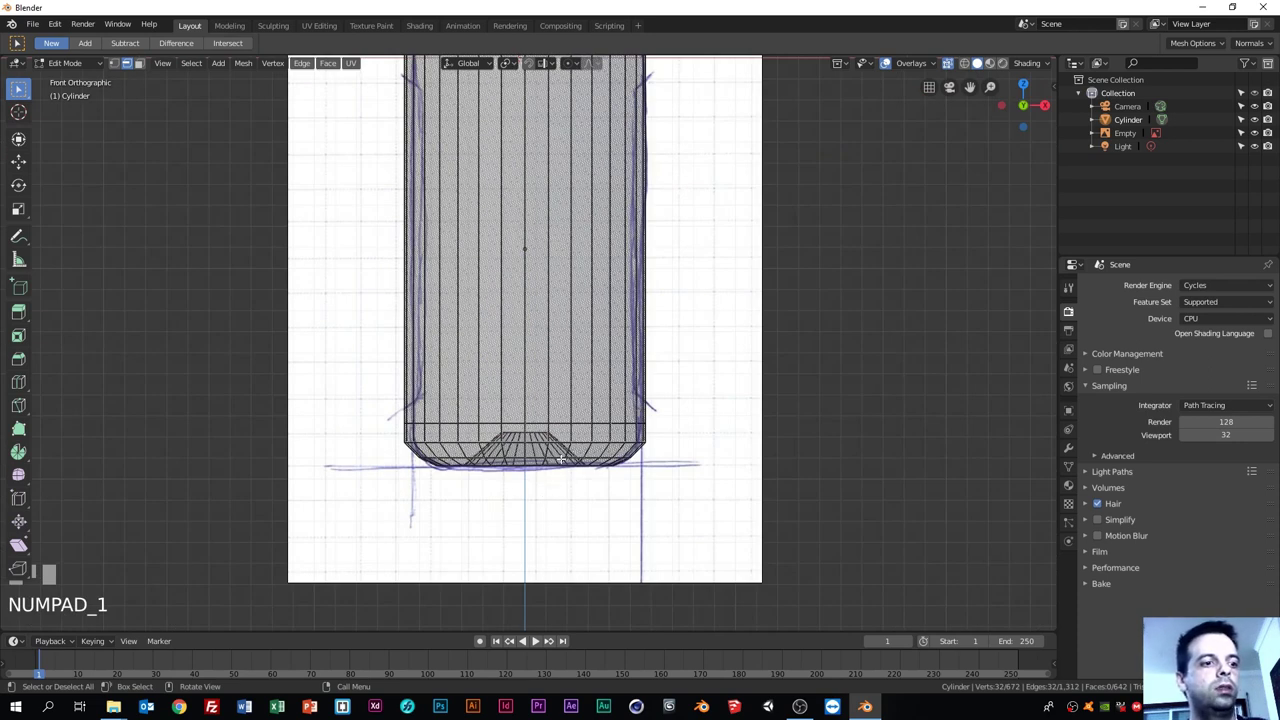
pyautogui.press('g')
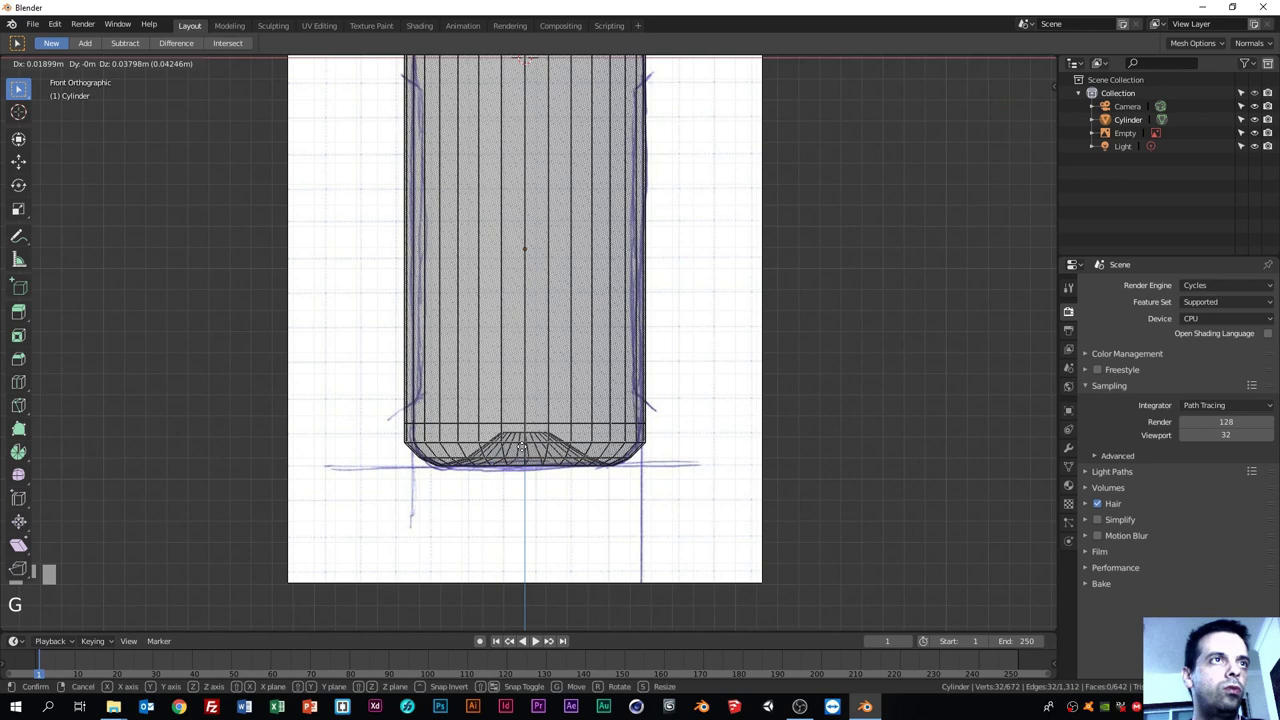
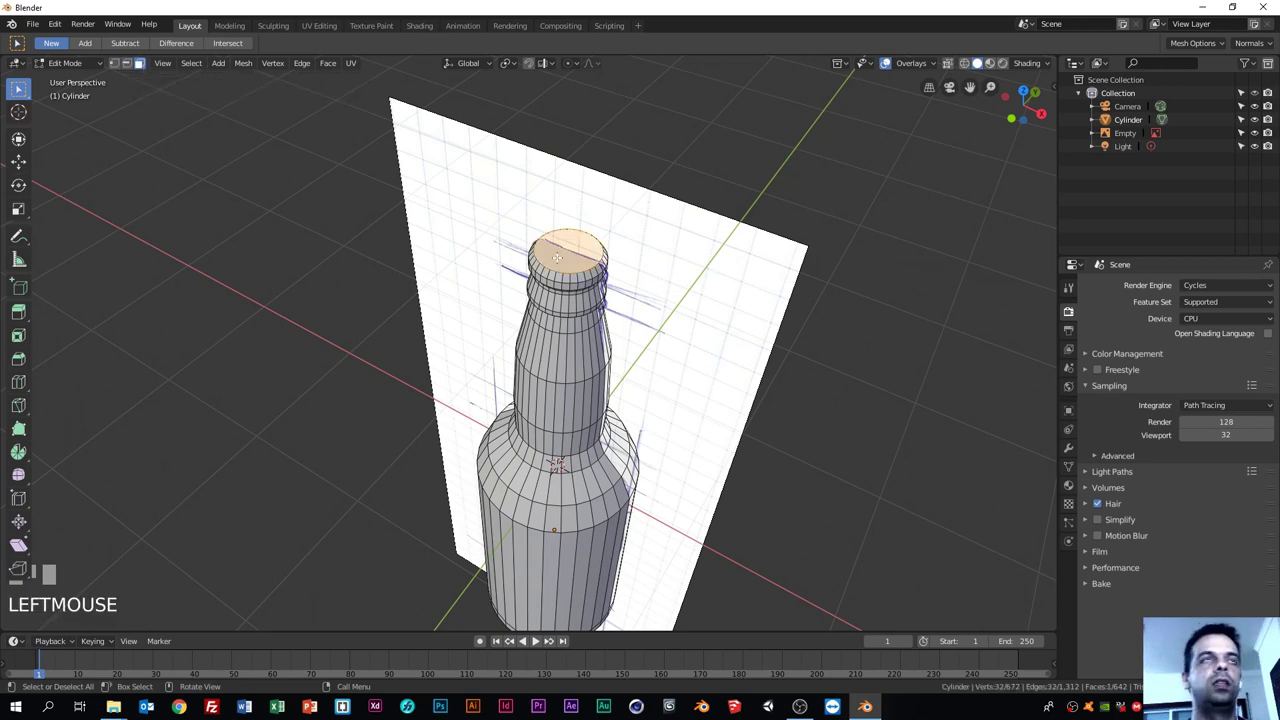
# Step: Delete the top cap face so the bottle's mouth is open
pyautogui.press('Delete')
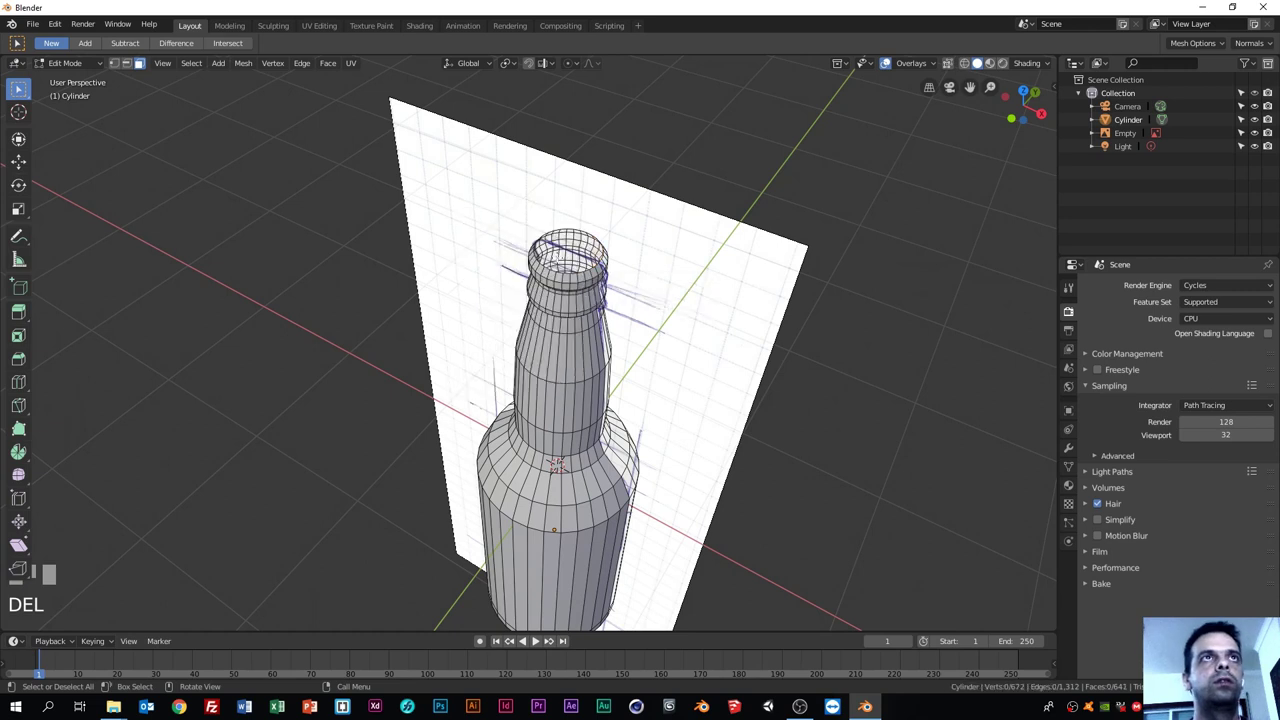
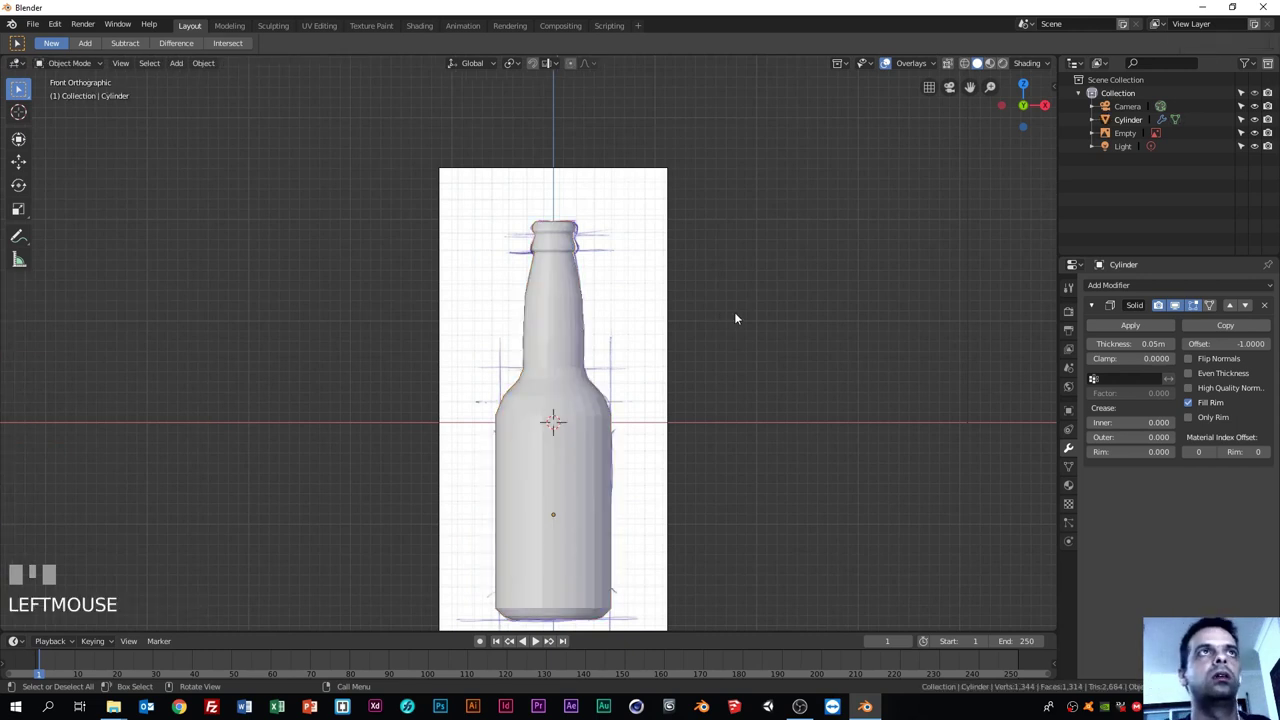
# Step: Select the bottle sketch reference image and delete it from the scene
pyautogui.moveTo(738, 351); pyautogui.dragTo(473, 195)
pyautogui.click(473, 195)
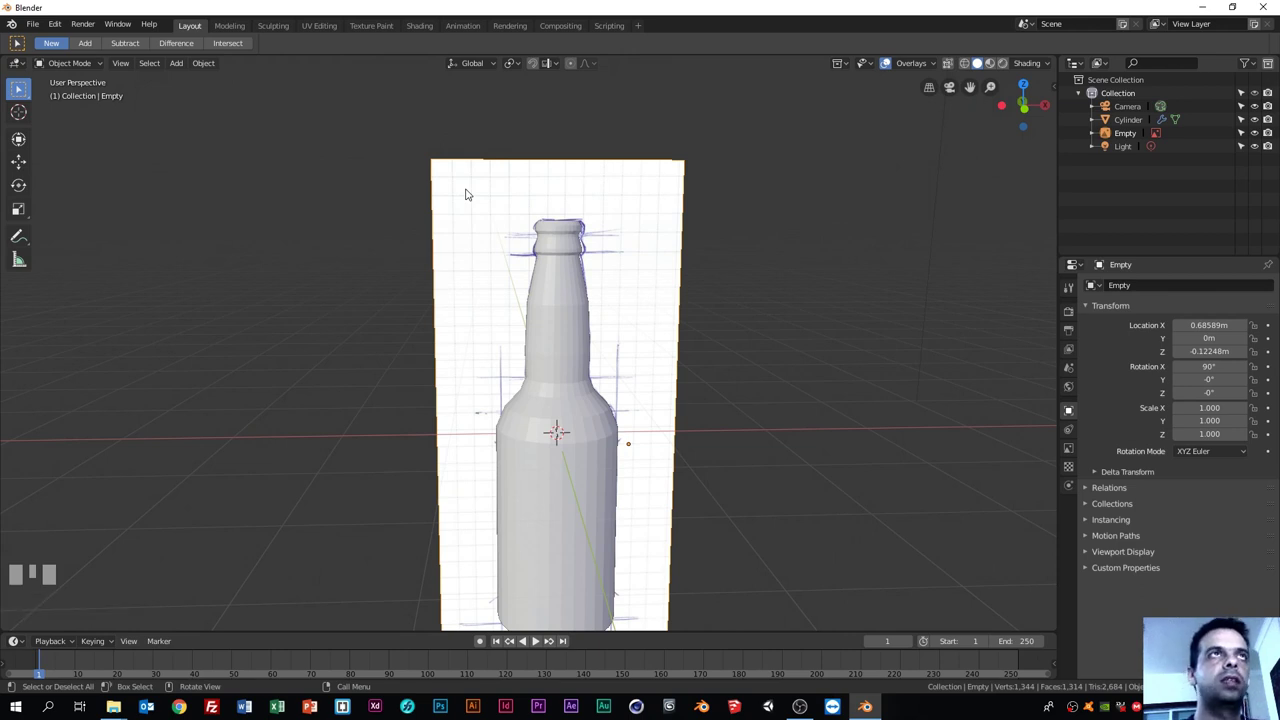
pyautogui.press('Delete')
# Step: Return to front view and select the bottle
pyautogui.scroll(-3)
pyautogui.press('KP_1')
pyautogui.click(562, 292)
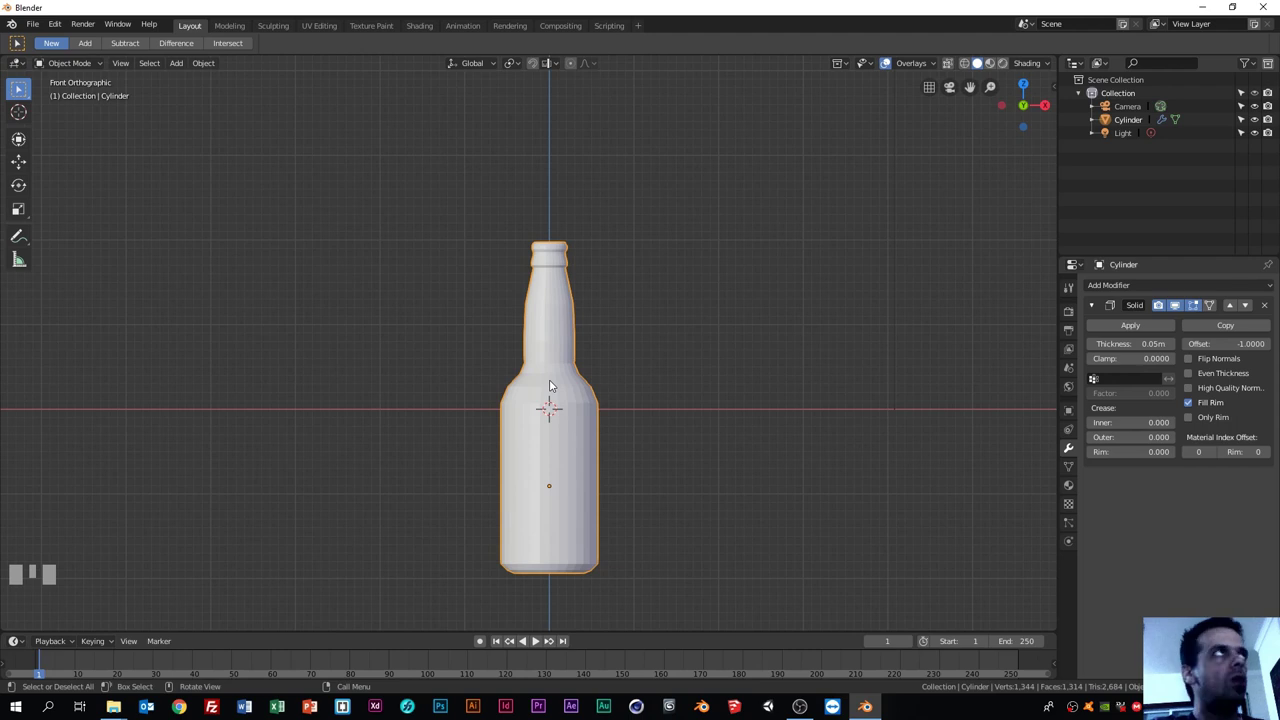
# Step: Move the bottle up so its base rests on the floor, reframe it and select it
pyautogui.press('g')
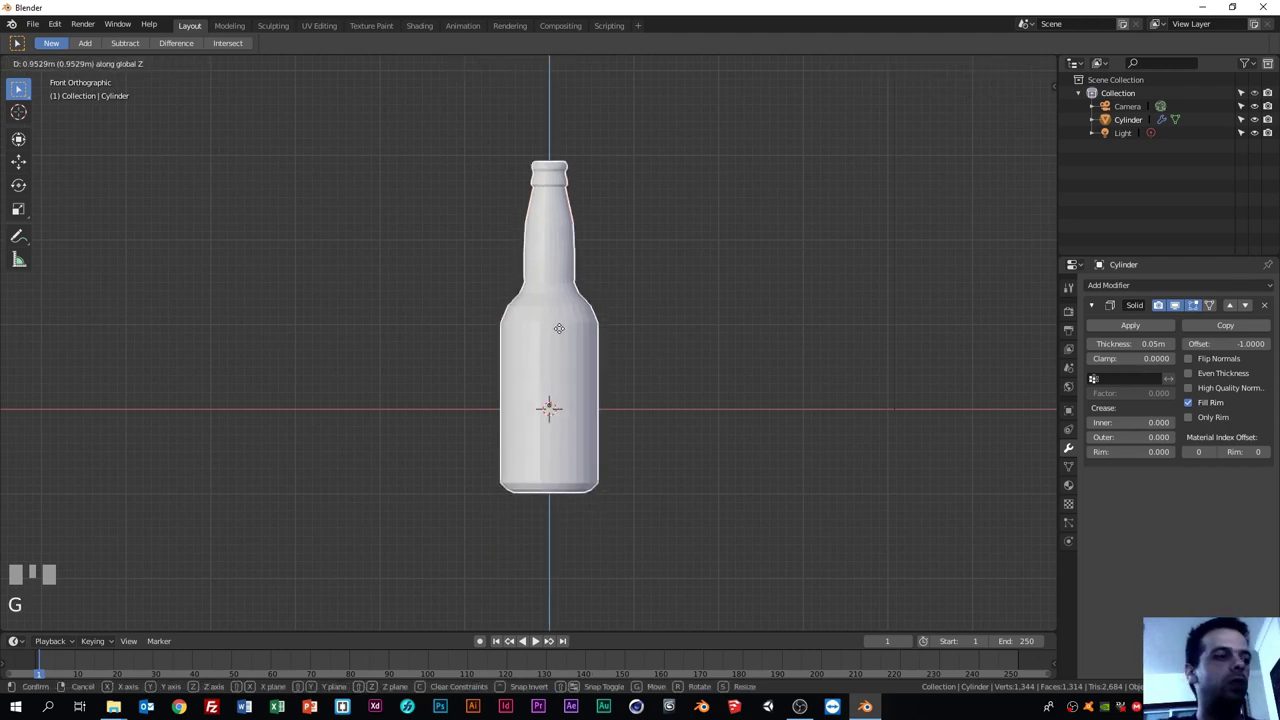
pyautogui.click(538, 644)
pyautogui.moveTo(538, 644); pyautogui.dragTo(546, 290)
pyautogui.scroll(-3)
pyautogui.scroll(3)
pyautogui.scroll(3)
pyautogui.click(546, 290)
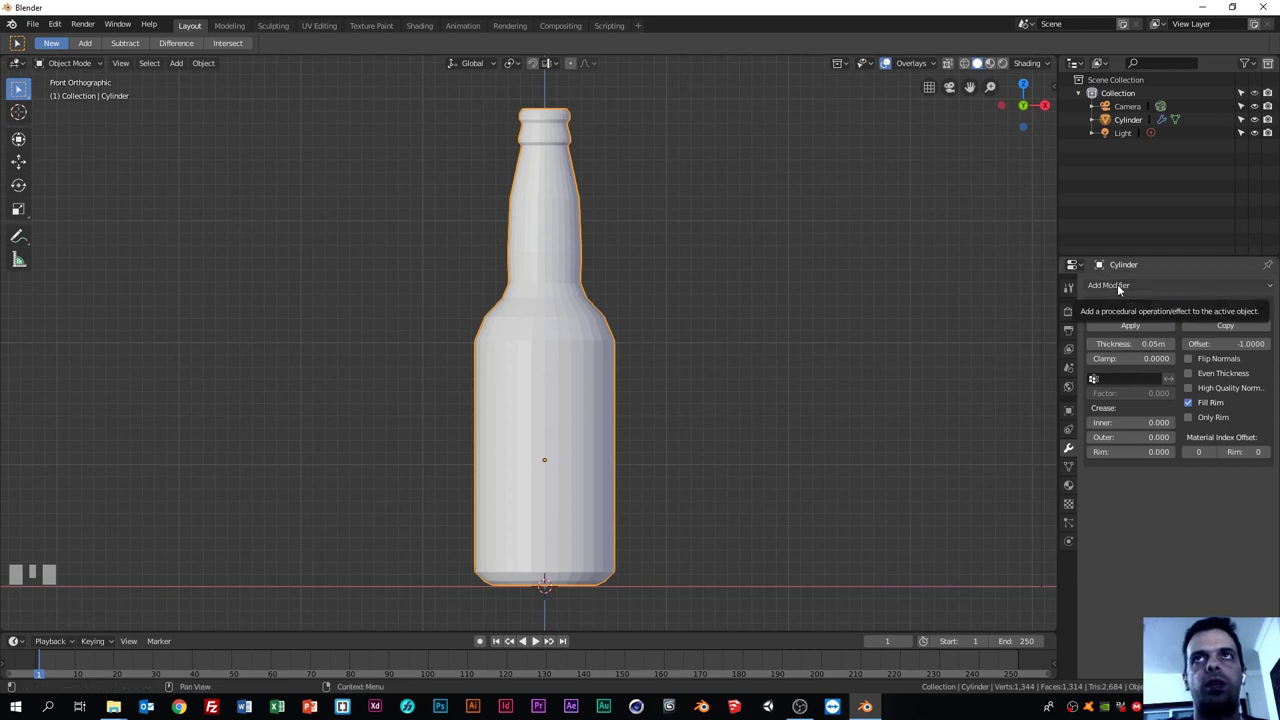
# Step: Add a Subdivision Surface modifier at level 3 to the bottle and inspect the result
pyautogui.moveTo(1118, 286); pyautogui.dragTo(1172, 566)
pyautogui.click(1172, 562)
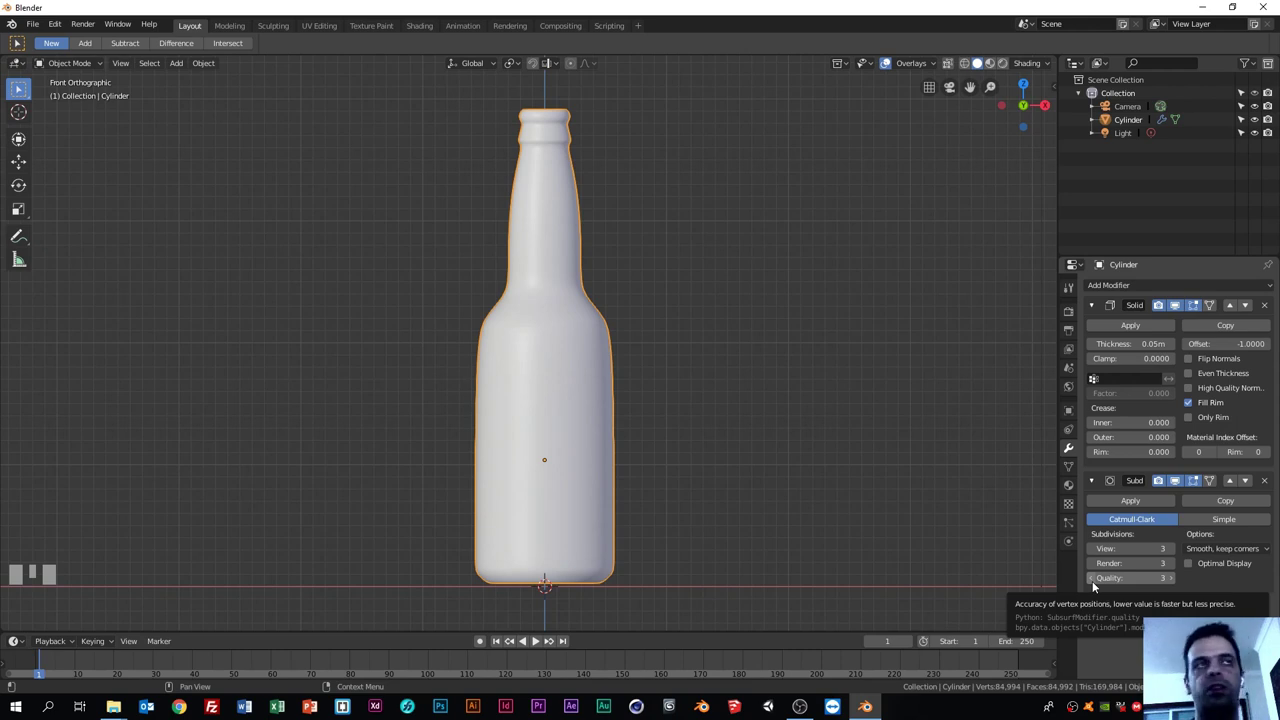
pyautogui.click(677, 332)
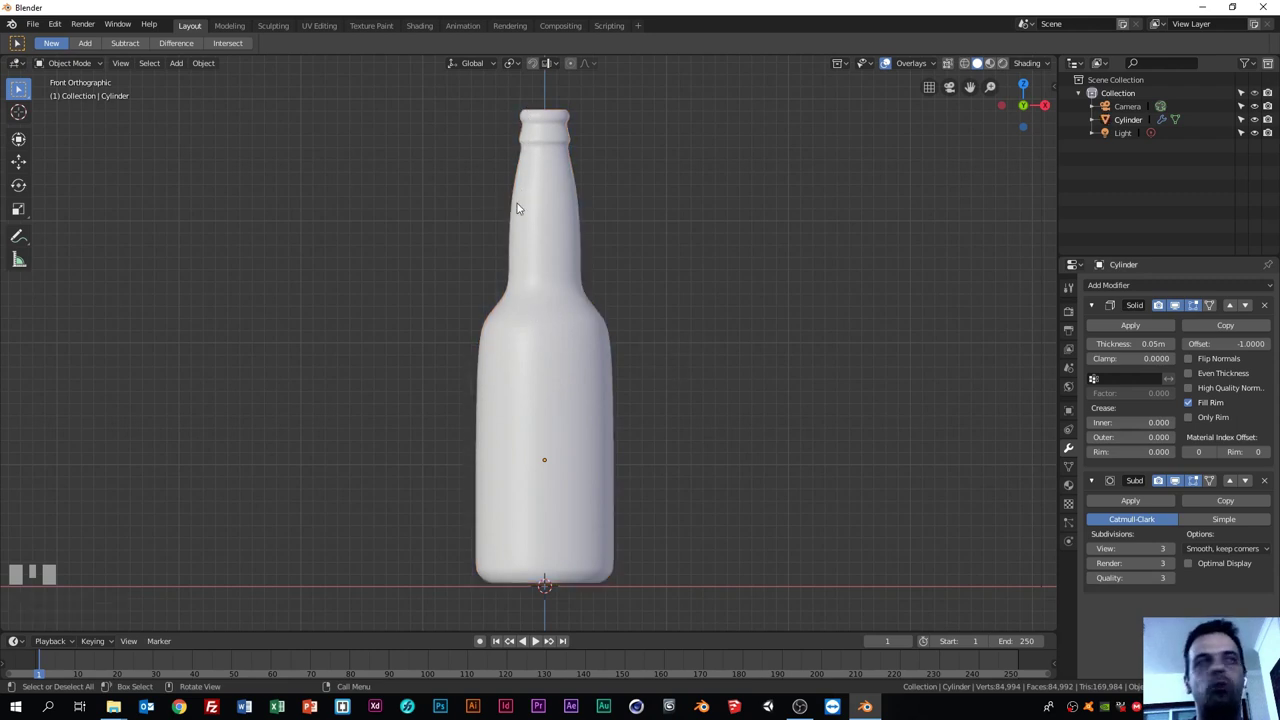
pyautogui.click(530, 417)
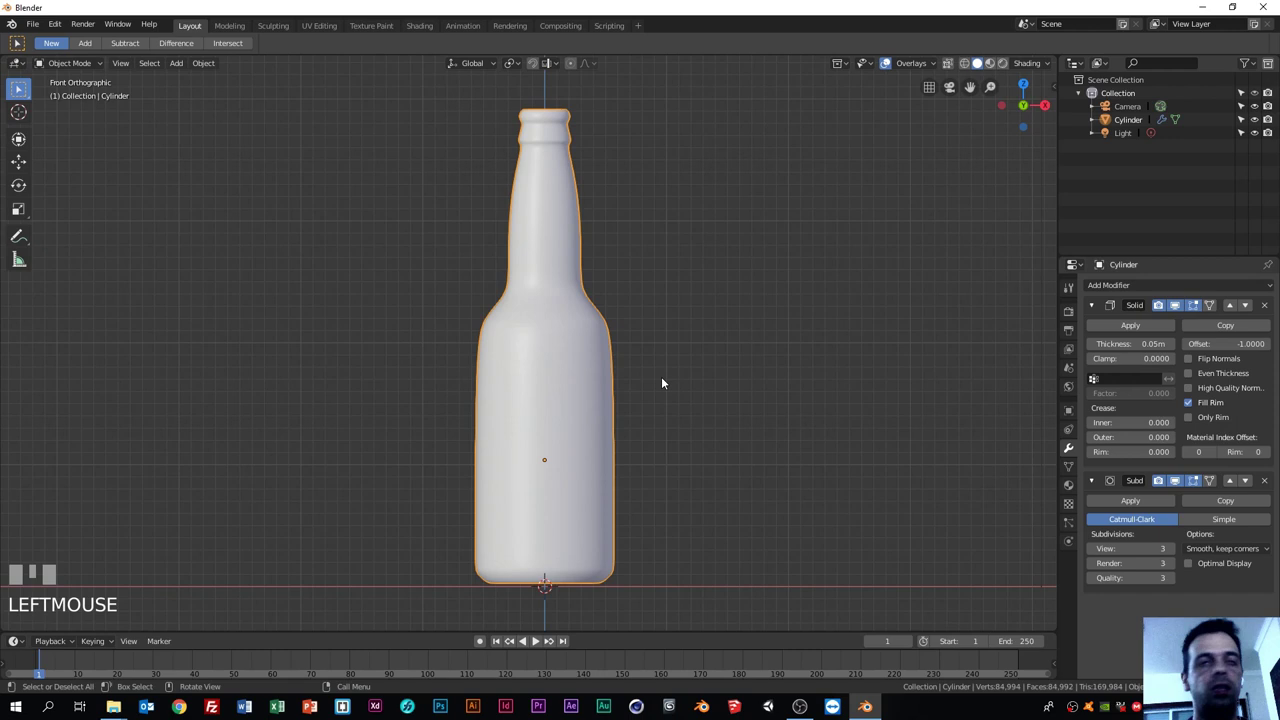
# Step: Cut a supporting edge loop where the body meets the shoulder and preview it smoothed
pyautogui.press('Tab')
pyautogui.scroll(3)
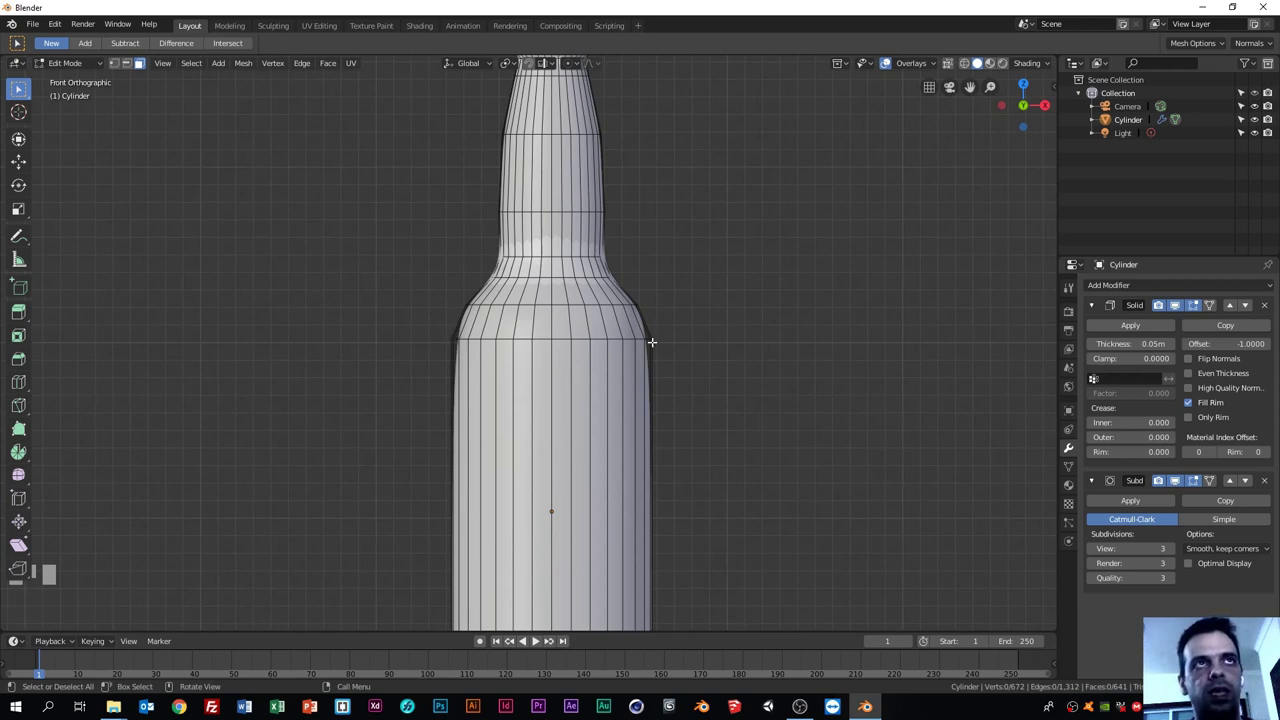
pyautogui.scroll(-3)
pyautogui.scroll(3)
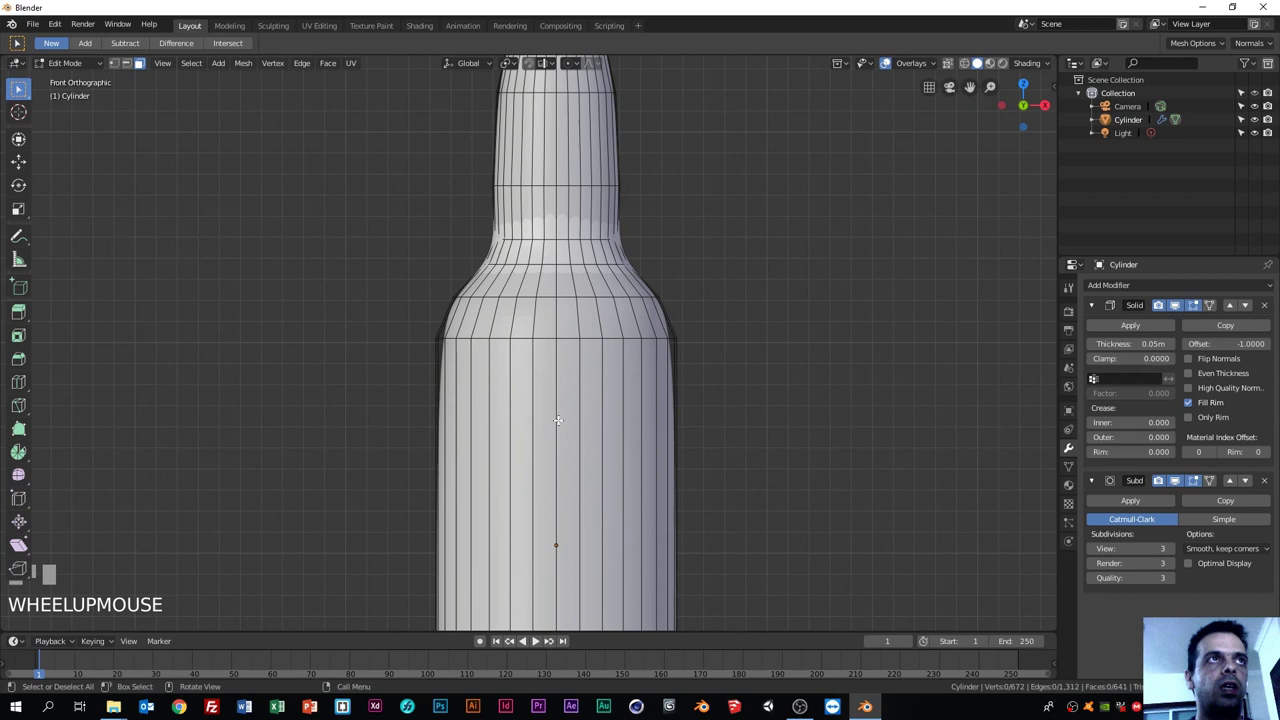
pyautogui.scroll(-3)
pyautogui.scroll(3)
pyautogui.press('ctrl+r')
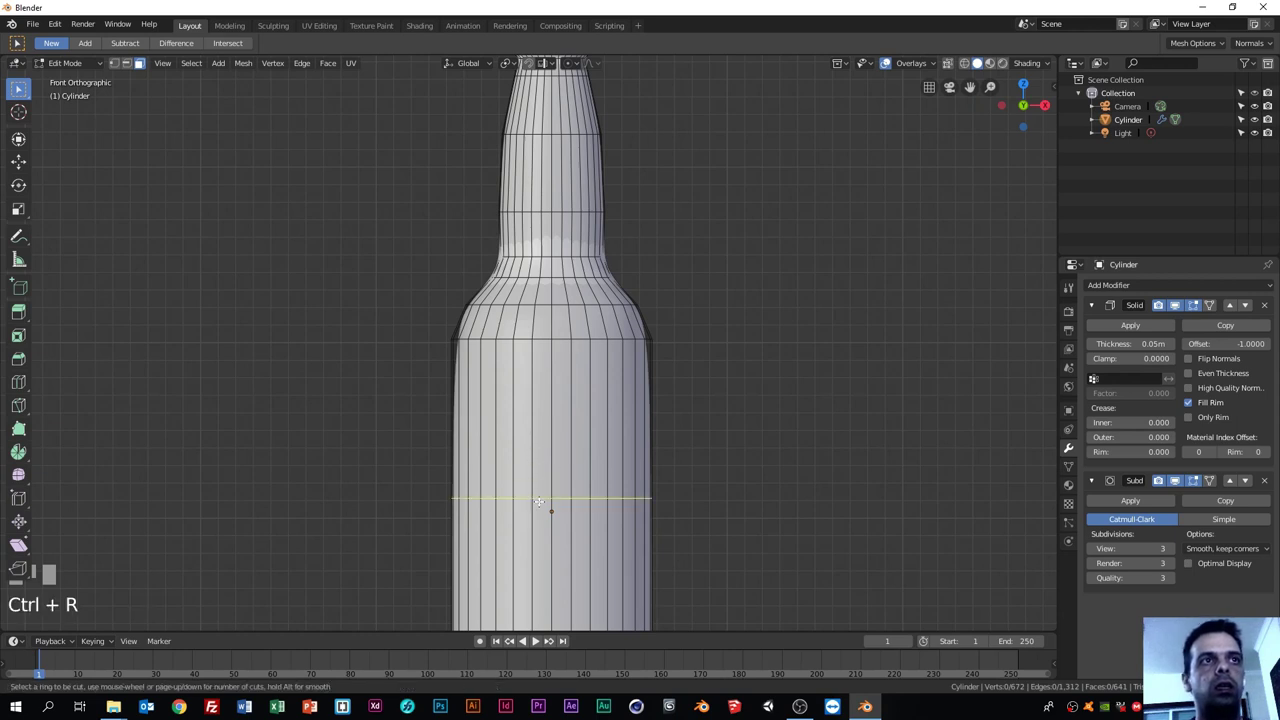
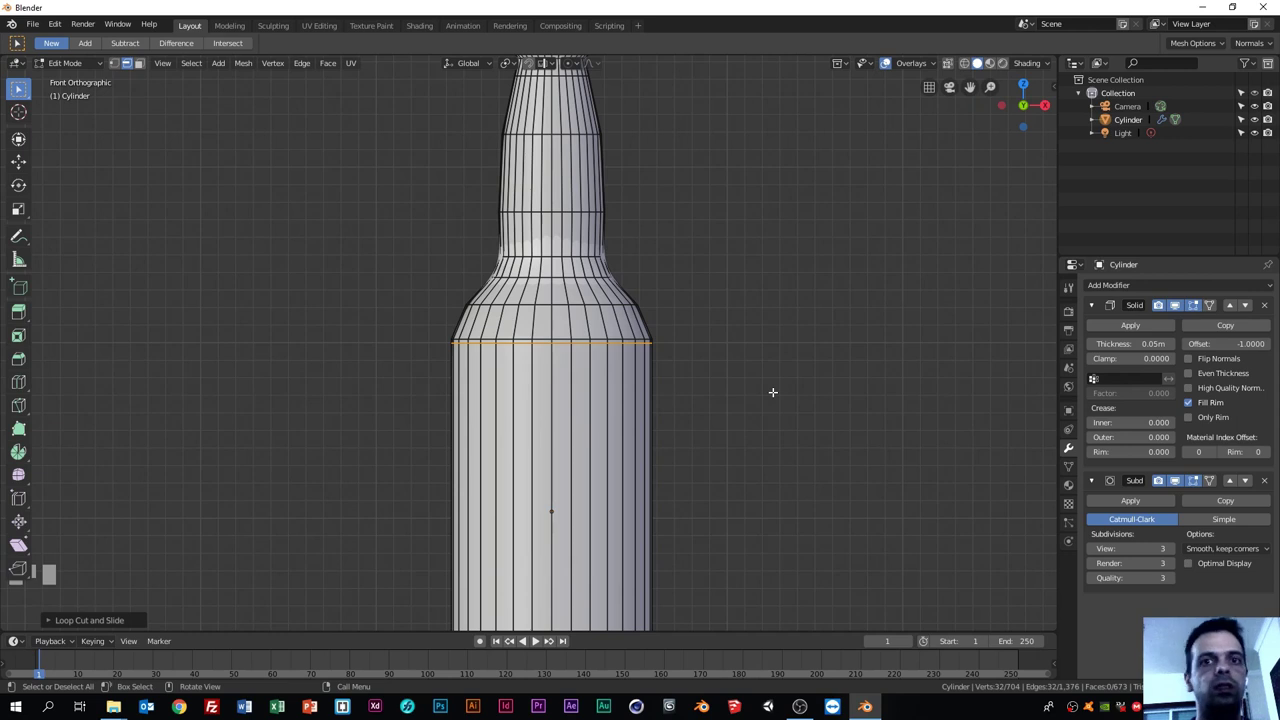
pyautogui.press('Tab')
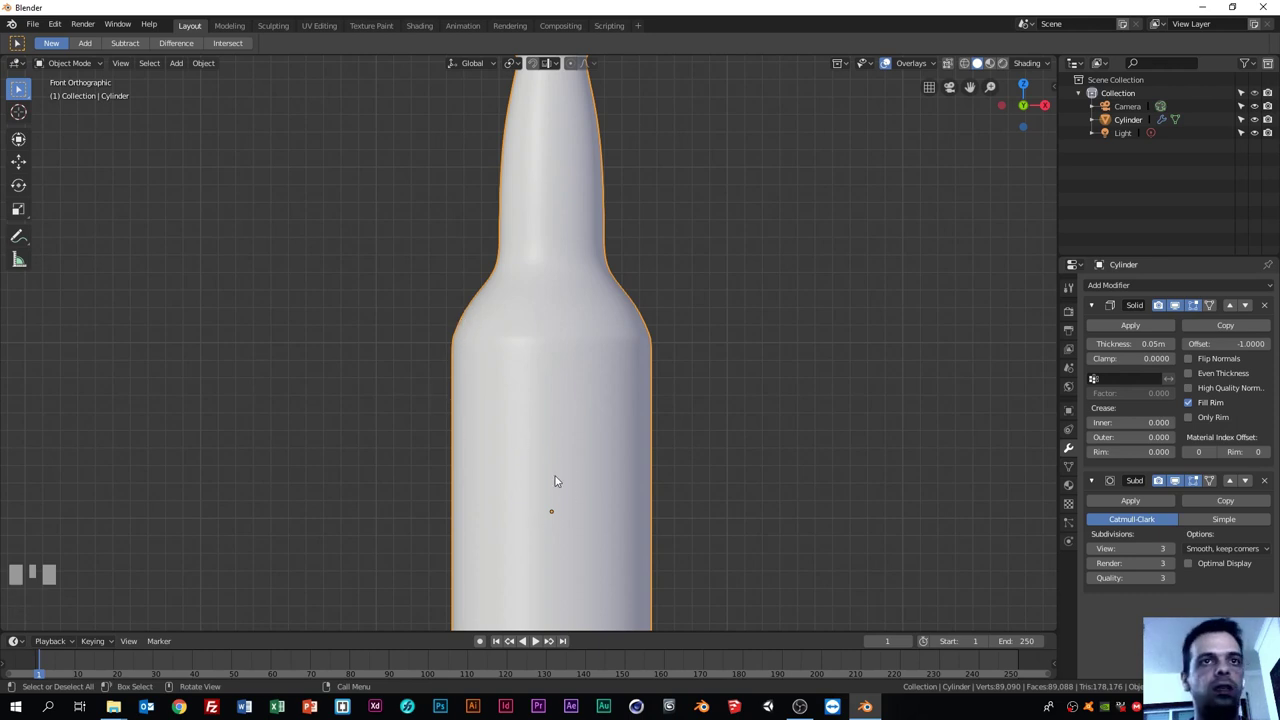
# Step: Re-enter mesh editing on the bottle to work on the lip
pyautogui.press('Tab')
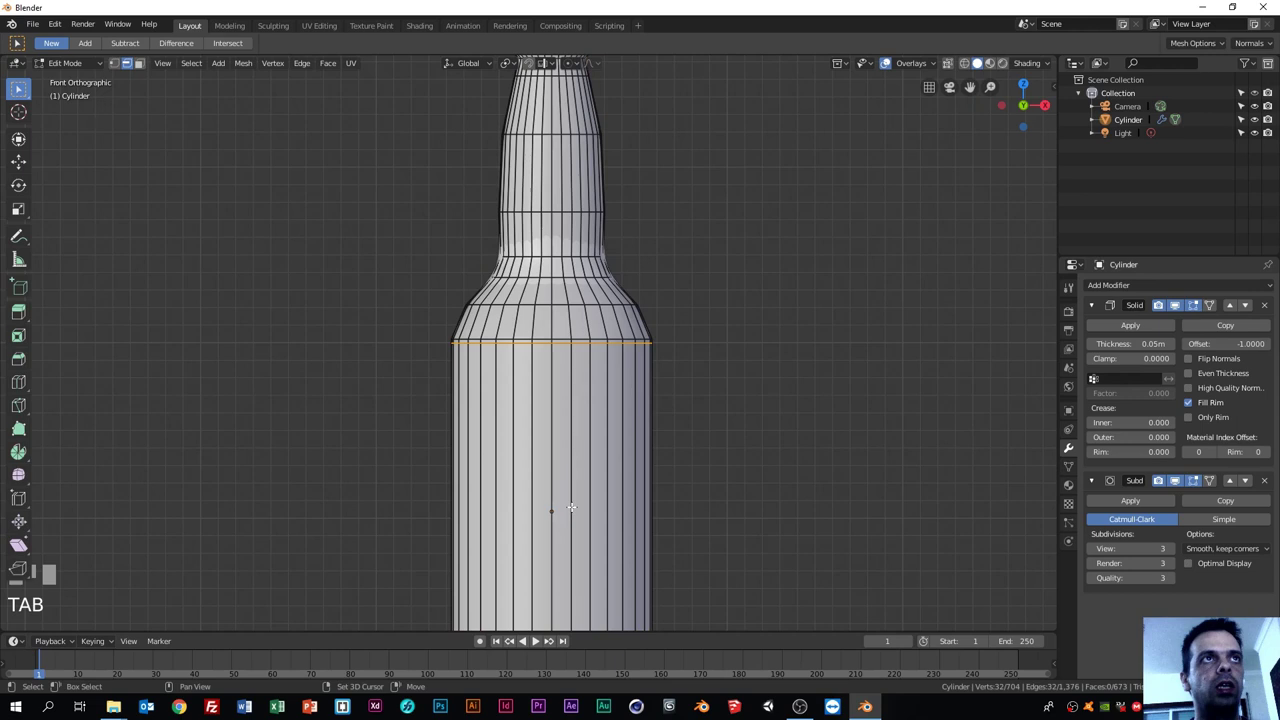
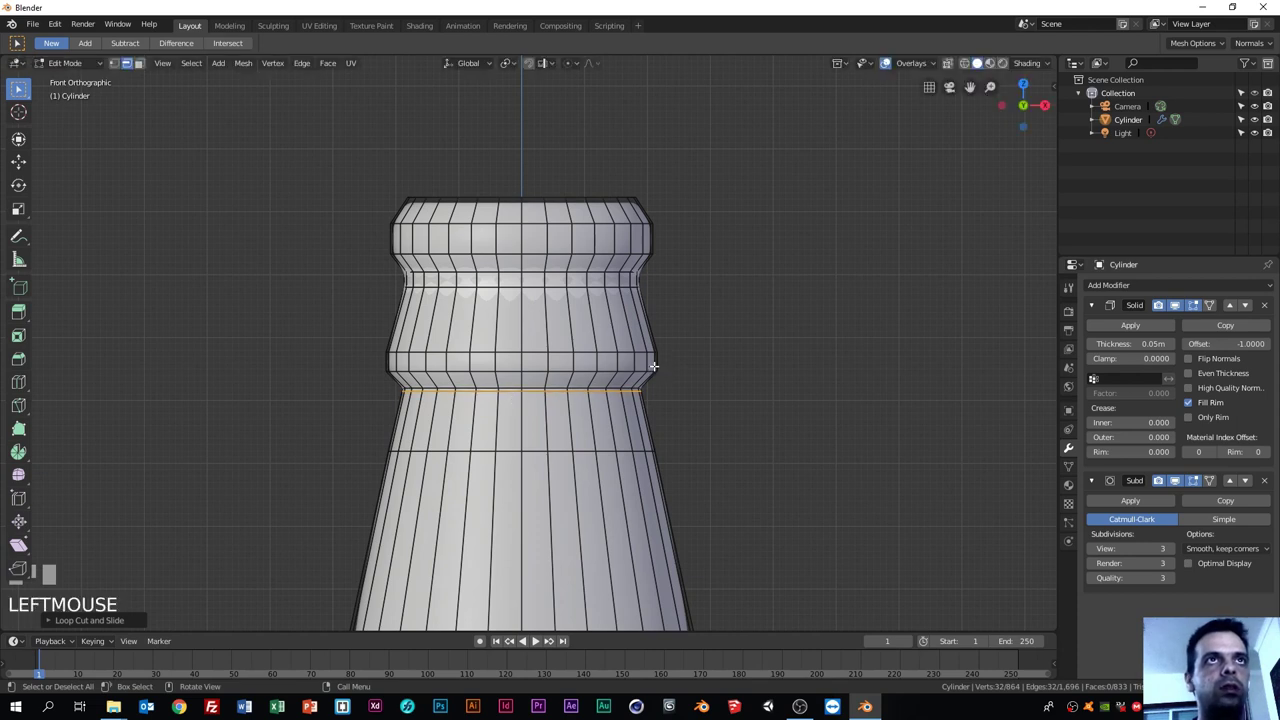
# Step: Cut two more loops across the lip and slide them up under the rim
pyautogui.press('ctrl+r')
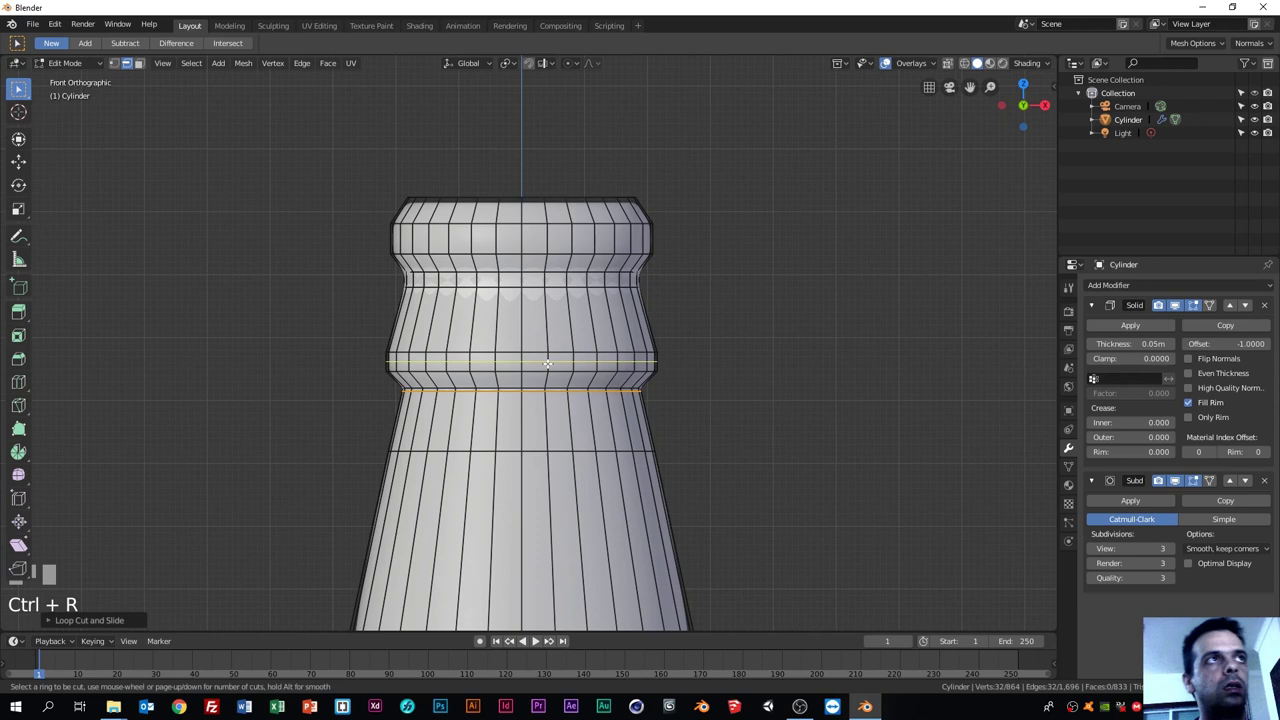
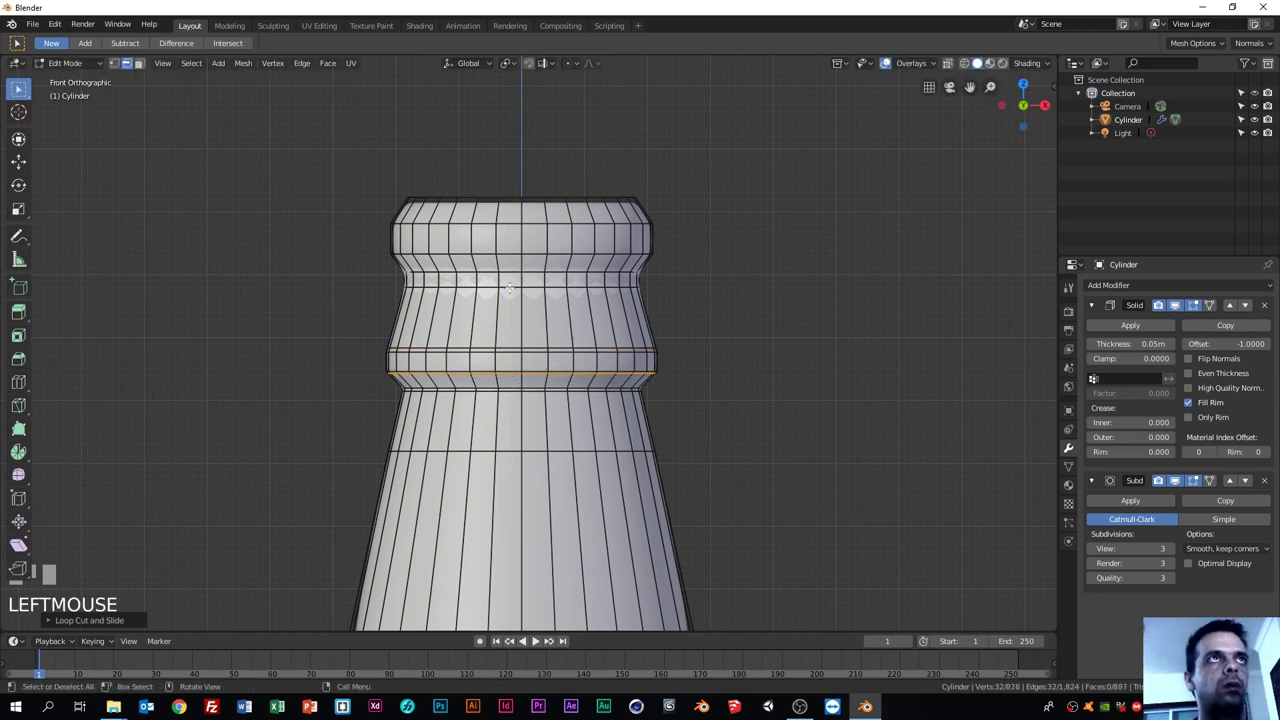
pyautogui.press('ctrl+r')
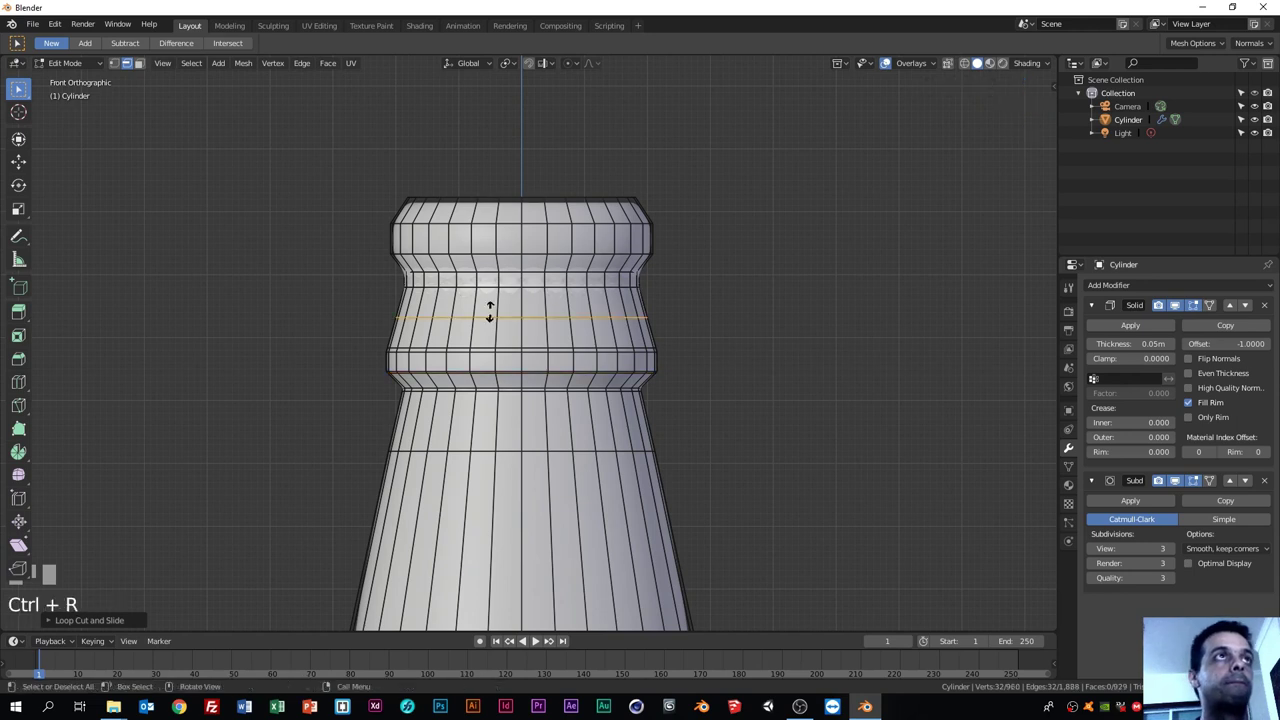
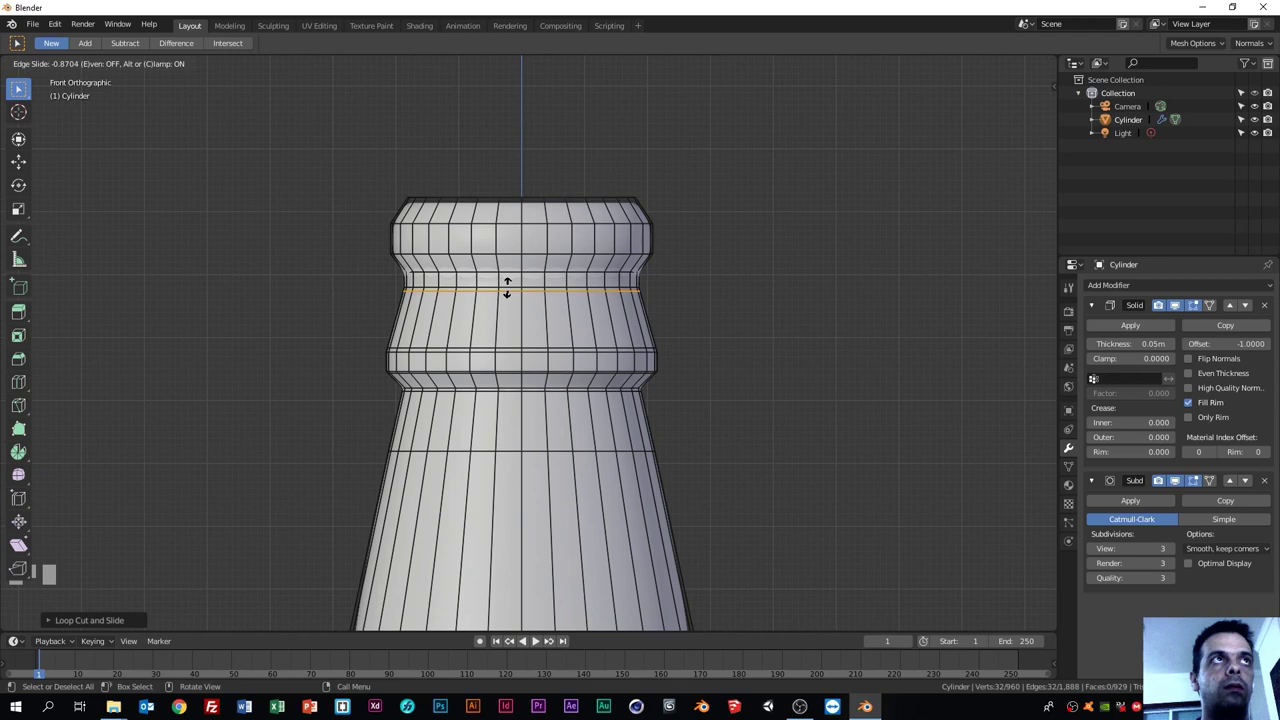
pyautogui.press('ctrl+r')
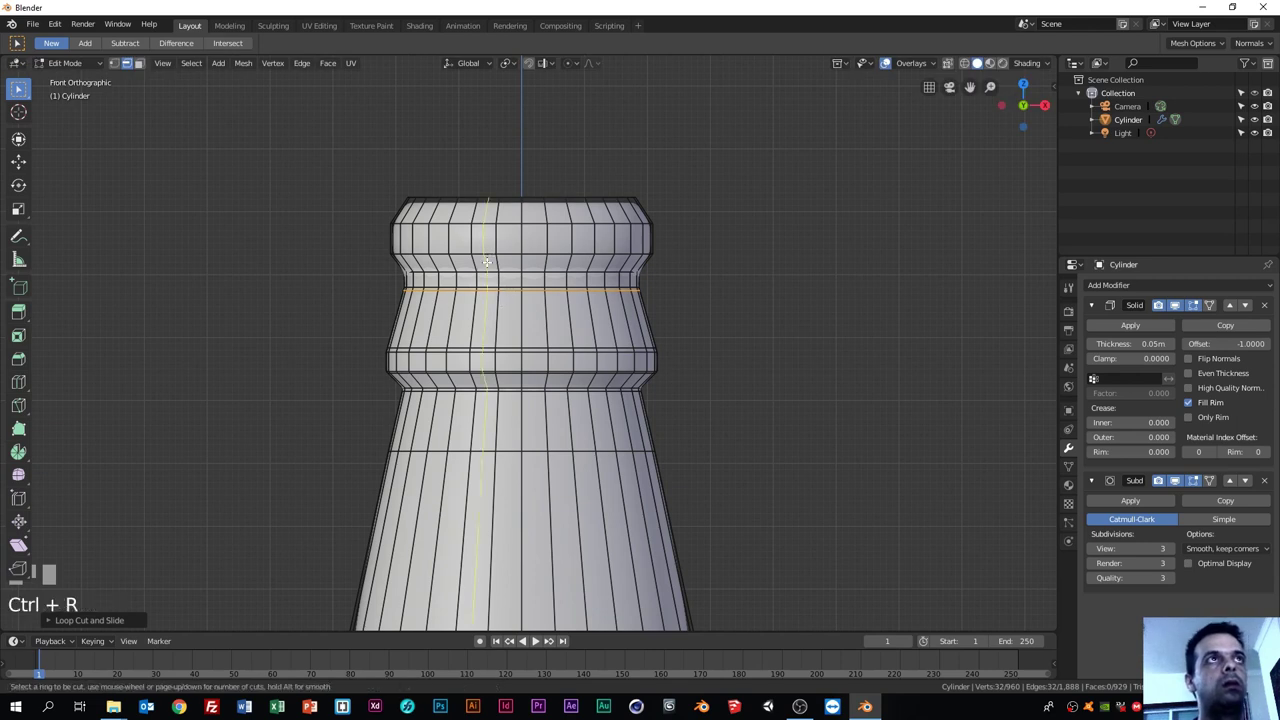
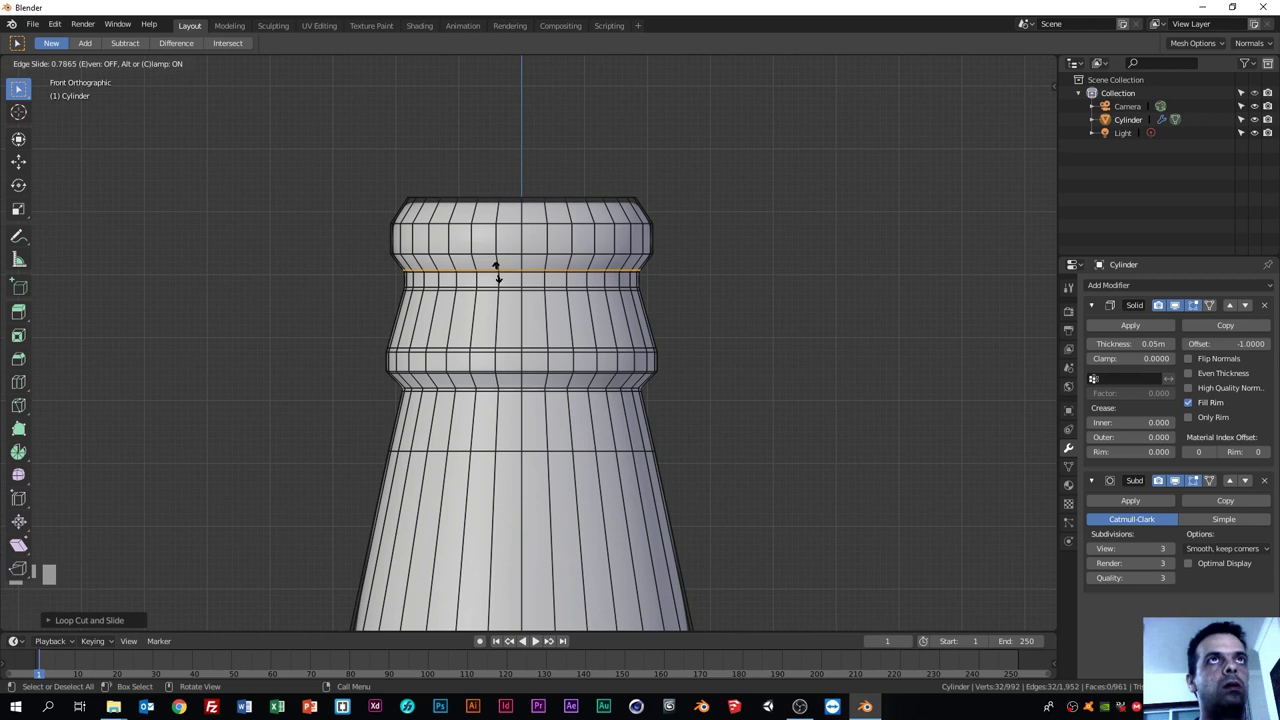
pyautogui.press('ctrl+r')
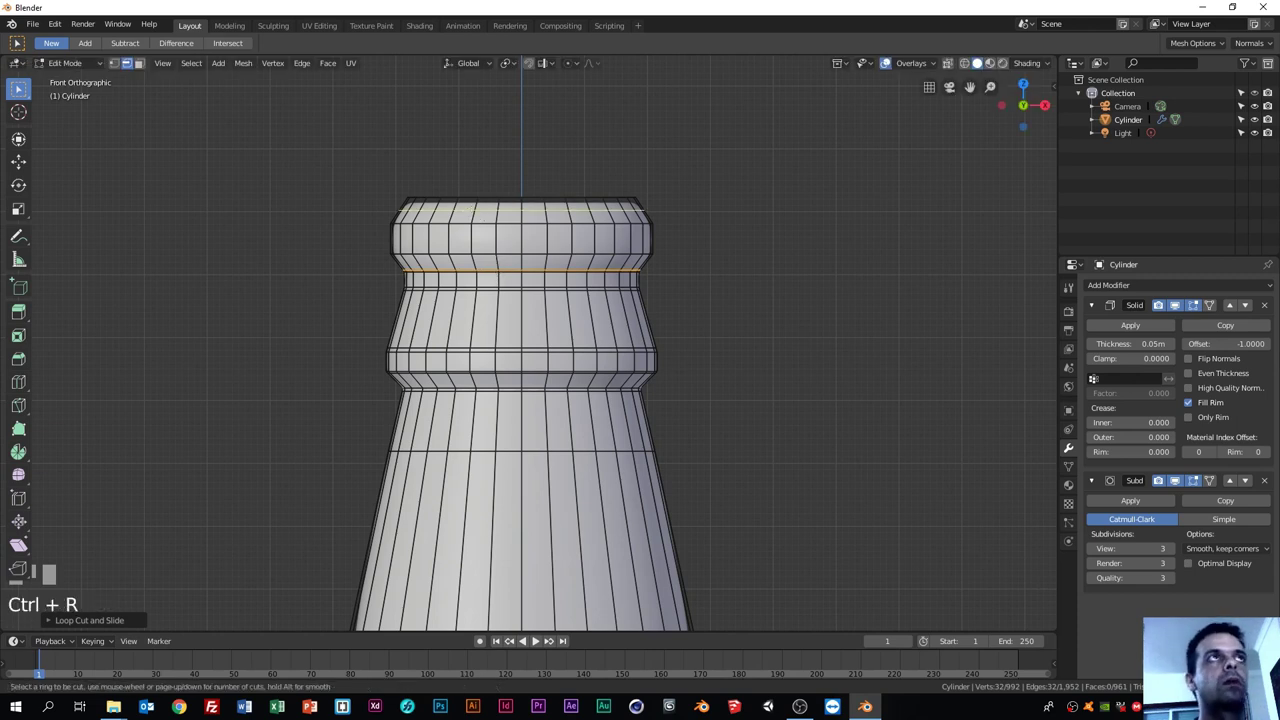
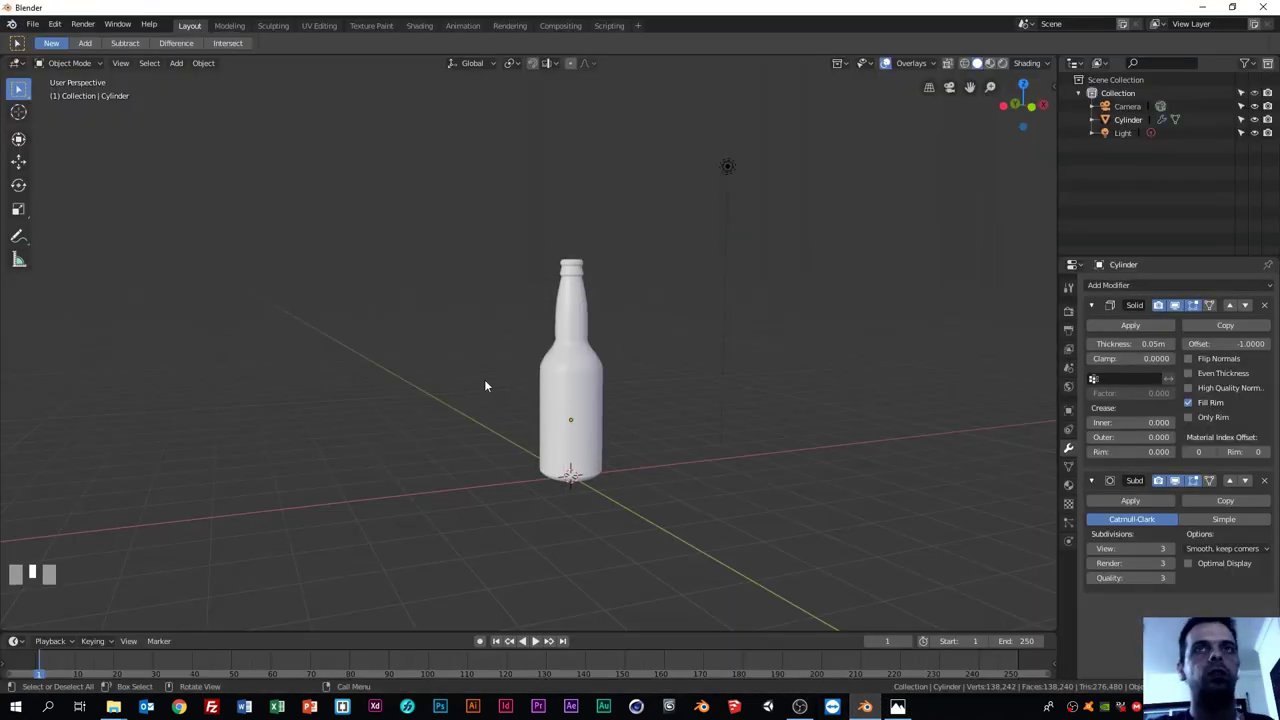
# Step: Add a mesh plane under the bottle as the floor
pyautogui.press('KP_1')
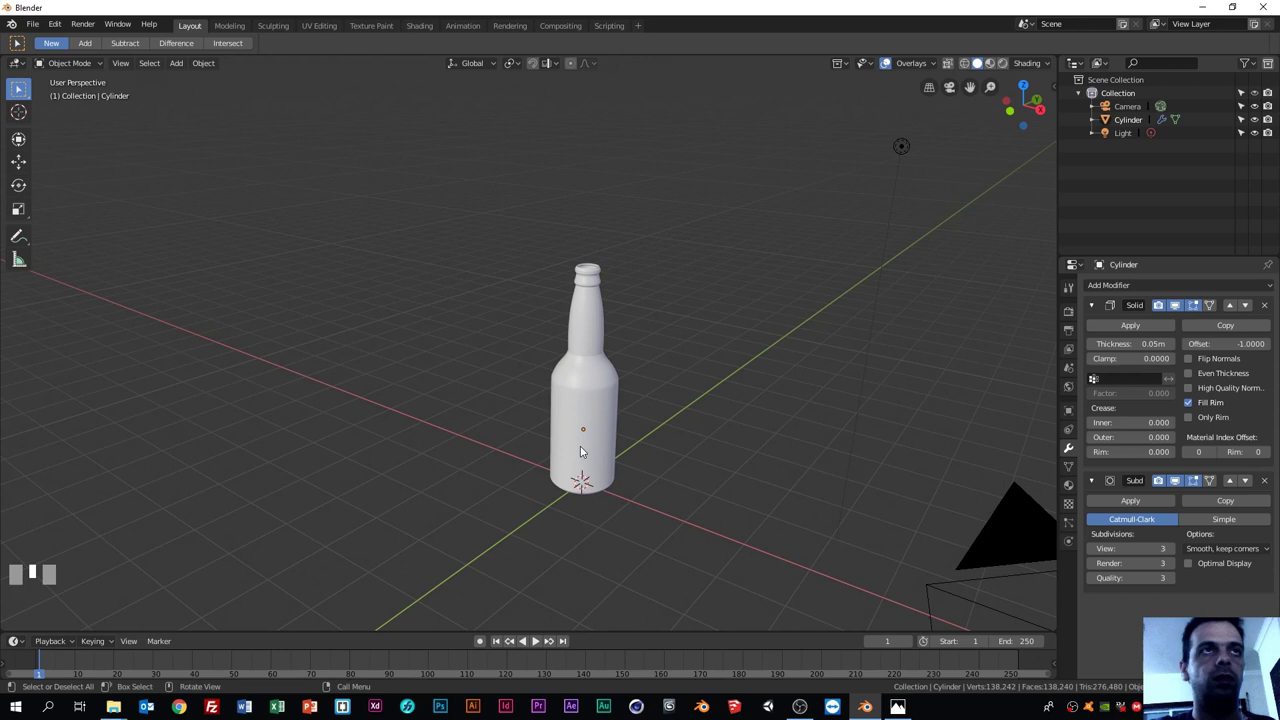
pyautogui.moveTo(648, 486); pyautogui.dragTo(445, 519)
pyautogui.press('shift+a')
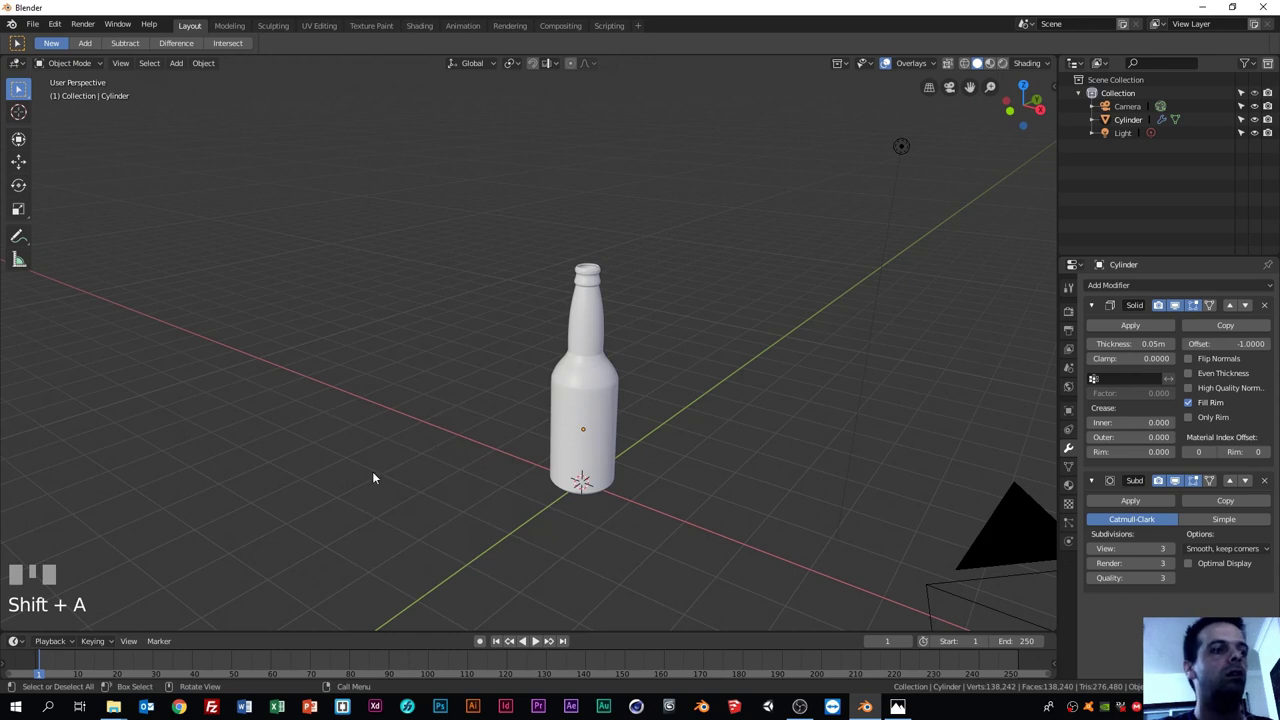
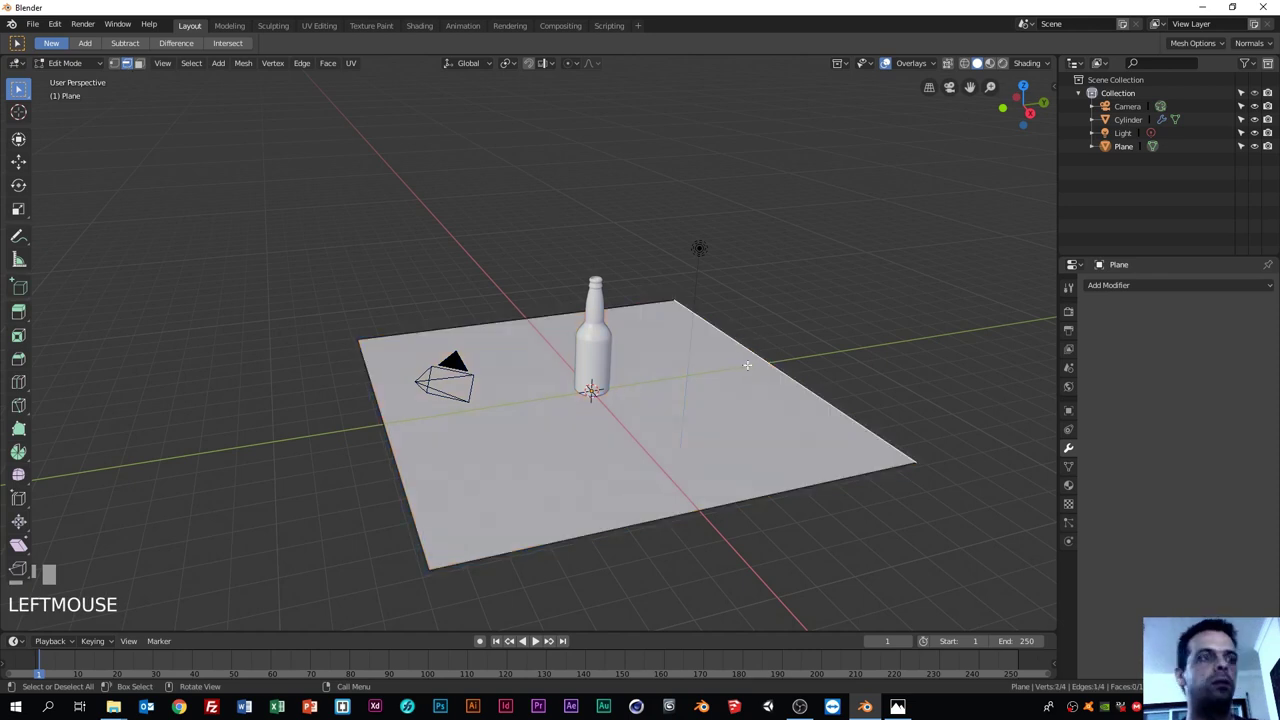
# Step: Extrude the floor plane's far edge upward to form the back wall
pyautogui.press('e')
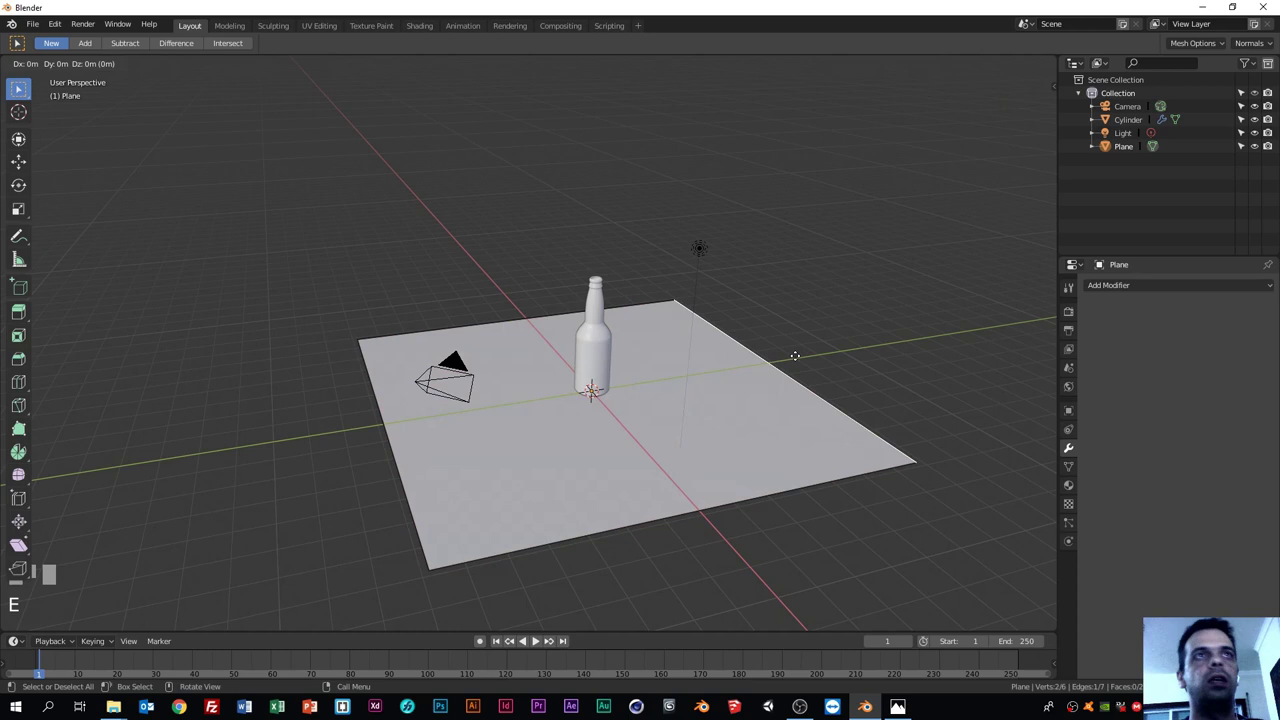
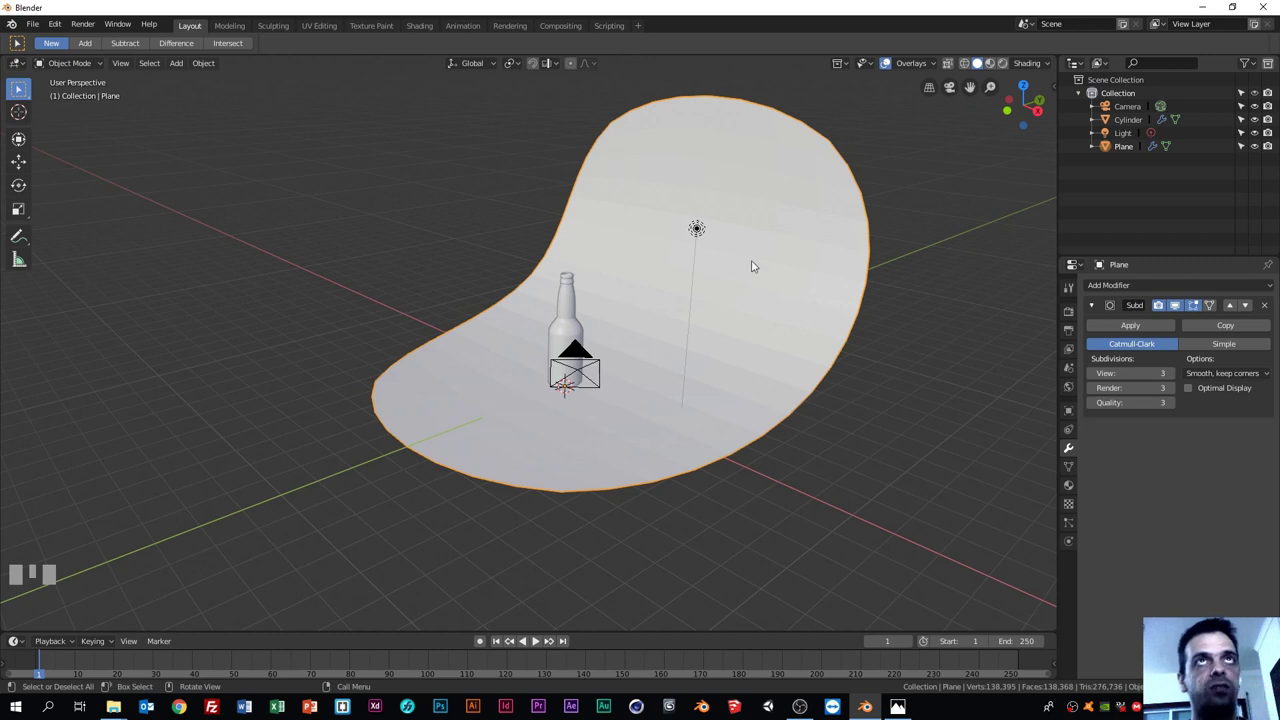
# Step: Inspect the backdrop and lower its Subdivision Surface viewport level toward 1 so the blocky base shape shows
pyautogui.press('ctrl+r')
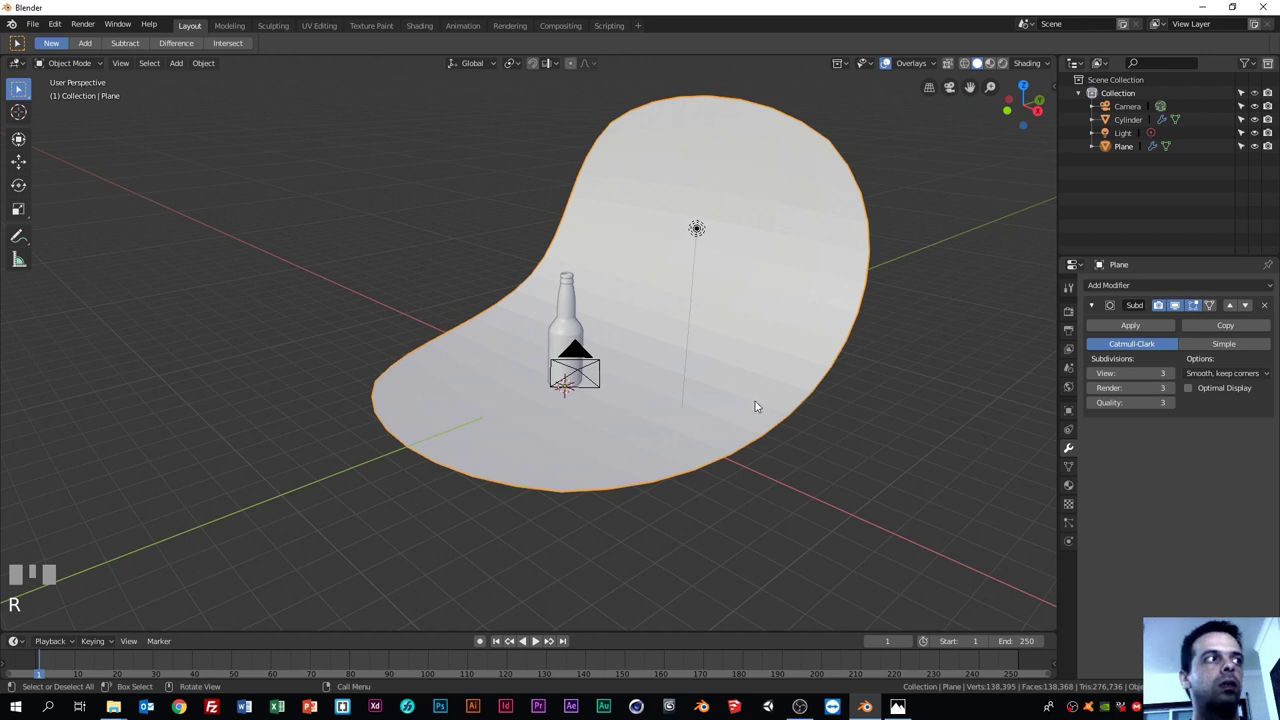
pyautogui.scroll(3)
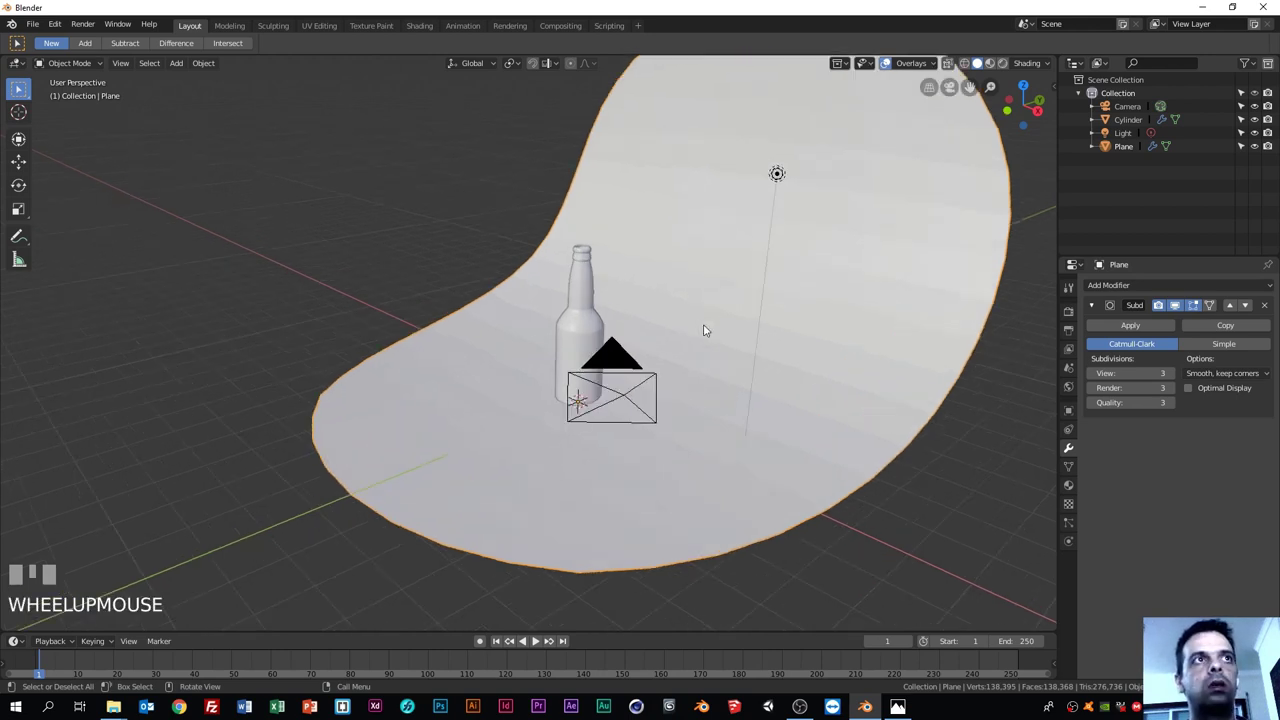
pyautogui.moveTo(748, 313); pyautogui.dragTo(692, 117)
pyautogui.scroll(3)
pyautogui.scroll(-3)
pyautogui.press('ctrl+r')
pyautogui.click(692, 117)
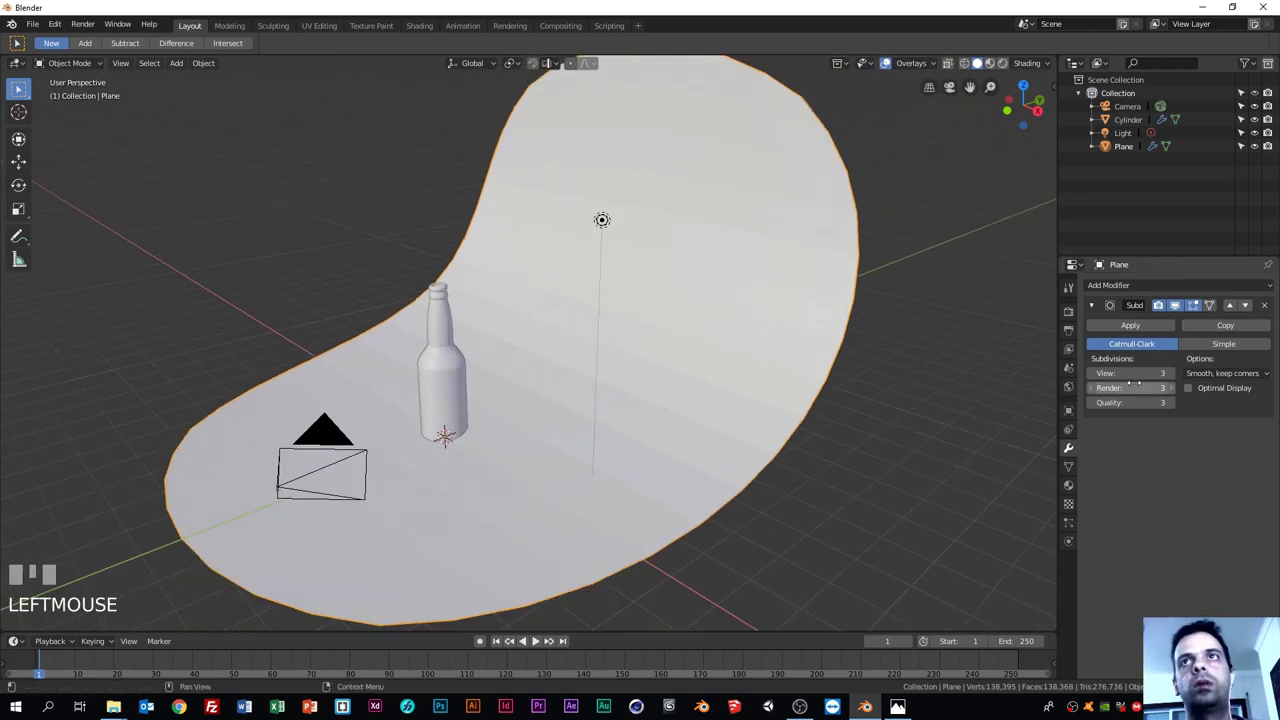
# Step: Drop the backdrop's viewport subdivisions to 0 and enter Edit Mode to start a loop cut near the wall's top
pyautogui.moveTo(1089, 372); pyautogui.dragTo(1049, 382)
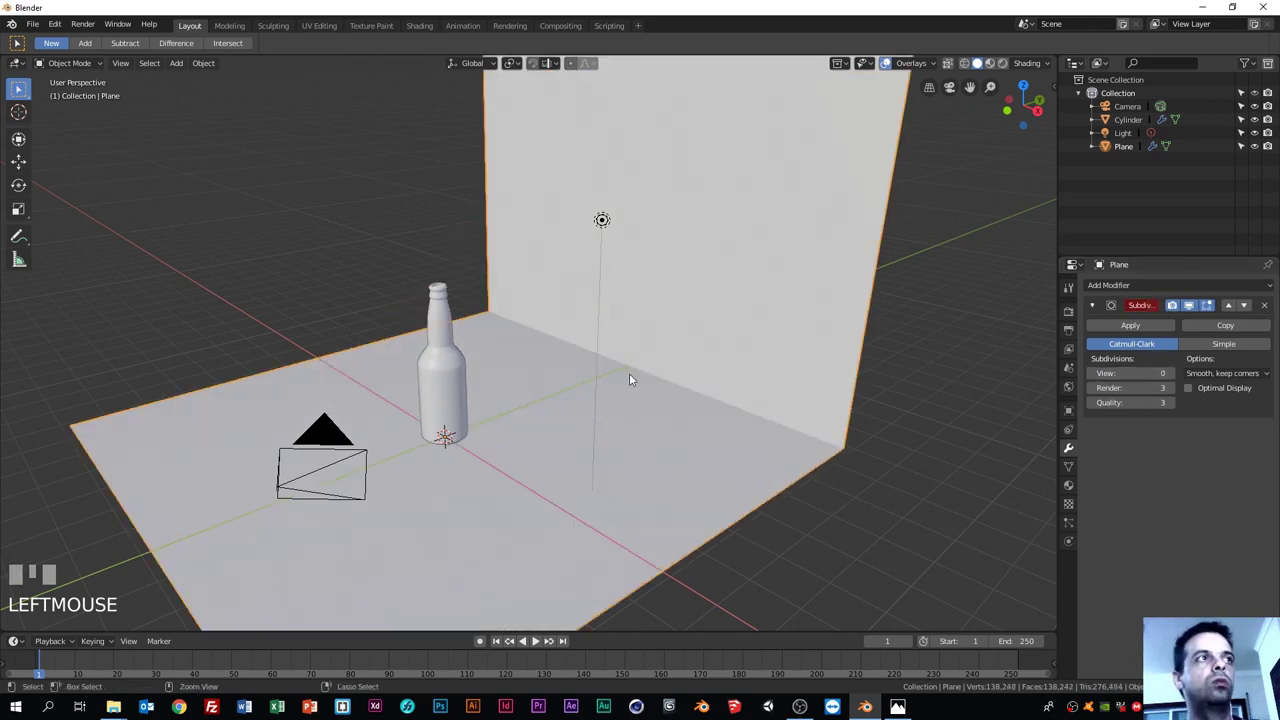
pyautogui.press('ctrl+r')
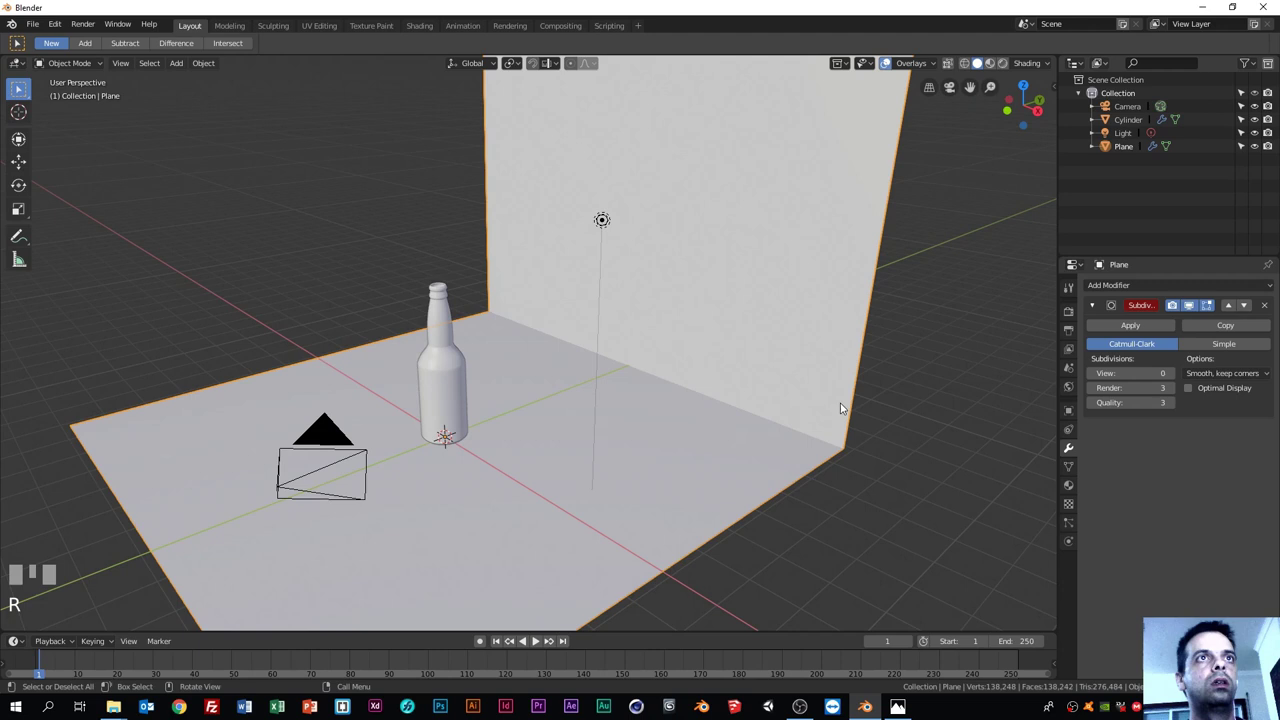
pyautogui.click(806, 253)
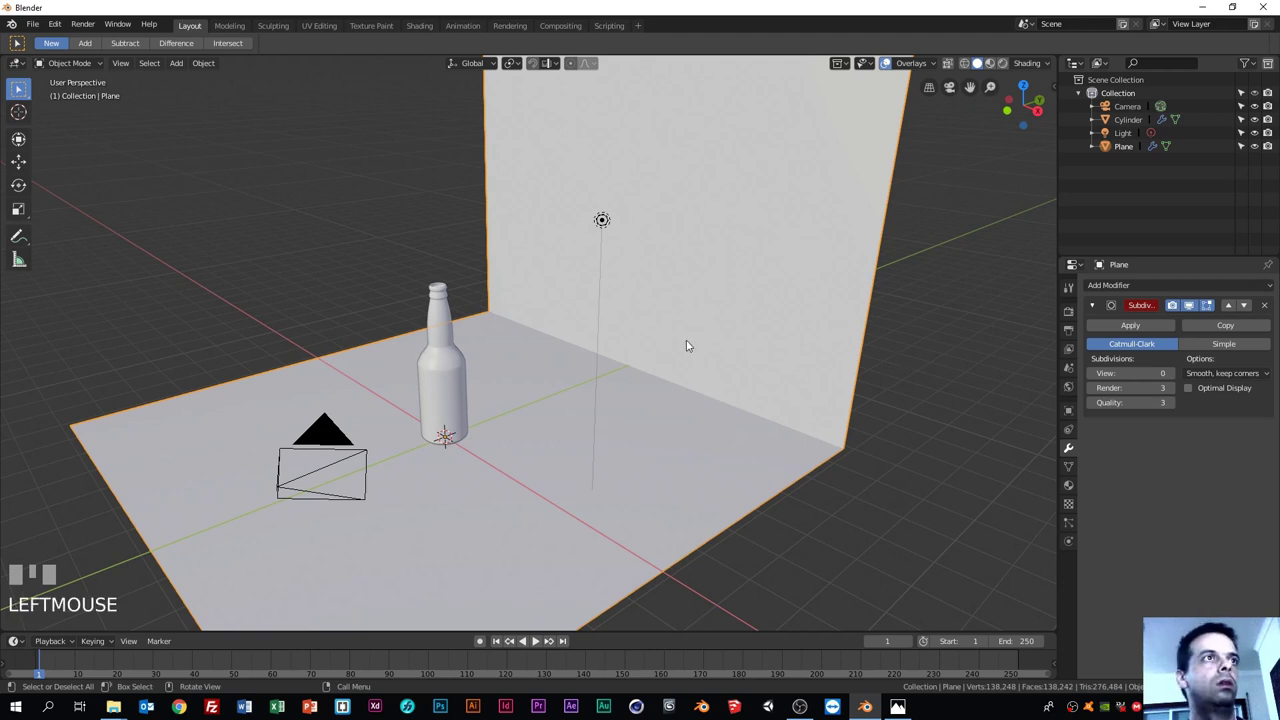
pyautogui.press('Tab')
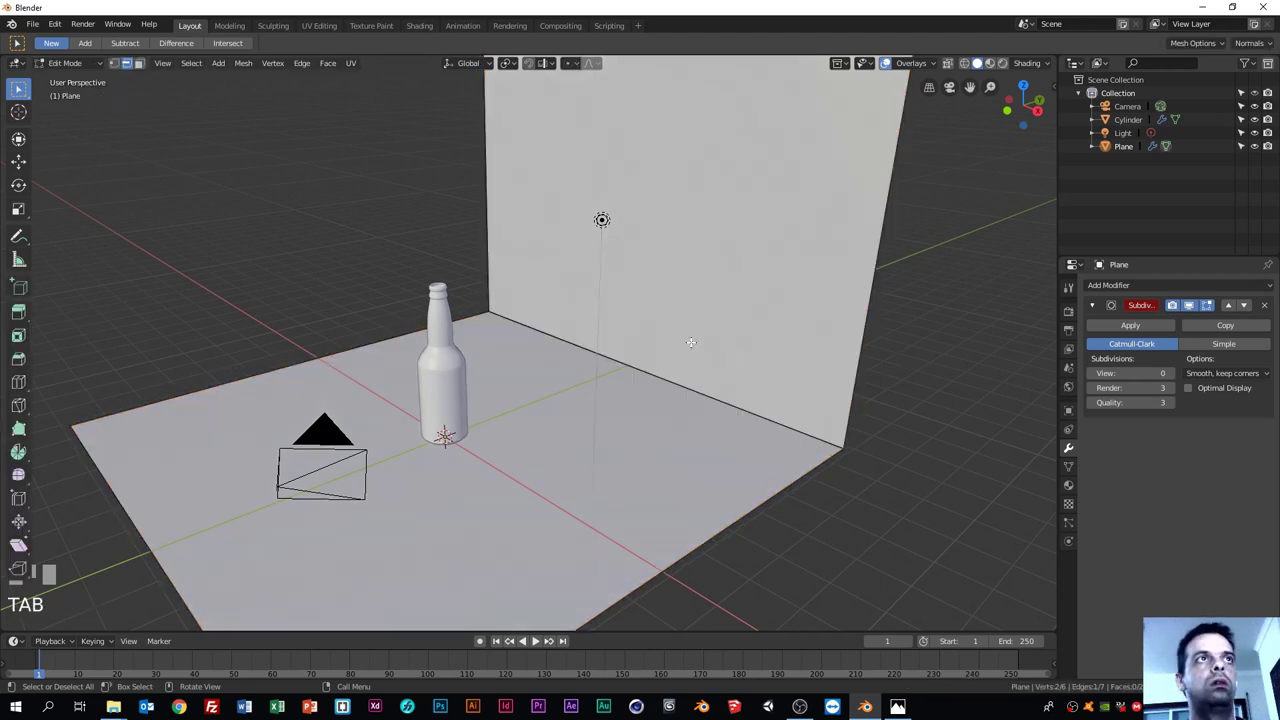
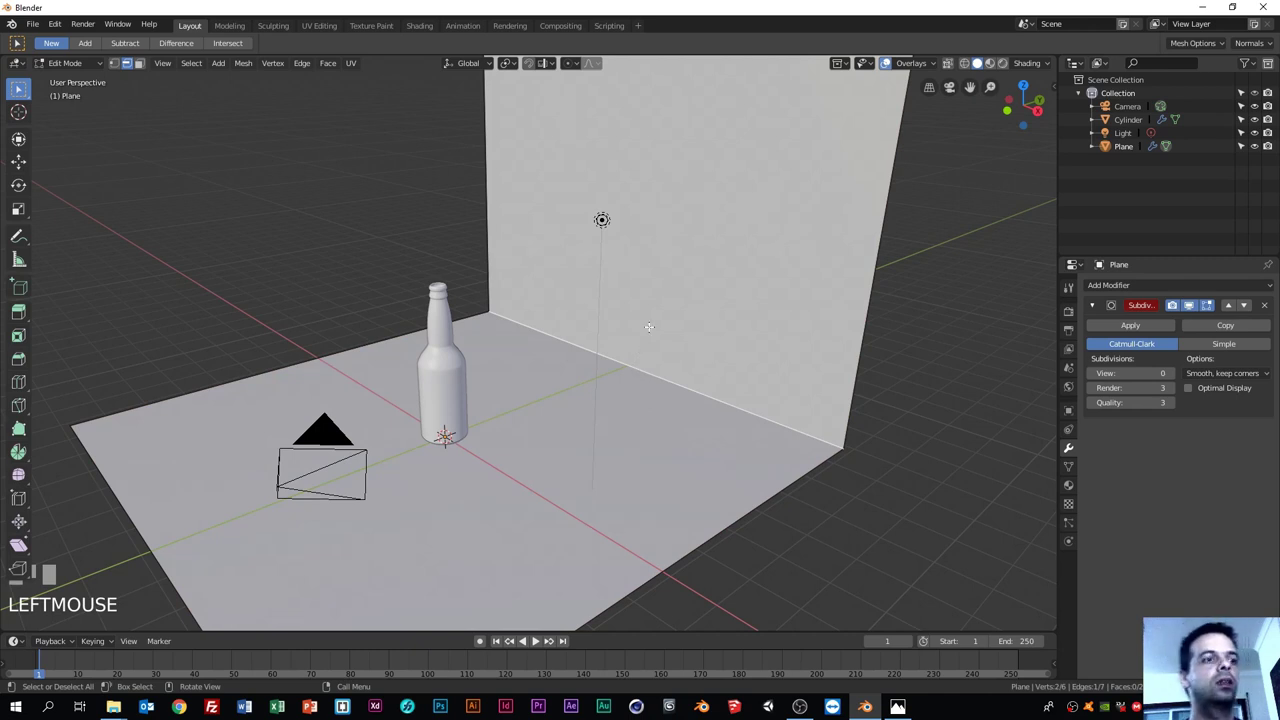
pyautogui.press('ctrl+r')
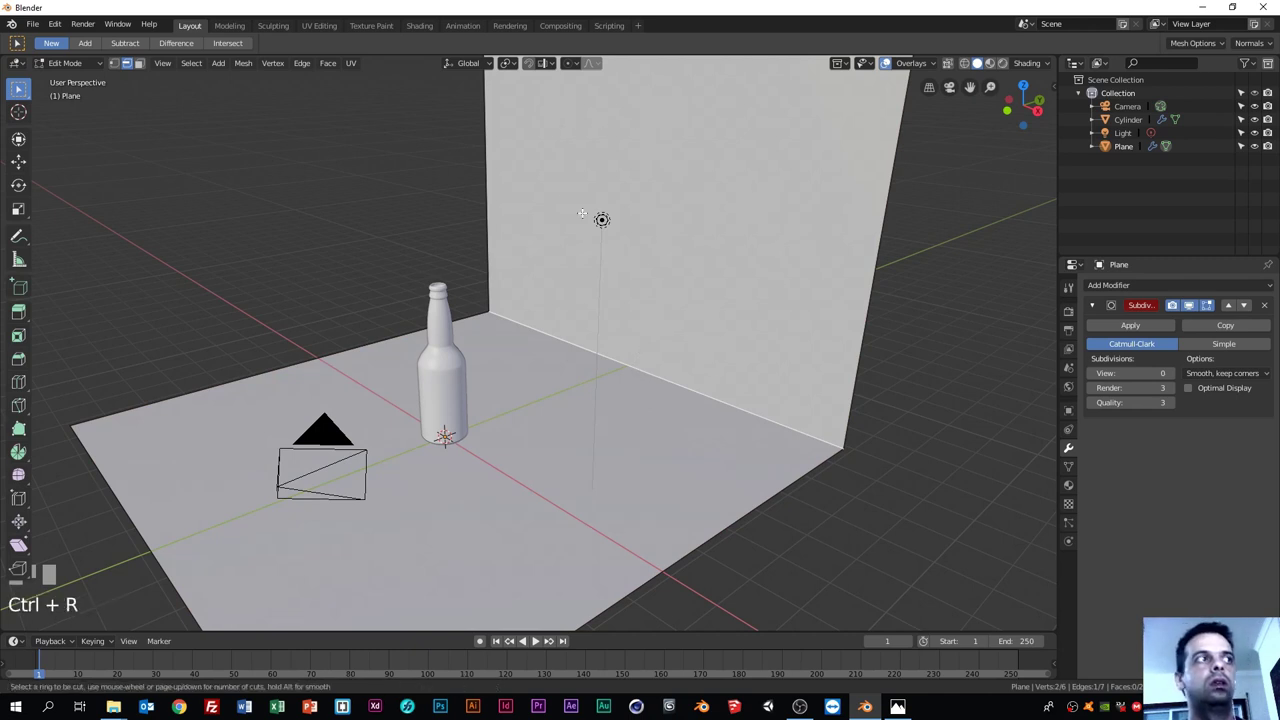
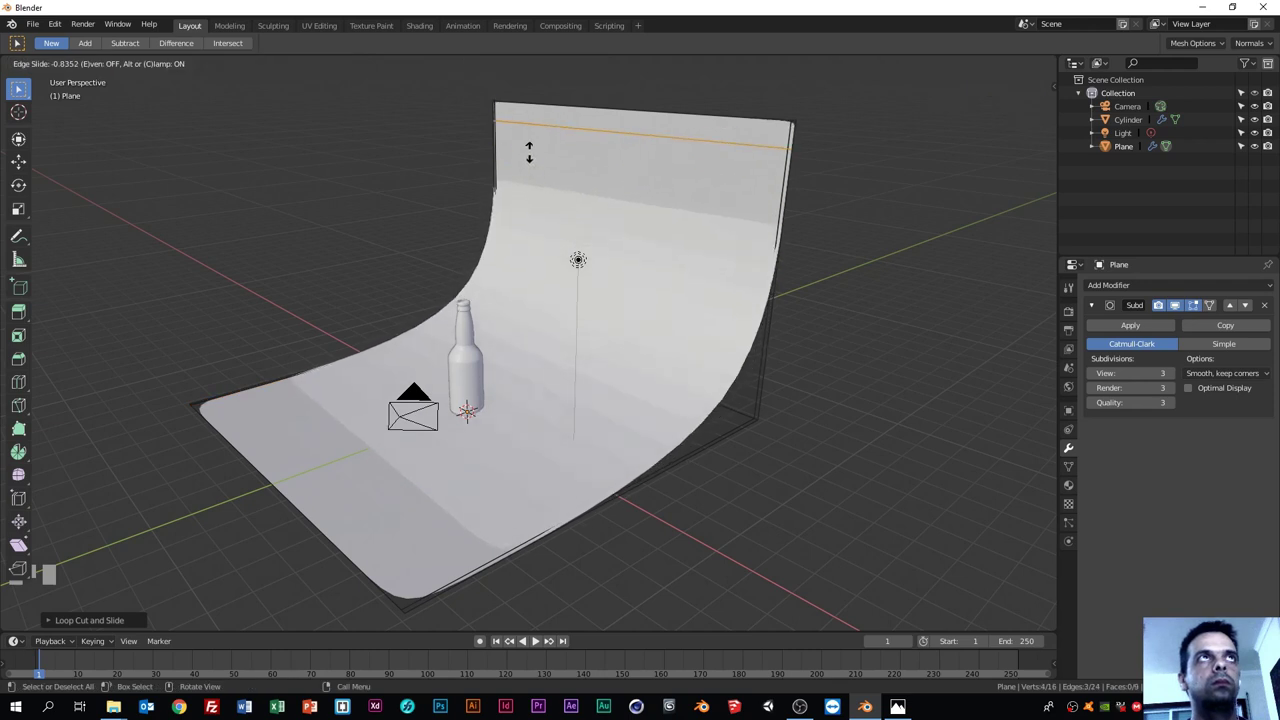
# Step: Confirm edge loops beside the floor-wall bend for a tight rounded corner and return to Object Mode
pyautogui.click(545, 142)
pyautogui.press('ctrl+r')
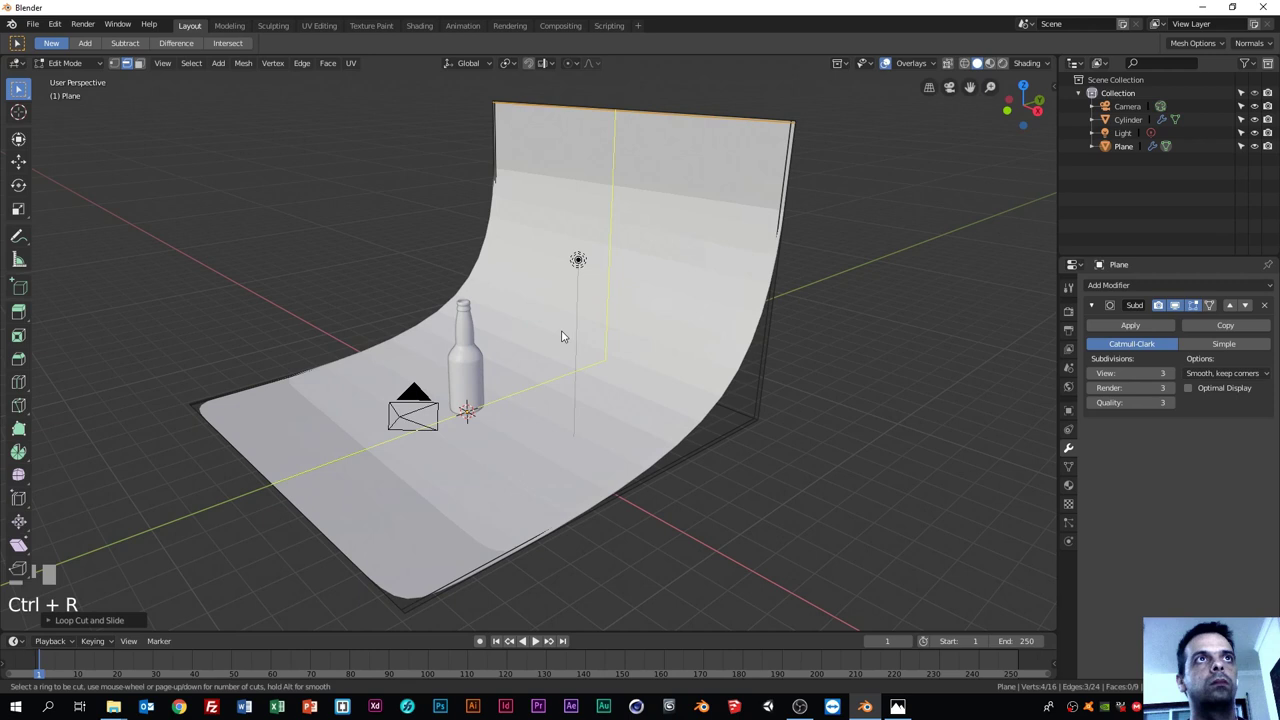
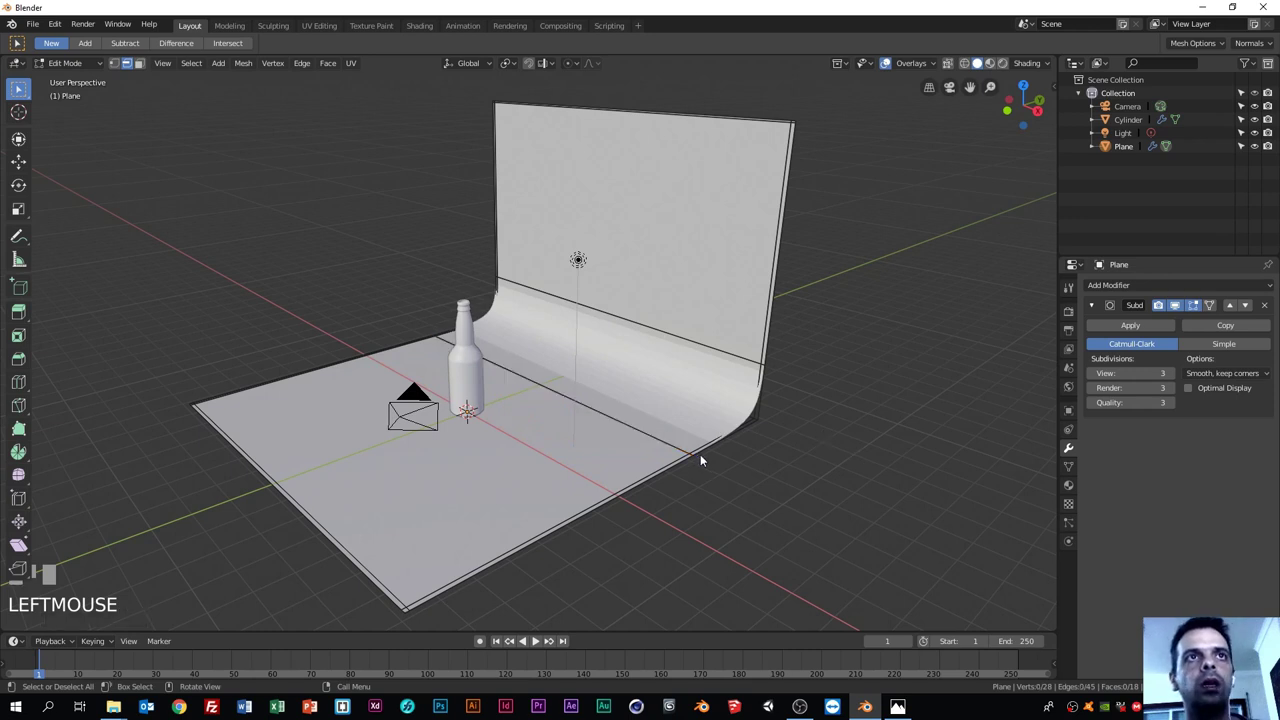
pyautogui.press('Tab')
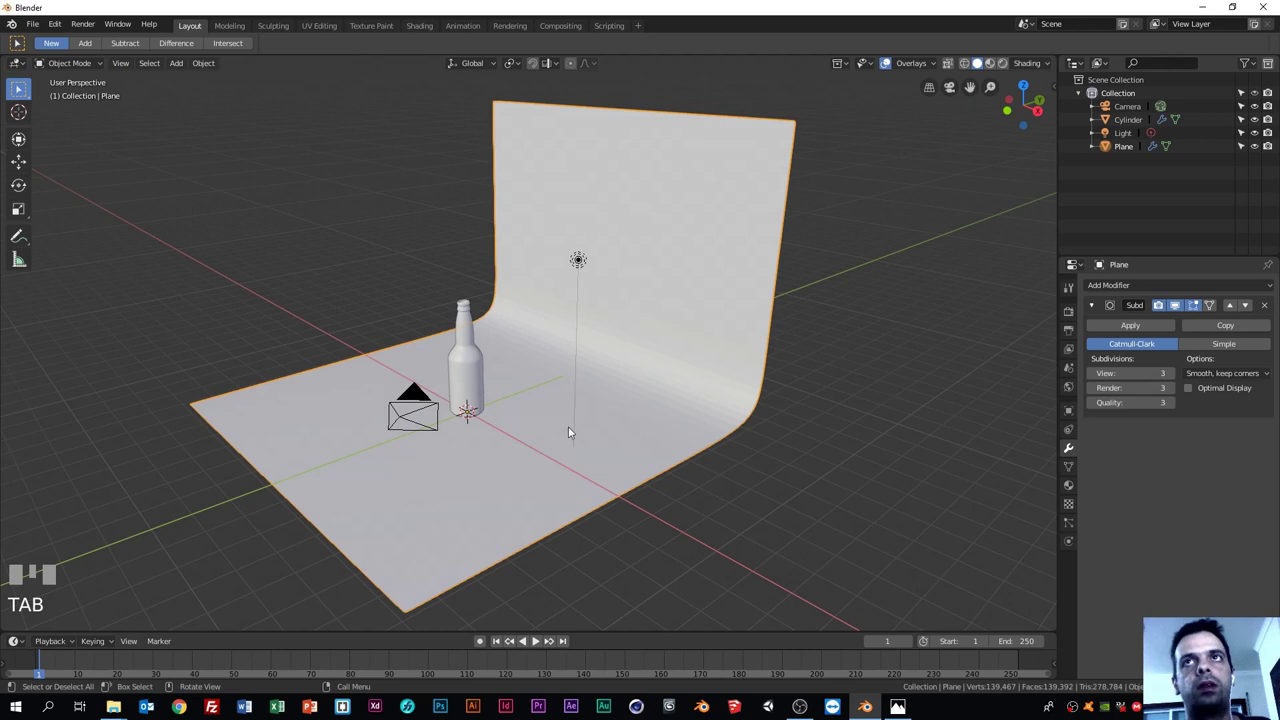
# Step: Orbit around the finished backdrop toward a front view of the bottle on the sweep
pyautogui.moveTo(598, 432); pyautogui.dragTo(206, 69)
pyautogui.scroll(3)
pyautogui.scroll(3)
pyautogui.moveTo(206, 69); pyautogui.dragTo(786, 507)
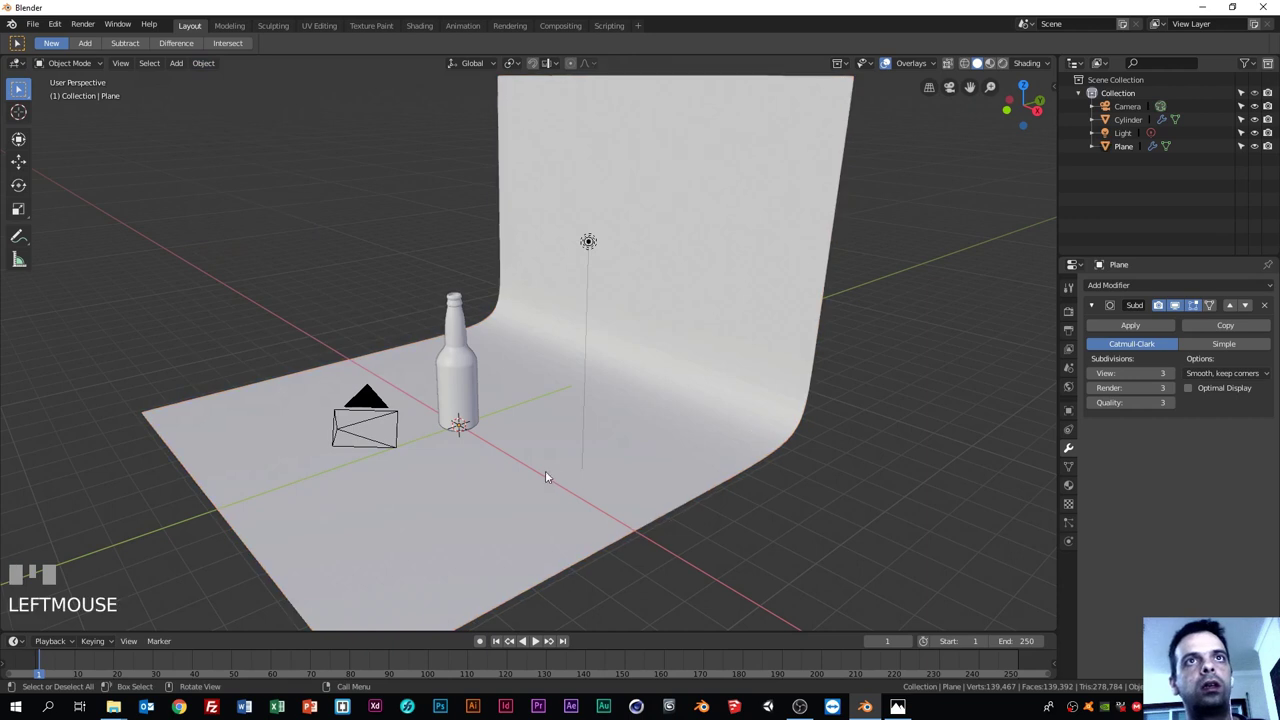
pyautogui.moveTo(575, 471); pyautogui.dragTo(531, 481)
pyautogui.moveTo(531, 481); pyautogui.dragTo(495, 454)
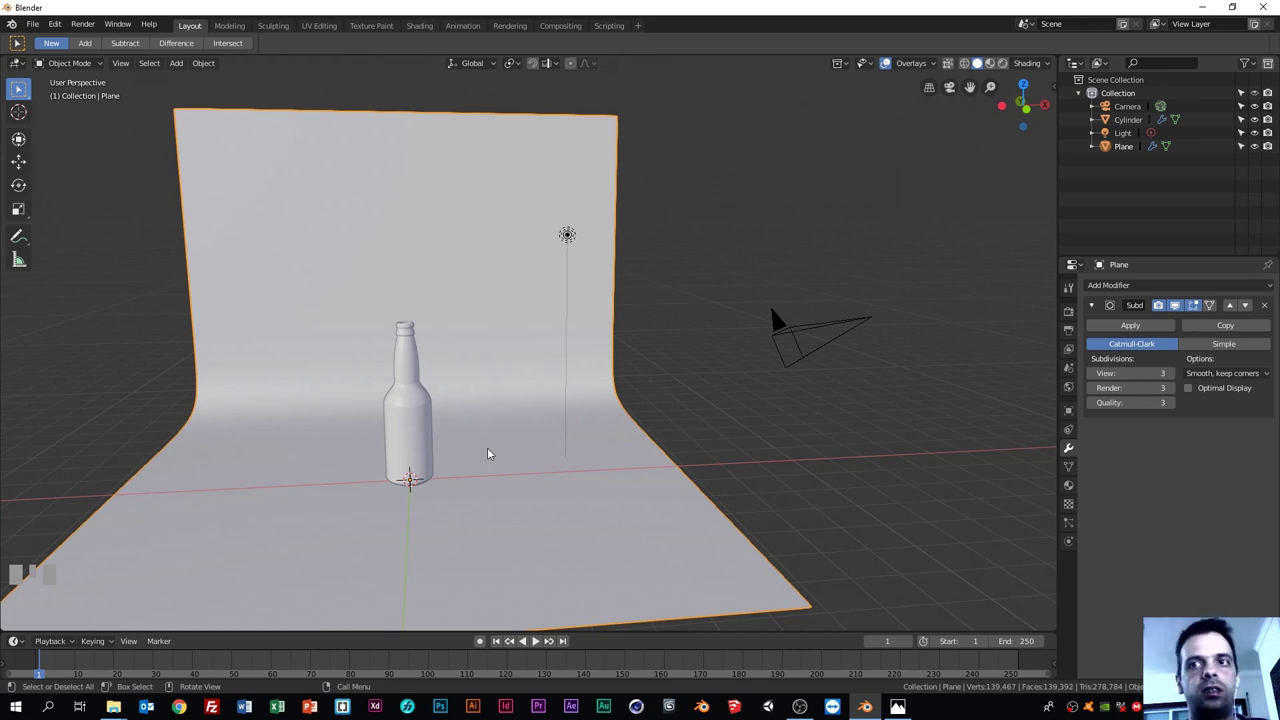
# Step: Check the camera view, switch to front view and align the camera to that view with Ctrl+Alt+Numpad 0
pyautogui.press('KP_0')
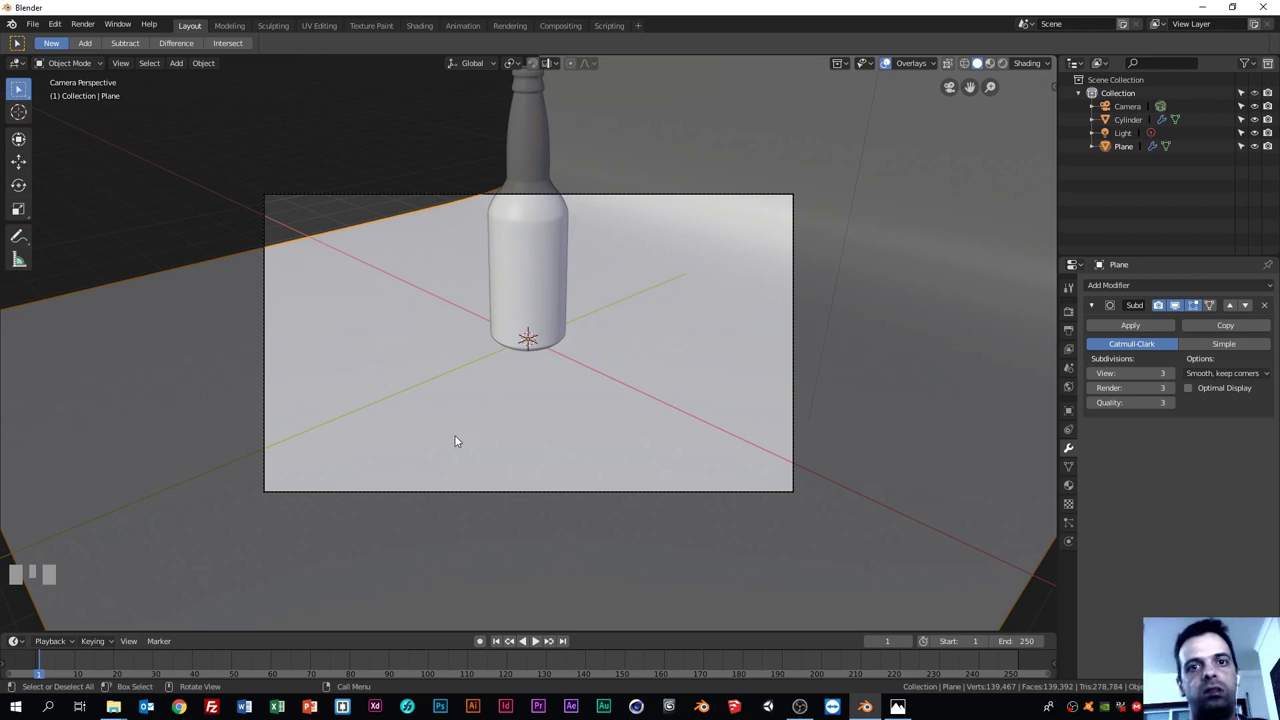
pyautogui.moveTo(423, 439); pyautogui.dragTo(151, 373)
pyautogui.scroll(-3)
pyautogui.press('KP_1')
pyautogui.press('KP_1')
pyautogui.press('ctrl+alt+KP_0')
pyautogui.scroll(-3)
# Step: Select the camera and make a first move, checking the framing through the camera
pyautogui.click(151, 373)
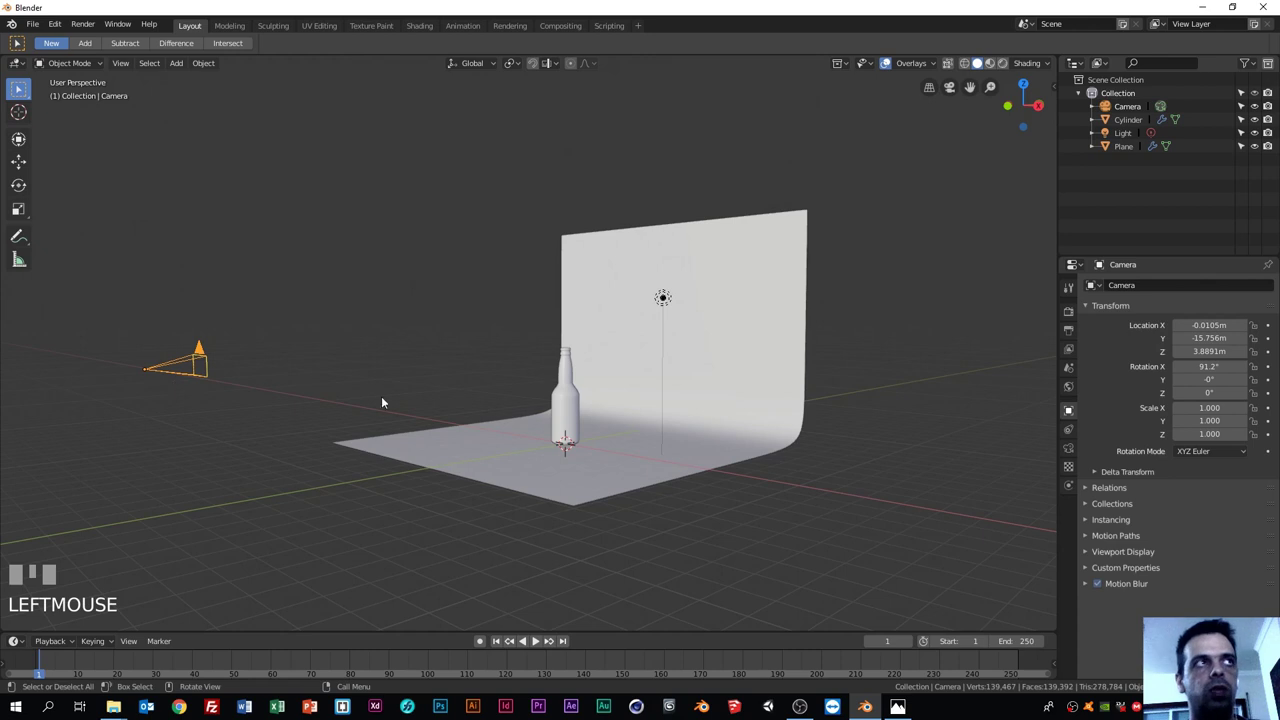
pyautogui.moveTo(296, 485); pyautogui.dragTo(369, 494)
pyautogui.press('KP_0')
pyautogui.moveTo(369, 494); pyautogui.dragTo(369, 494)
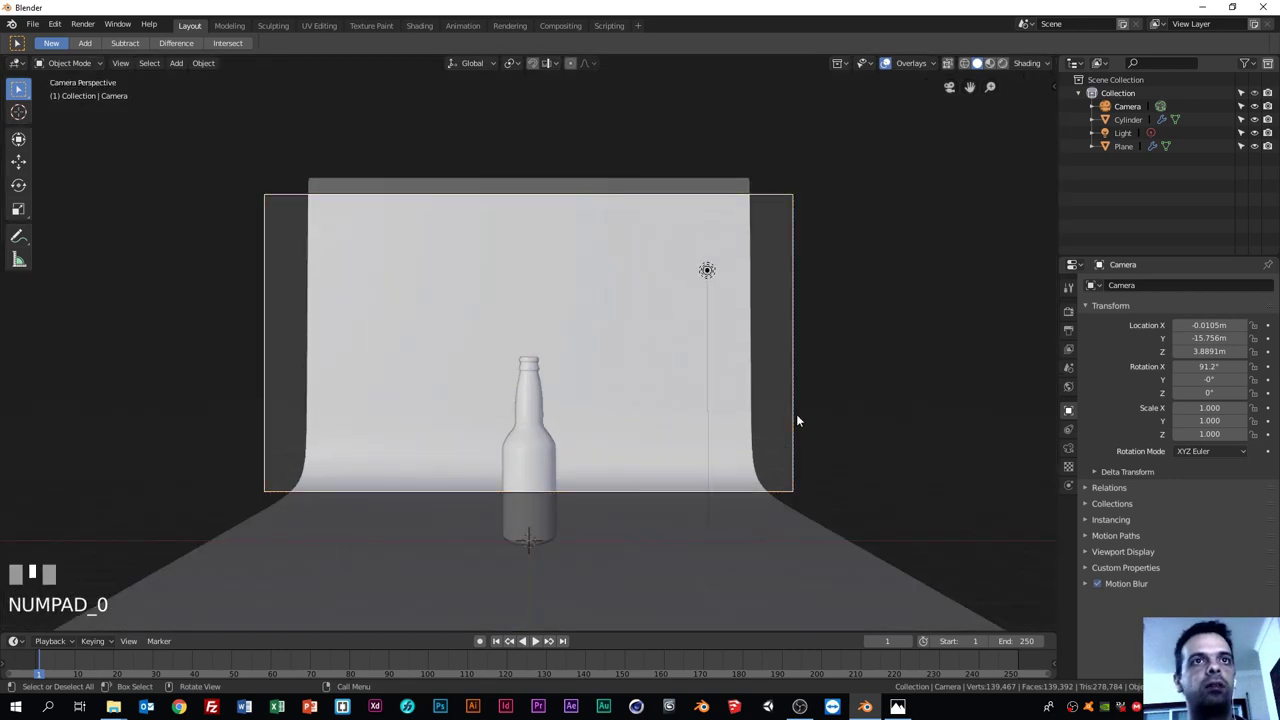
pyautogui.moveTo(868, 402); pyautogui.dragTo(753, 414)
pyautogui.moveTo(721, 407); pyautogui.dragTo(380, 376)
pyautogui.scroll(-3)
pyautogui.press('g')
pyautogui.click(376, 384)
pyautogui.press('KP_0')
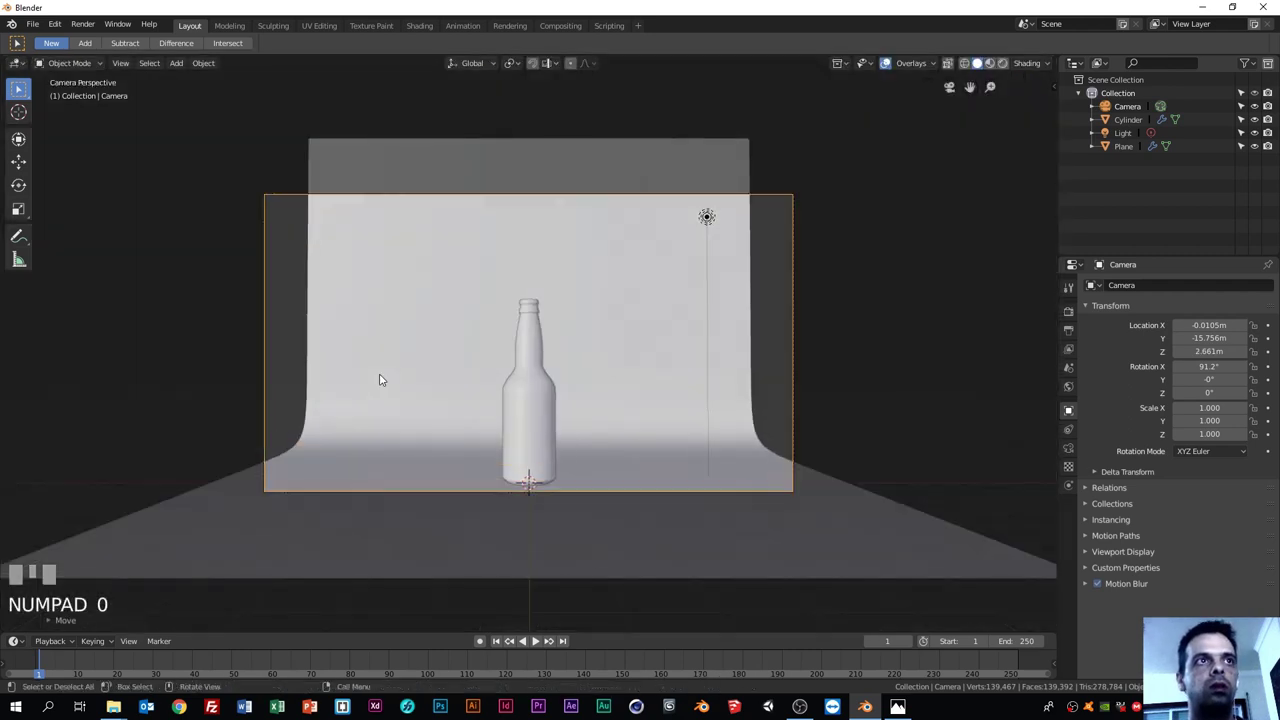
# Step: Move the camera toward the bottle and lower its height, checking each change through the camera view
pyautogui.moveTo(679, 327); pyautogui.dragTo(437, 378)
pyautogui.scroll(-3)
pyautogui.press('g')
pyautogui.click(437, 378)
pyautogui.press('KP_0')
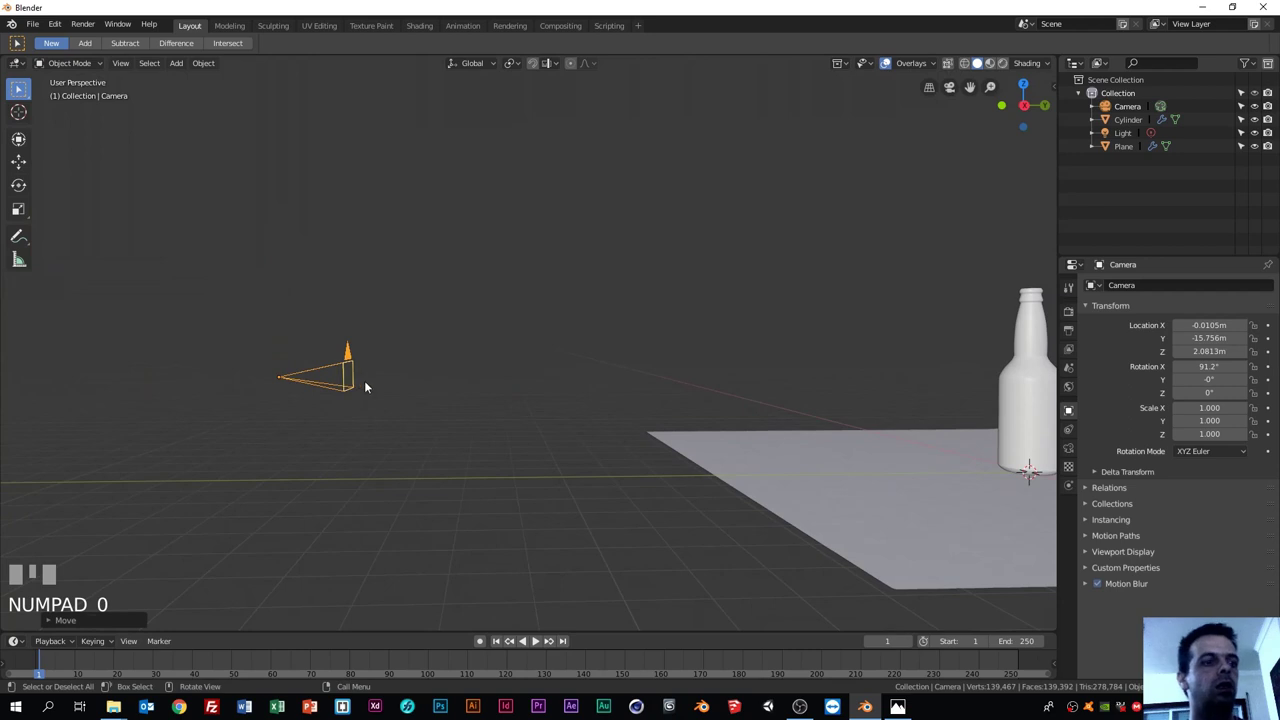
pyautogui.press('g')
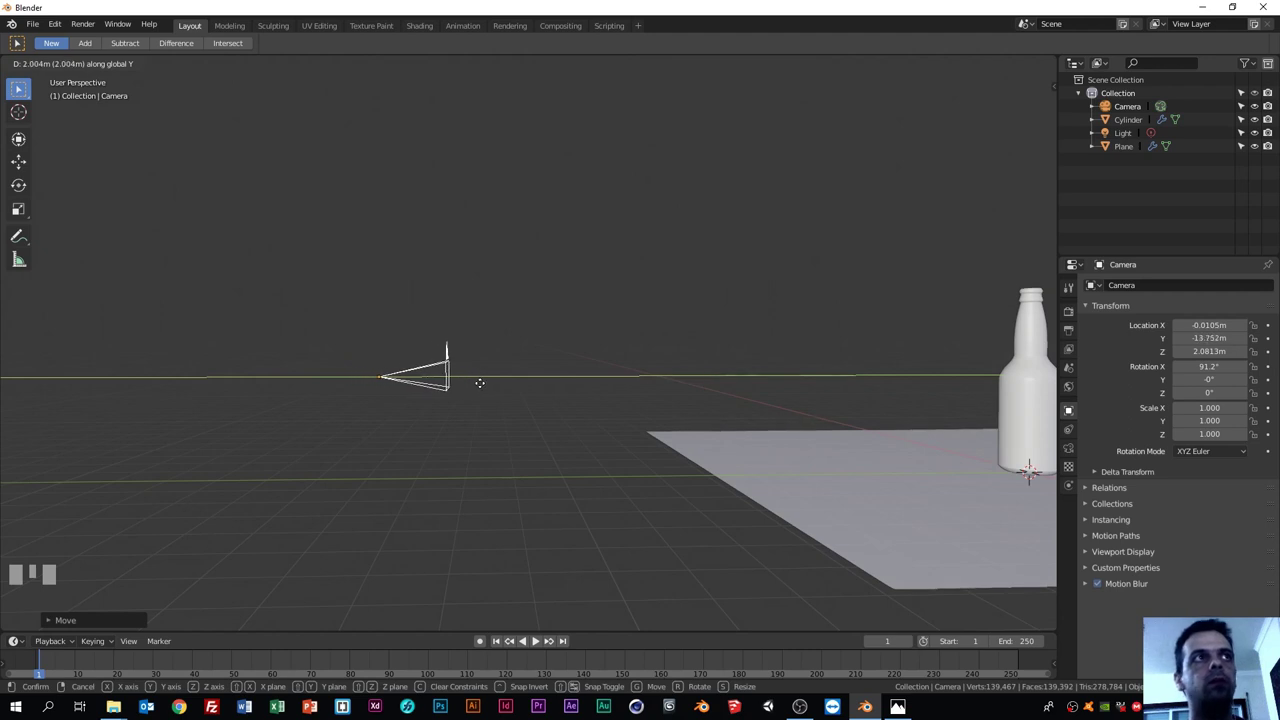
pyautogui.click(482, 385)
pyautogui.press('KP_0')
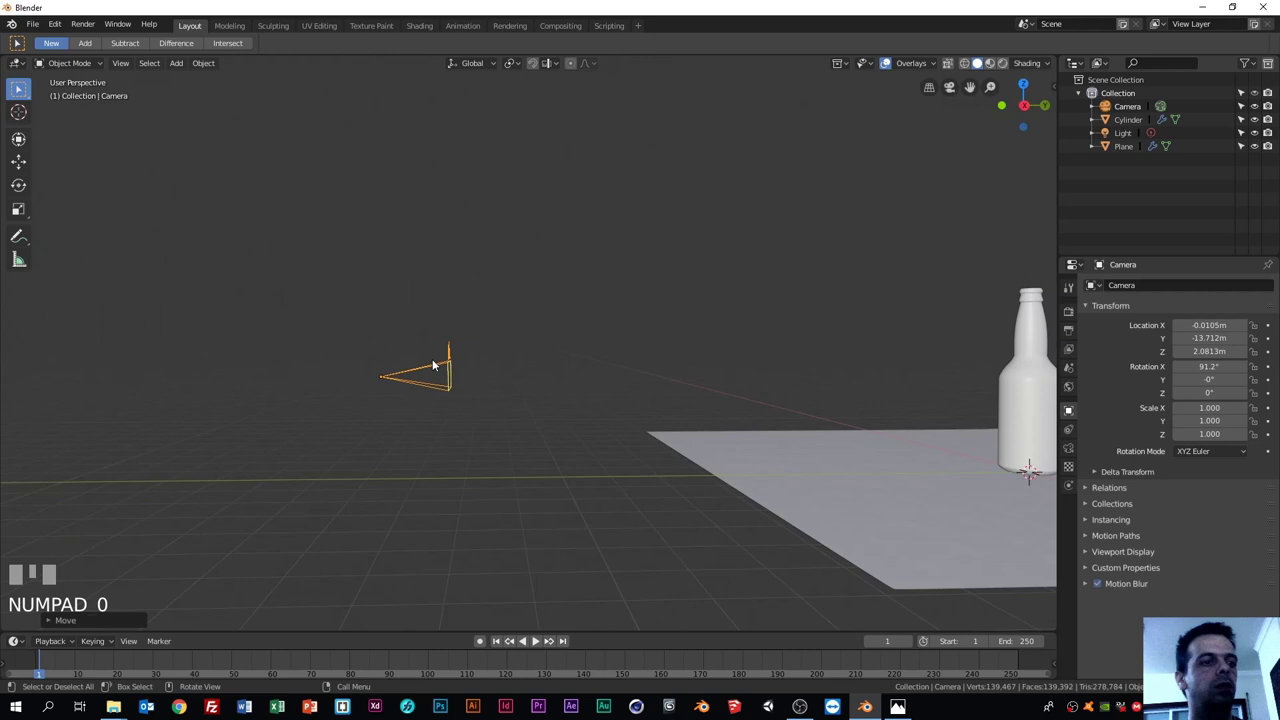
pyautogui.press('g')
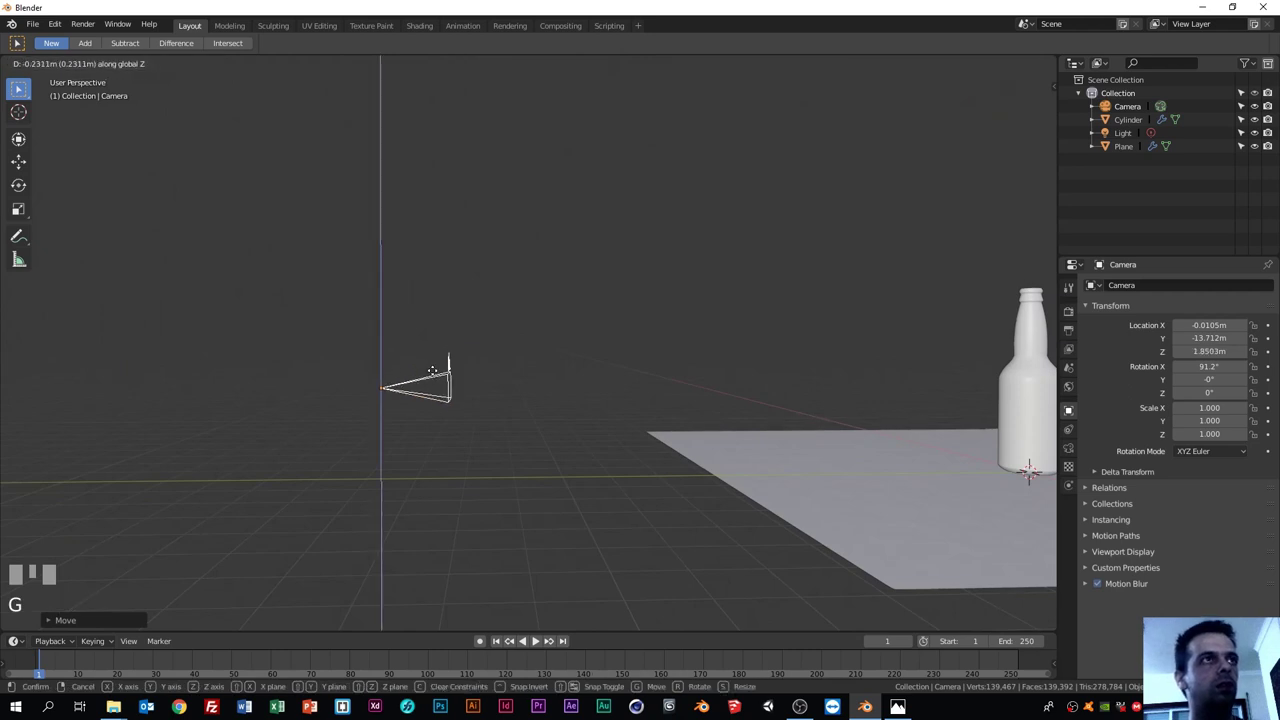
pyautogui.click(436, 374)
pyautogui.press('KP_0')
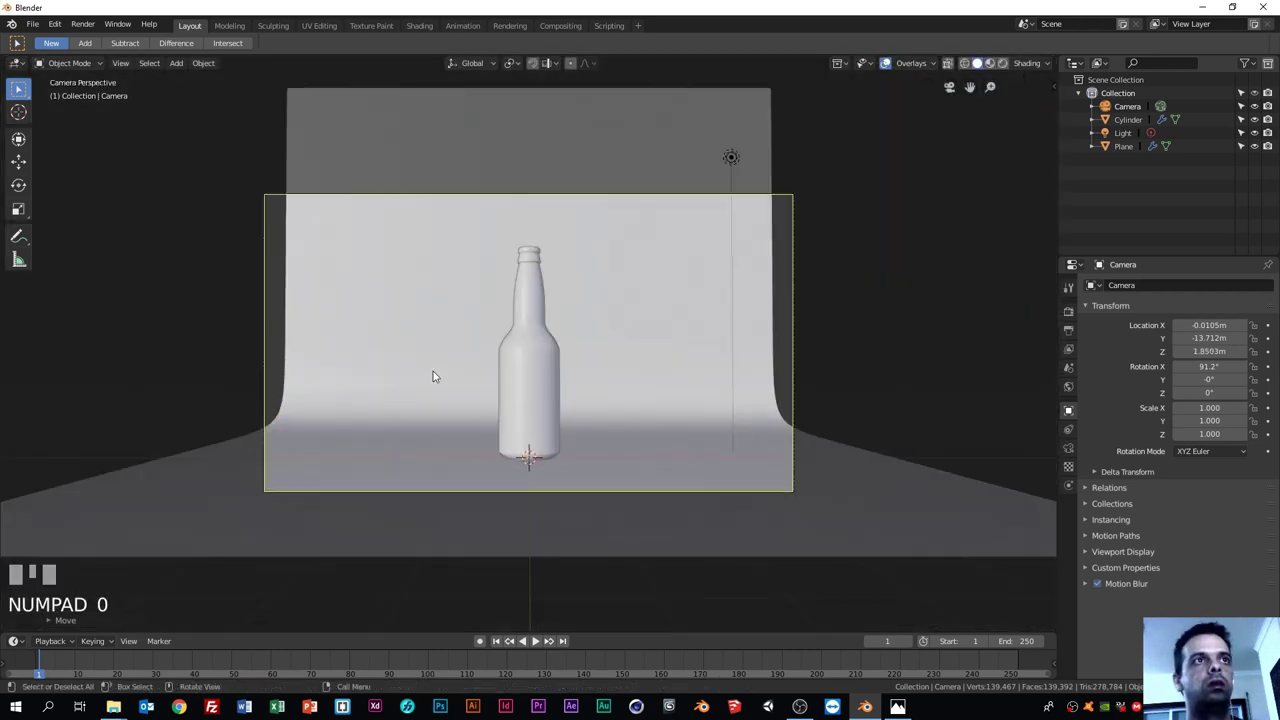
# Step: Nudge the camera closer along Y in small steps to about Y −11.993 m so the bottle fills the shot
pyautogui.press('g')
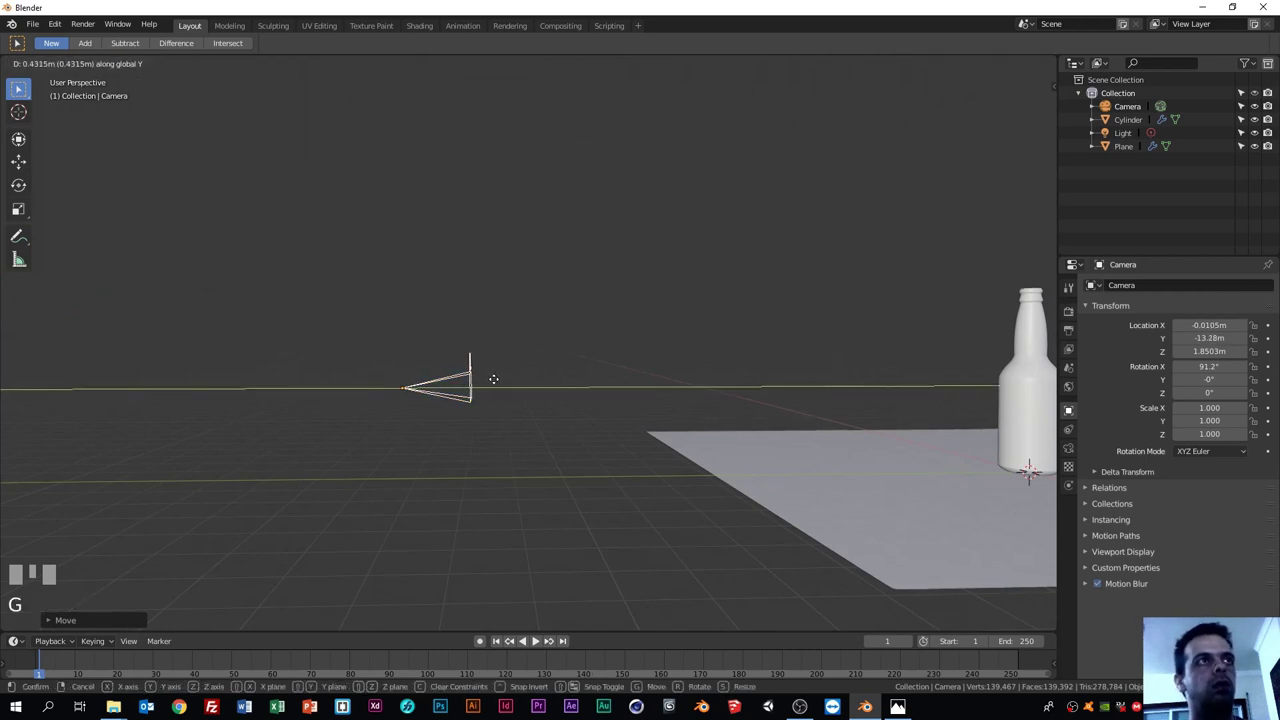
pyautogui.click(500, 383)
pyautogui.press('KP_0')
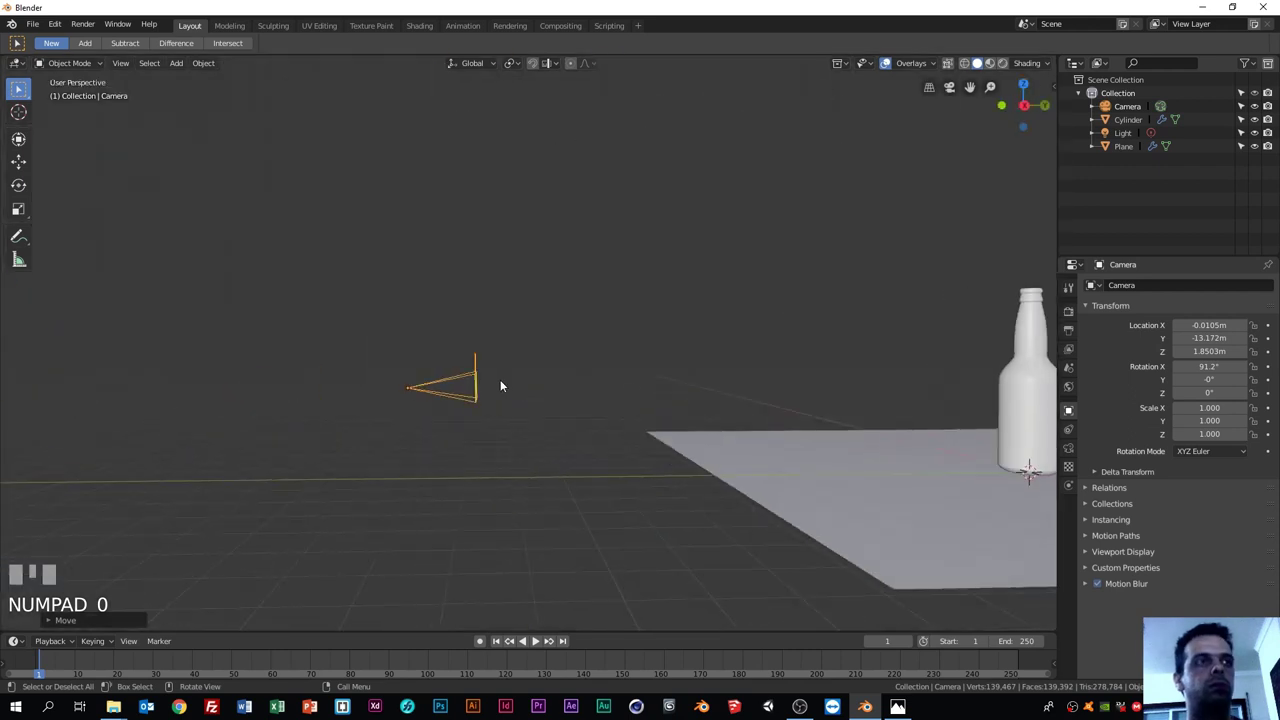
pyautogui.press('y')
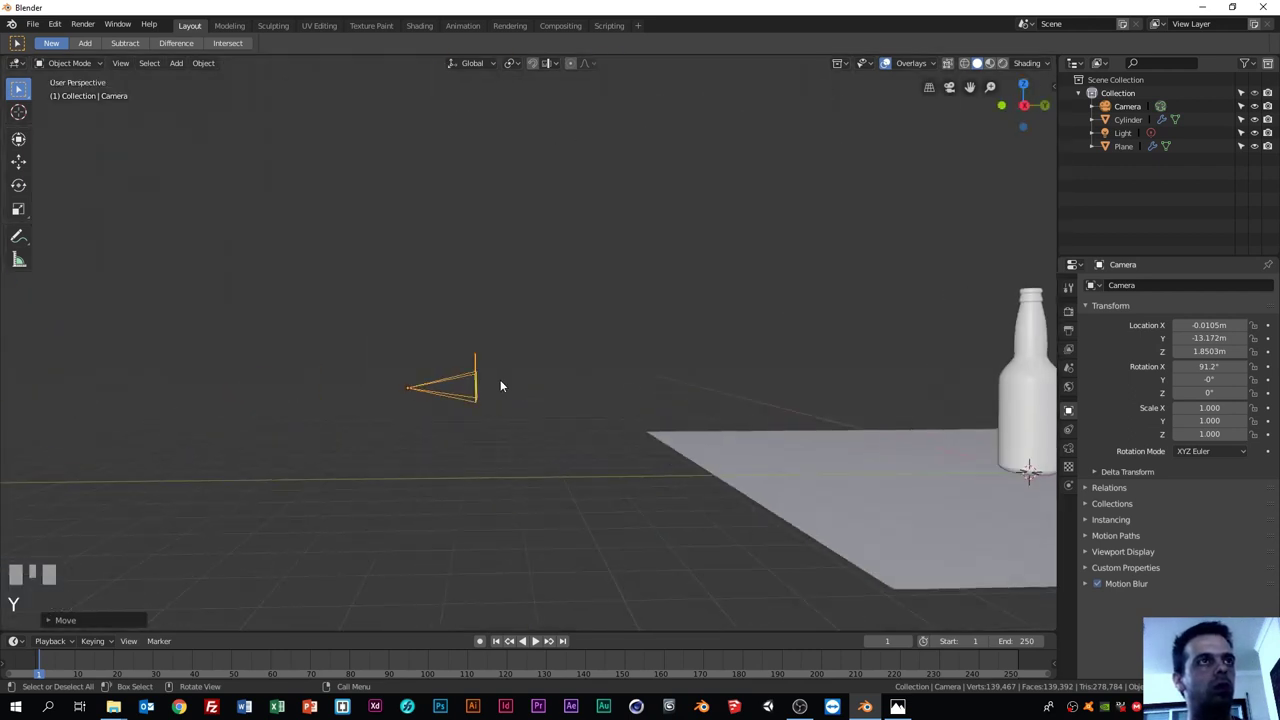
pyautogui.press('g')
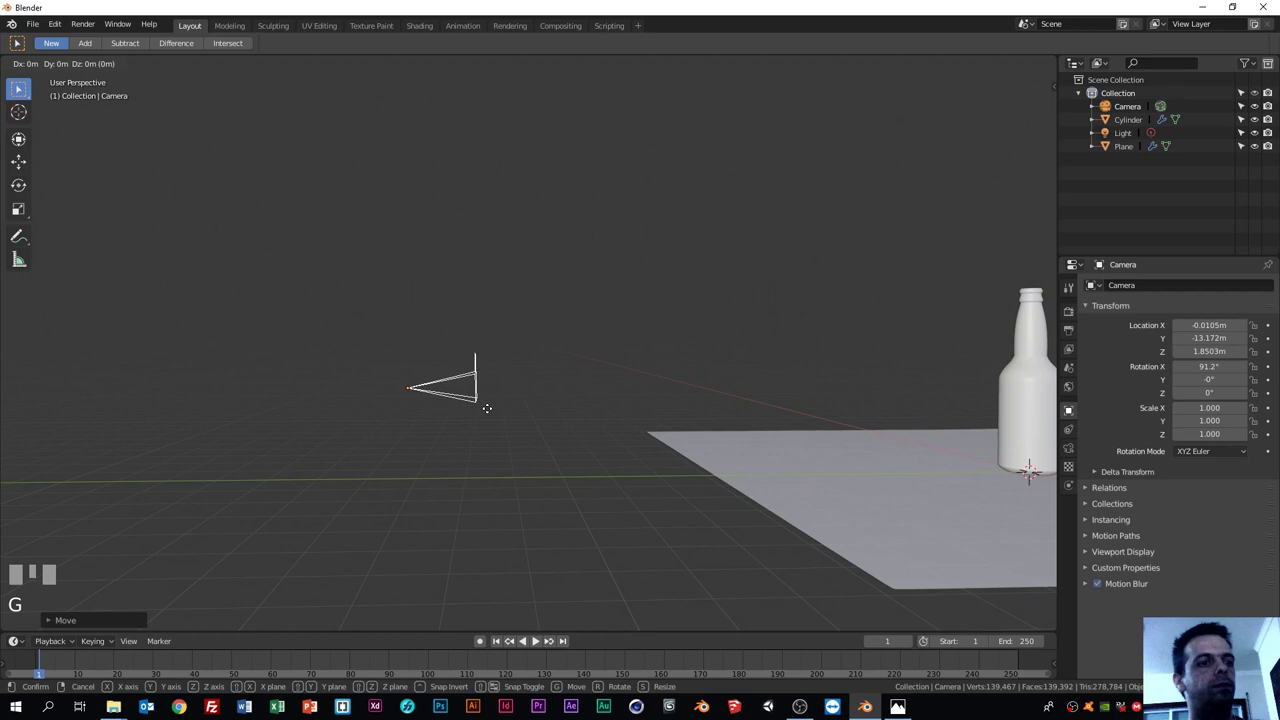
pyautogui.click(517, 414)
pyautogui.press('KP_0')
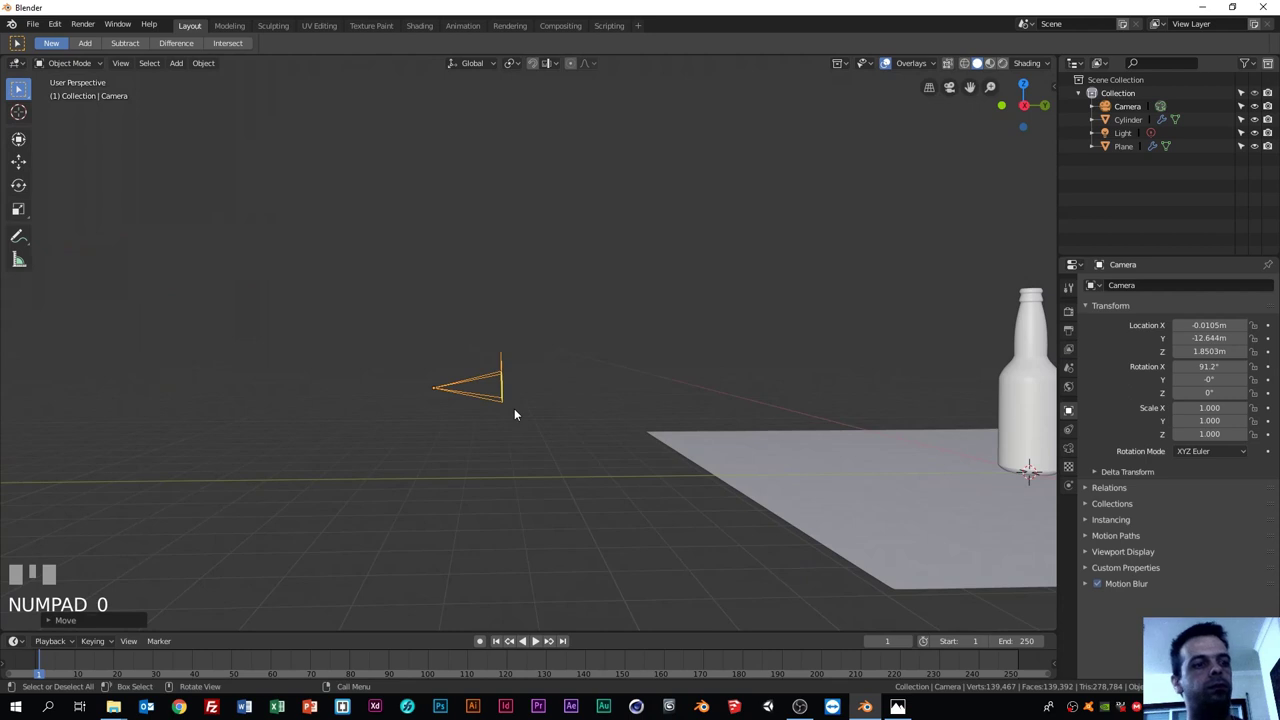
pyautogui.press('g')
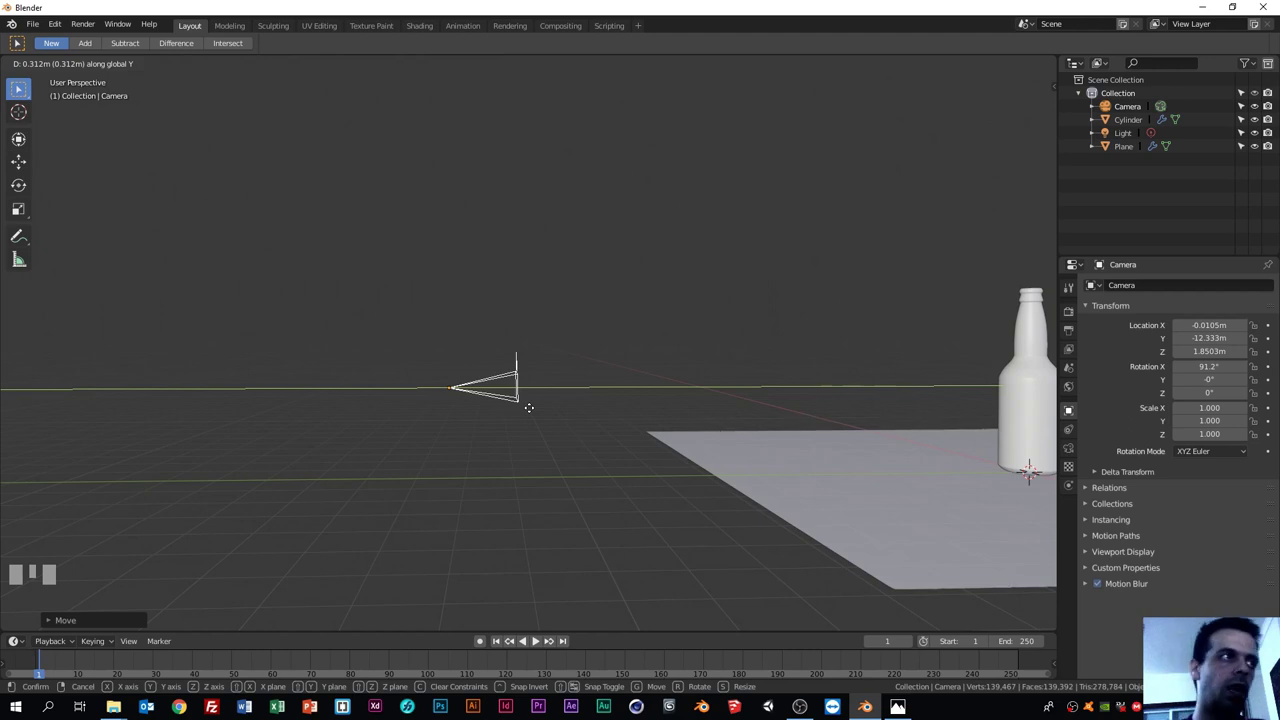
pyautogui.click(530, 410)
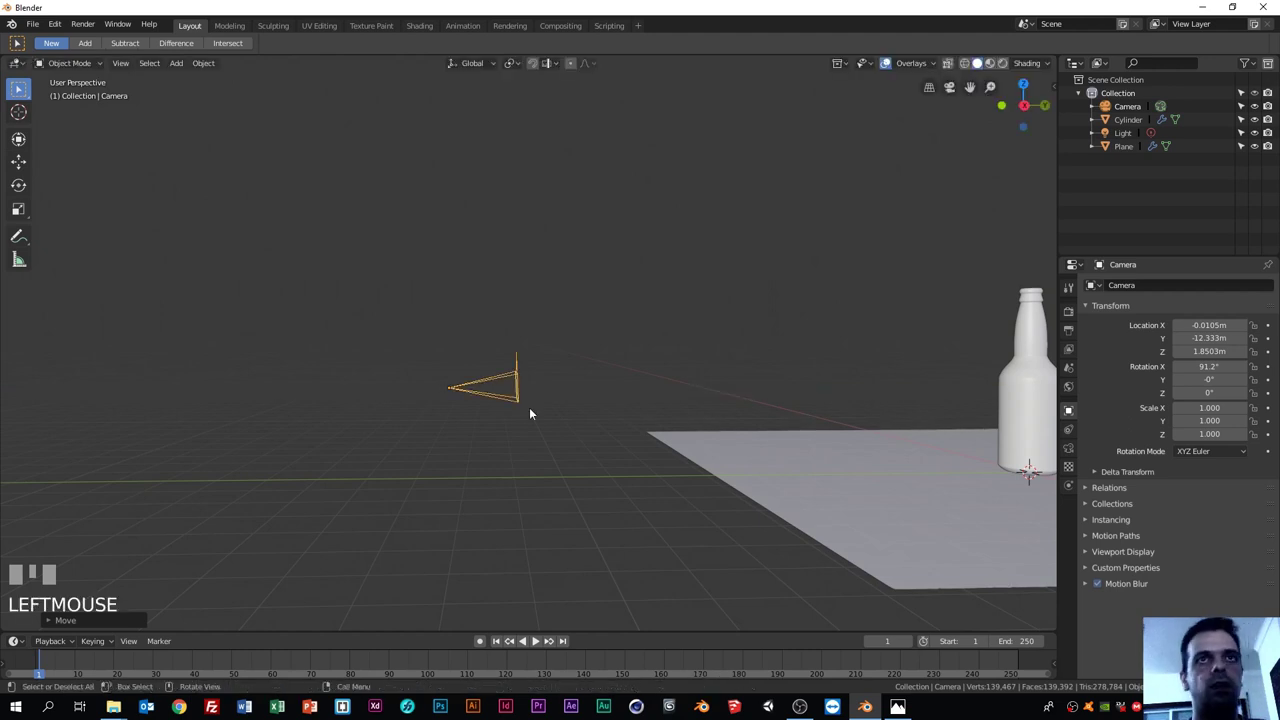
pyautogui.press('KP_0')
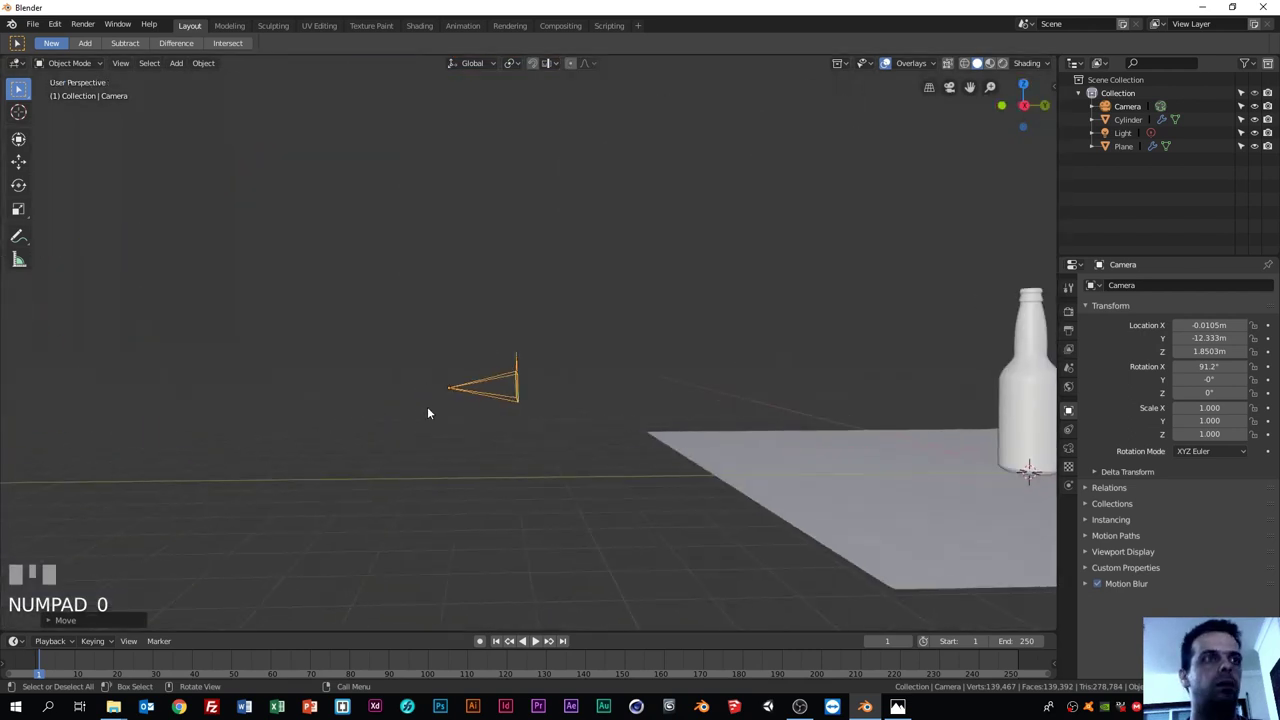
pyautogui.press('g')
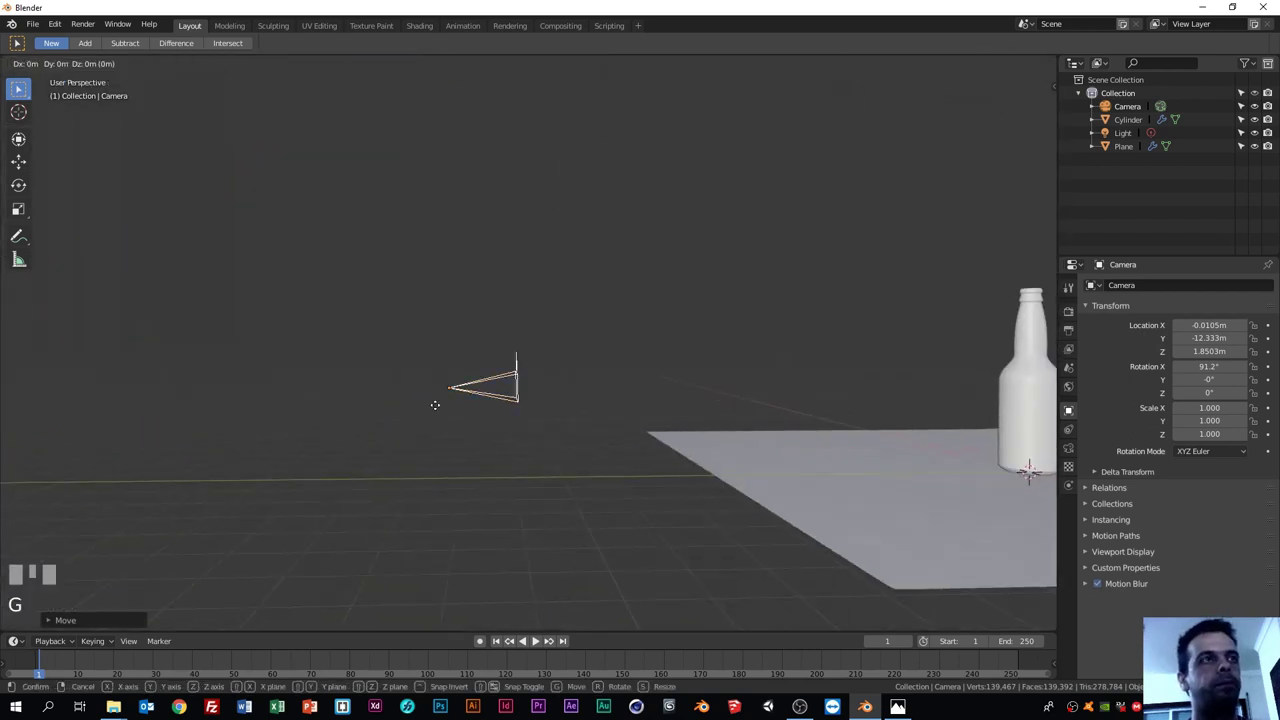
pyautogui.click(455, 411)
pyautogui.press('KP_0')
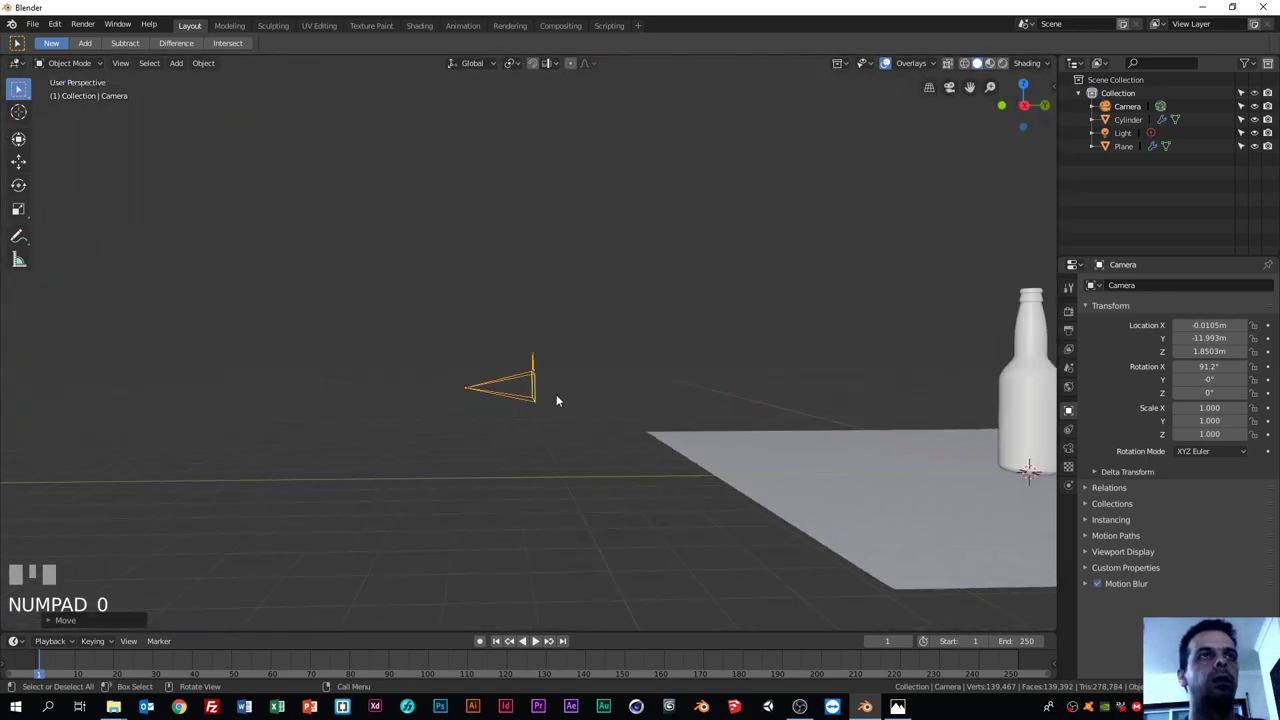
# Step: Select the backdrop plane and set its material Base Color to pure white (value 1.0)
pyautogui.moveTo(616, 389); pyautogui.dragTo(745, 434)
pyautogui.click(745, 434)
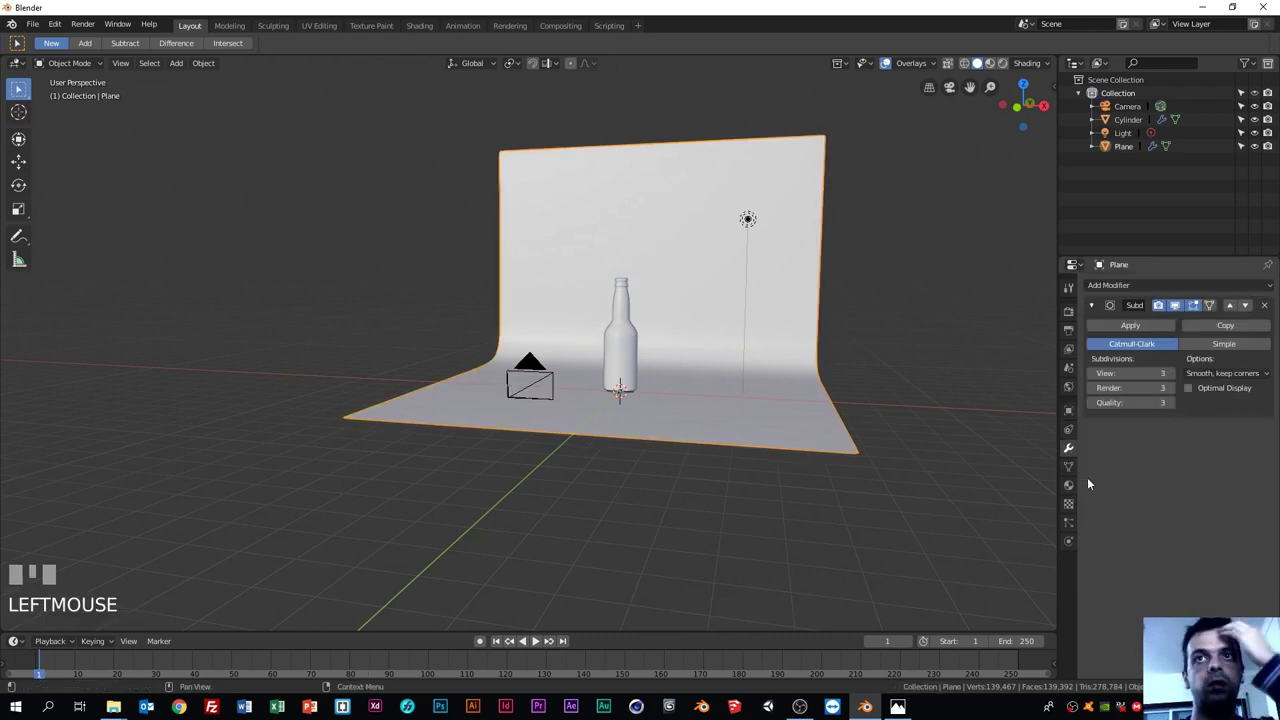
pyautogui.click(1074, 484)
pyautogui.click(1137, 331)
pyautogui.click(1208, 465)
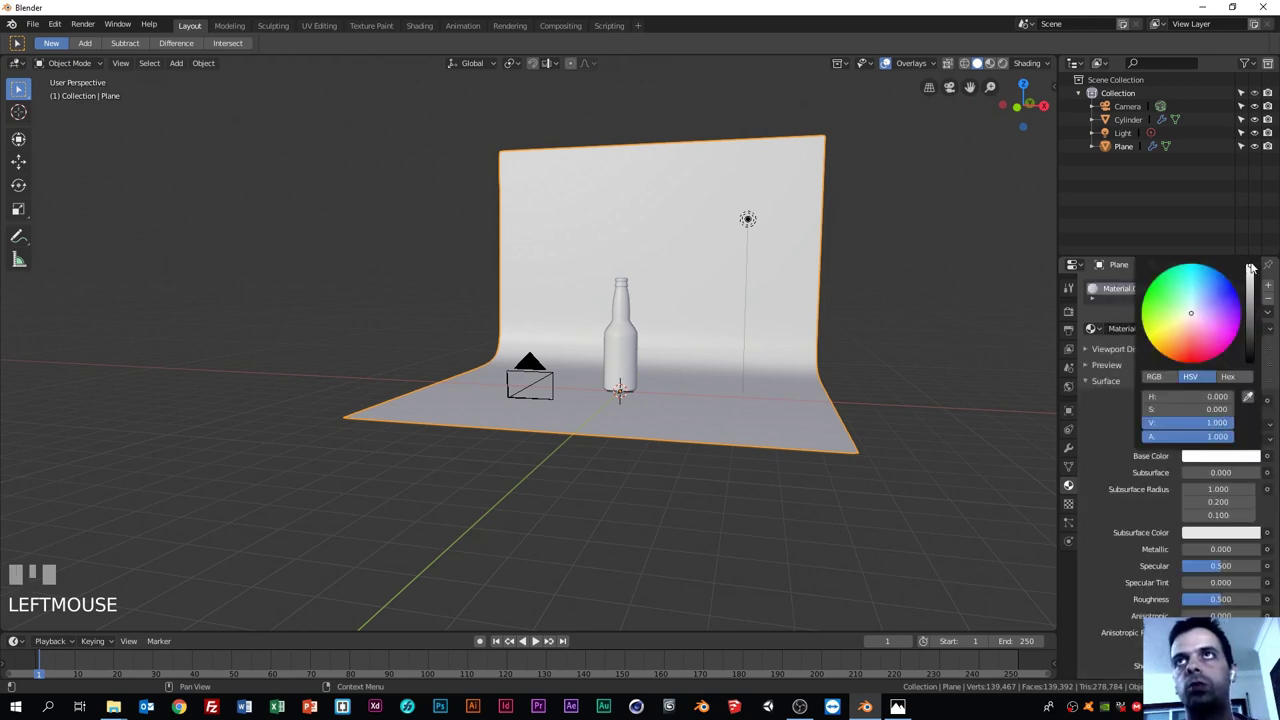
pyautogui.click(851, 300)
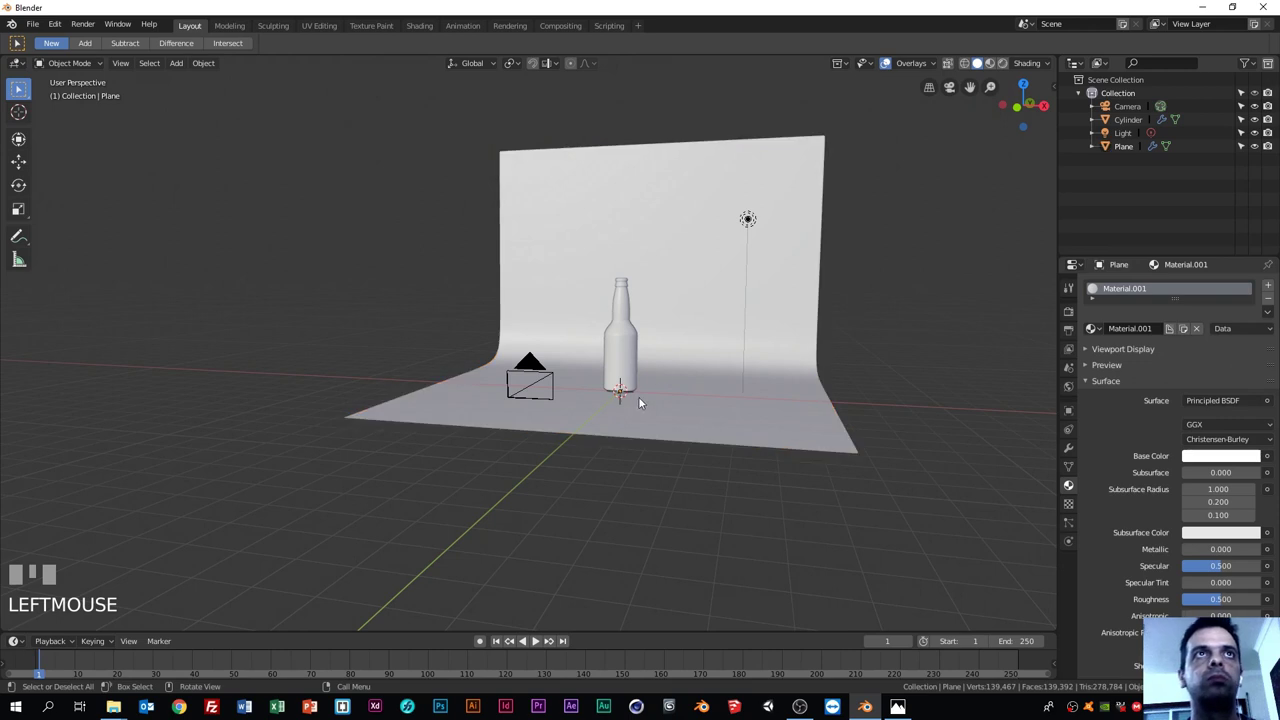
pyautogui.scroll(3)
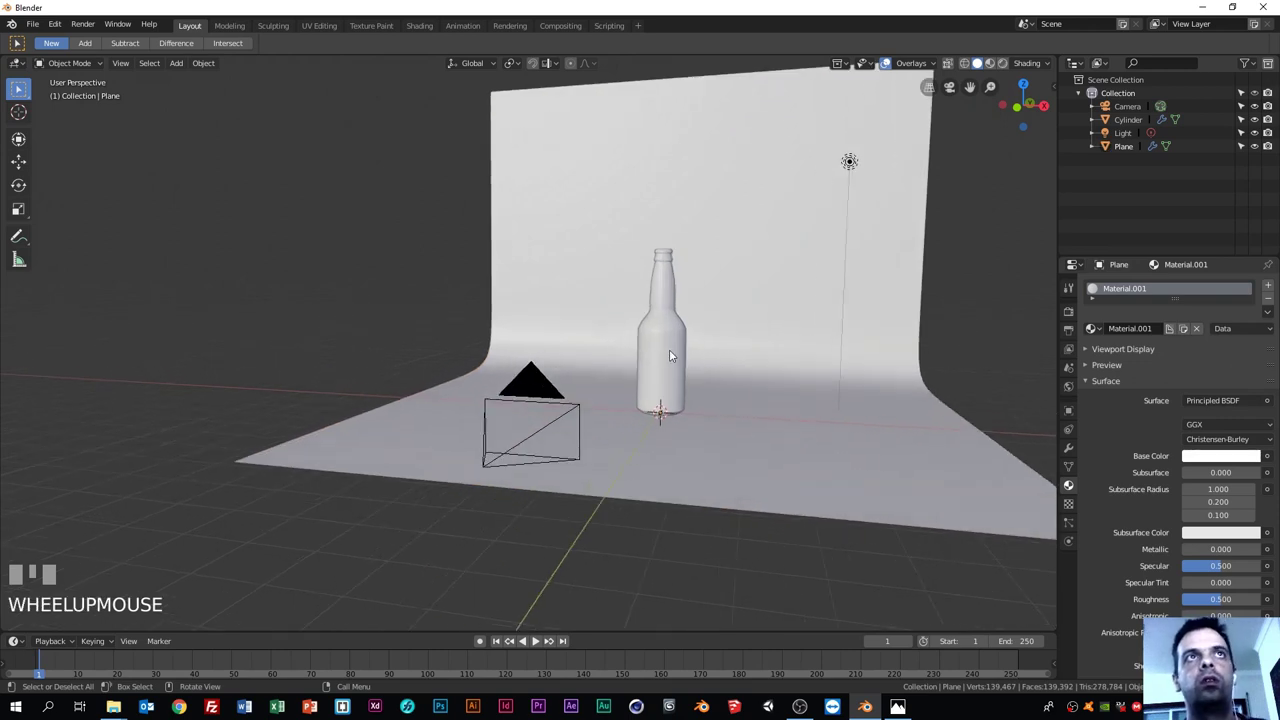
# Step: Select the bottle and create a new material, Material.002, for it
pyautogui.click(669, 336)
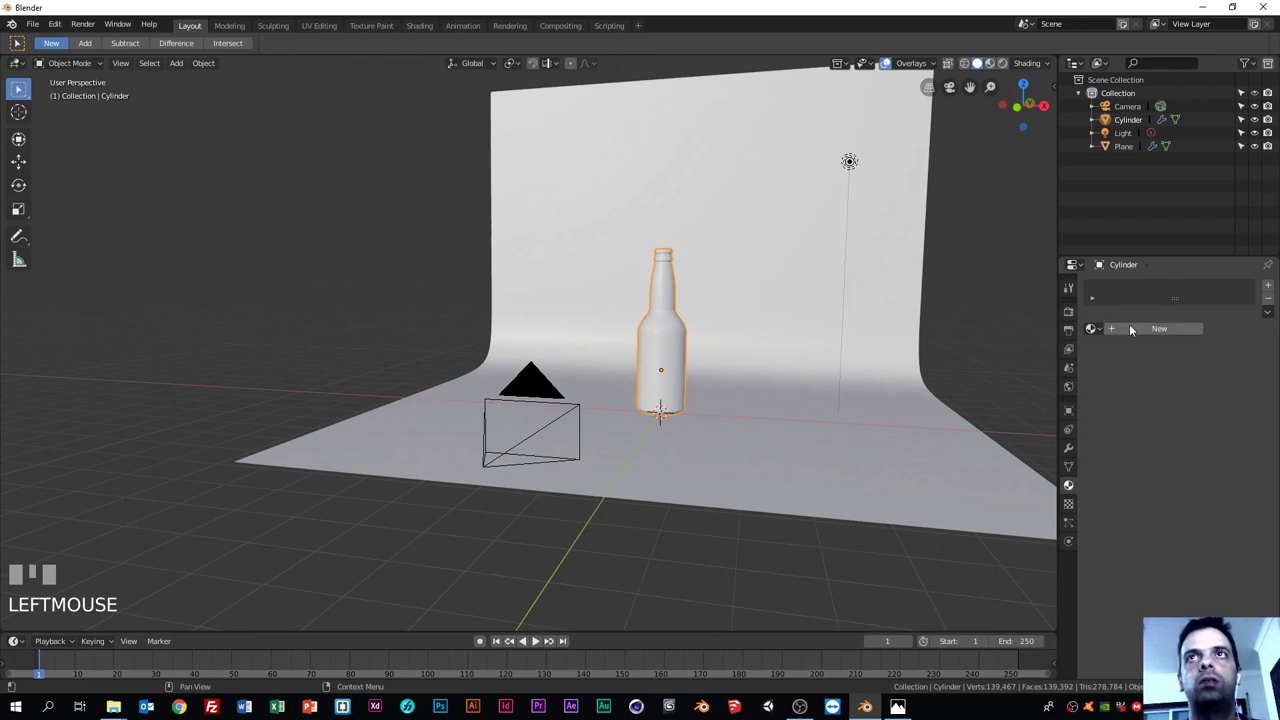
pyautogui.click(1129, 326)
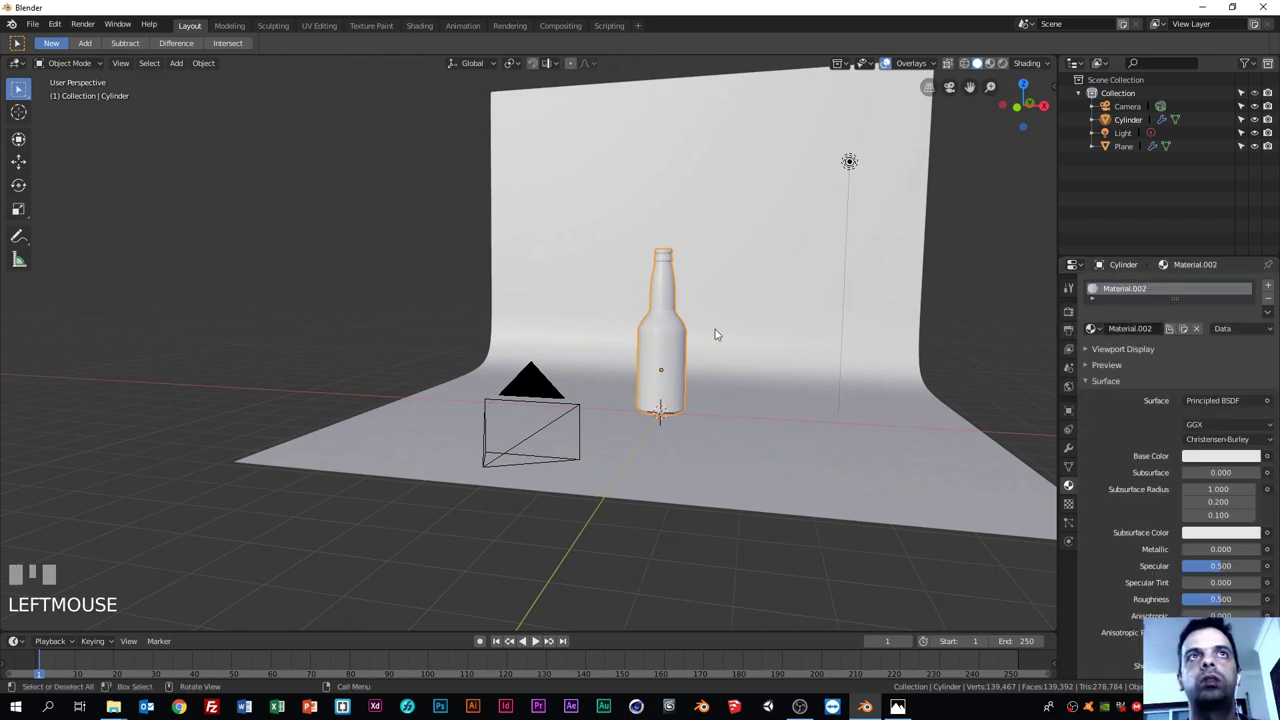
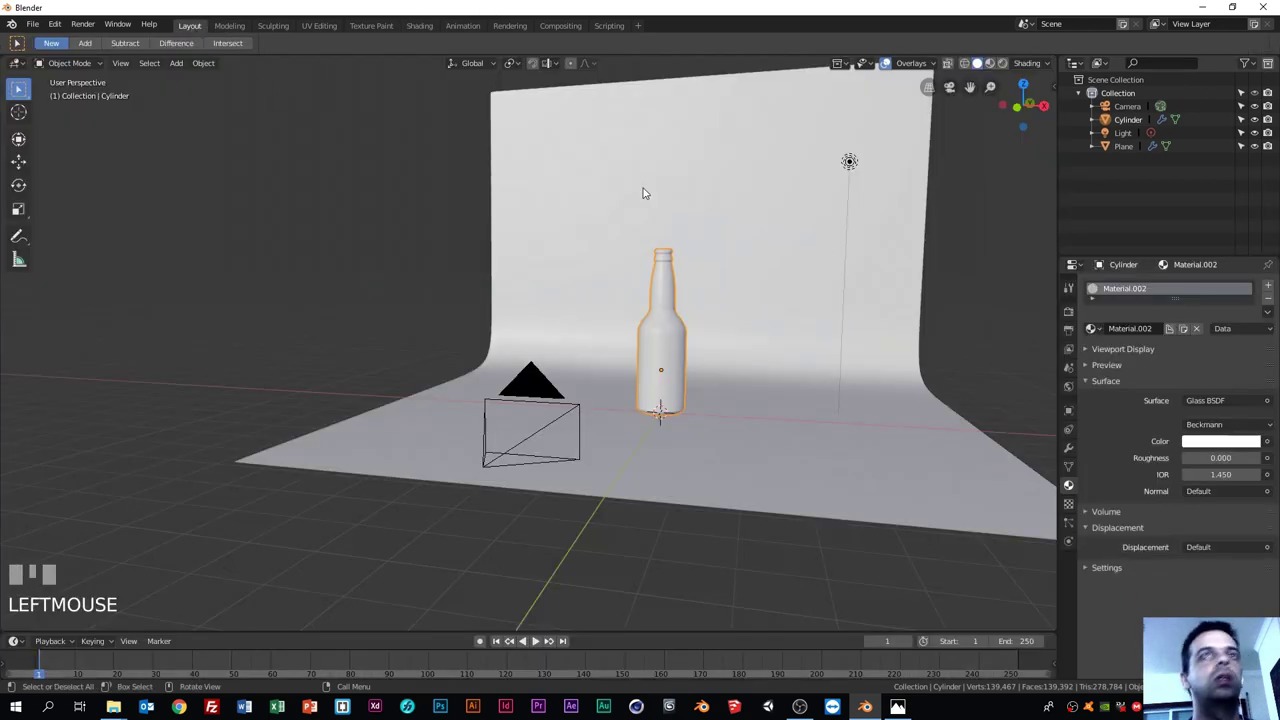
# Step: Preview the glass bottle in rendered shading through the camera, then orbit out to see the whole scene
pyautogui.press('KP_0')
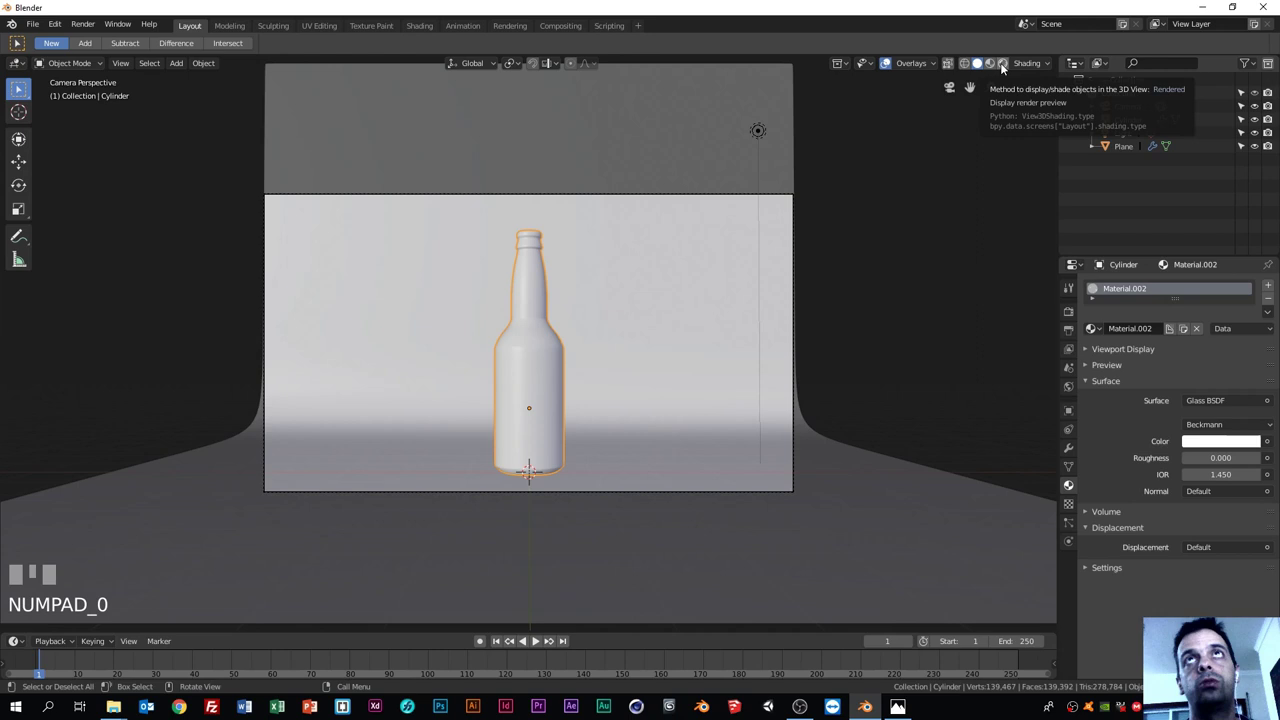
pyautogui.click(1004, 67)
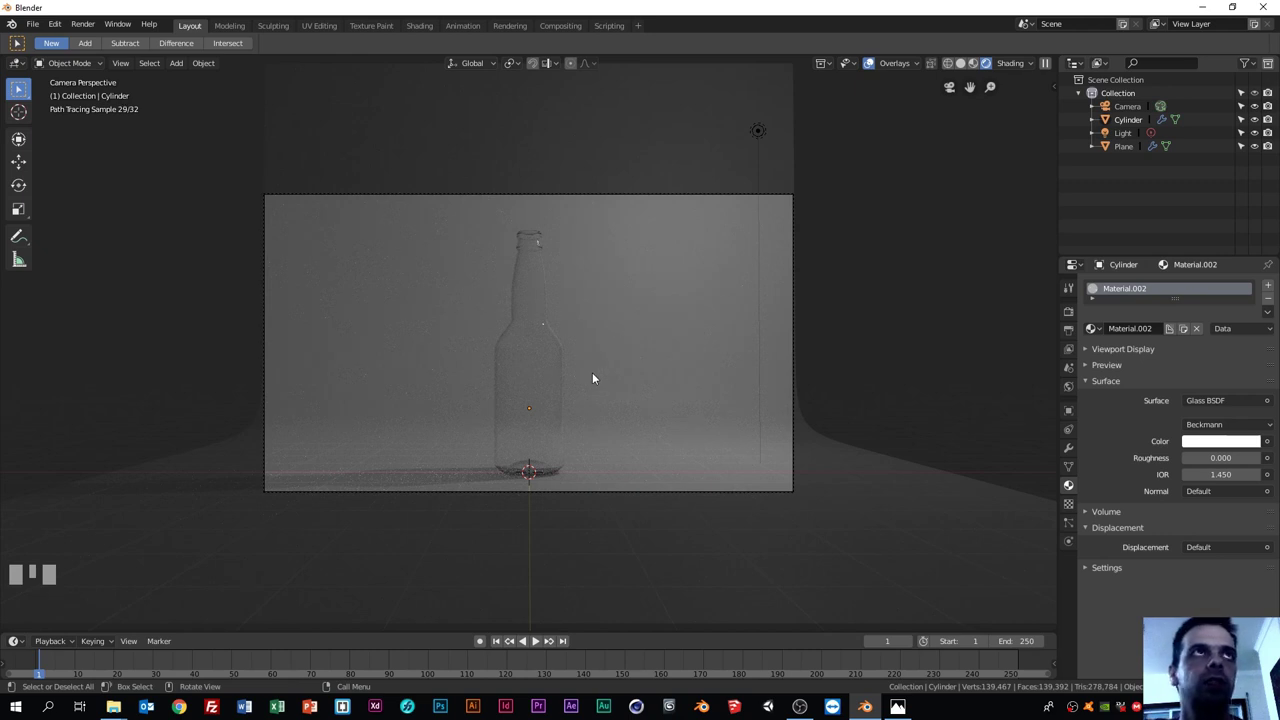
pyautogui.moveTo(690, 352); pyautogui.dragTo(865, 132)
pyautogui.scroll(-3)
pyautogui.scroll(-3)
# Step: Select the point light above the bottle and show its light settings
pyautogui.click(865, 132)
pyautogui.click(865, 129)
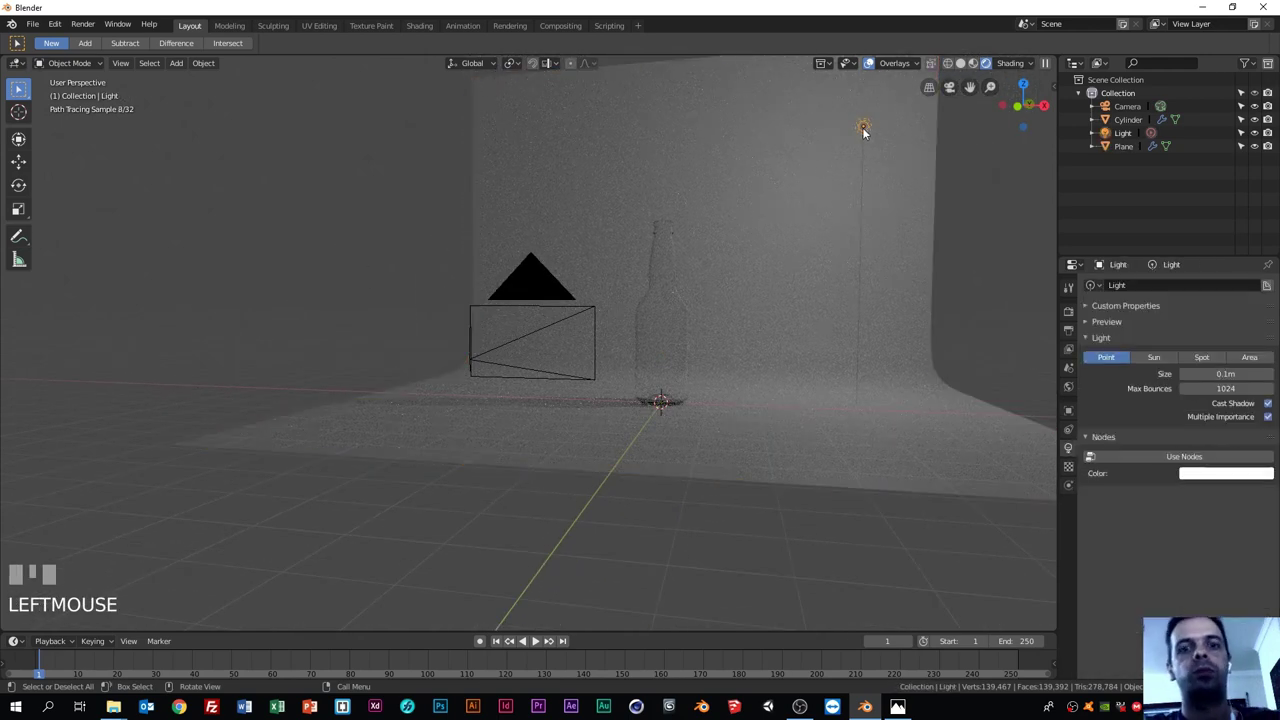
# Step: Delete the point light and bring up the Add menu to place an area light instead
pyautogui.press('Delete')
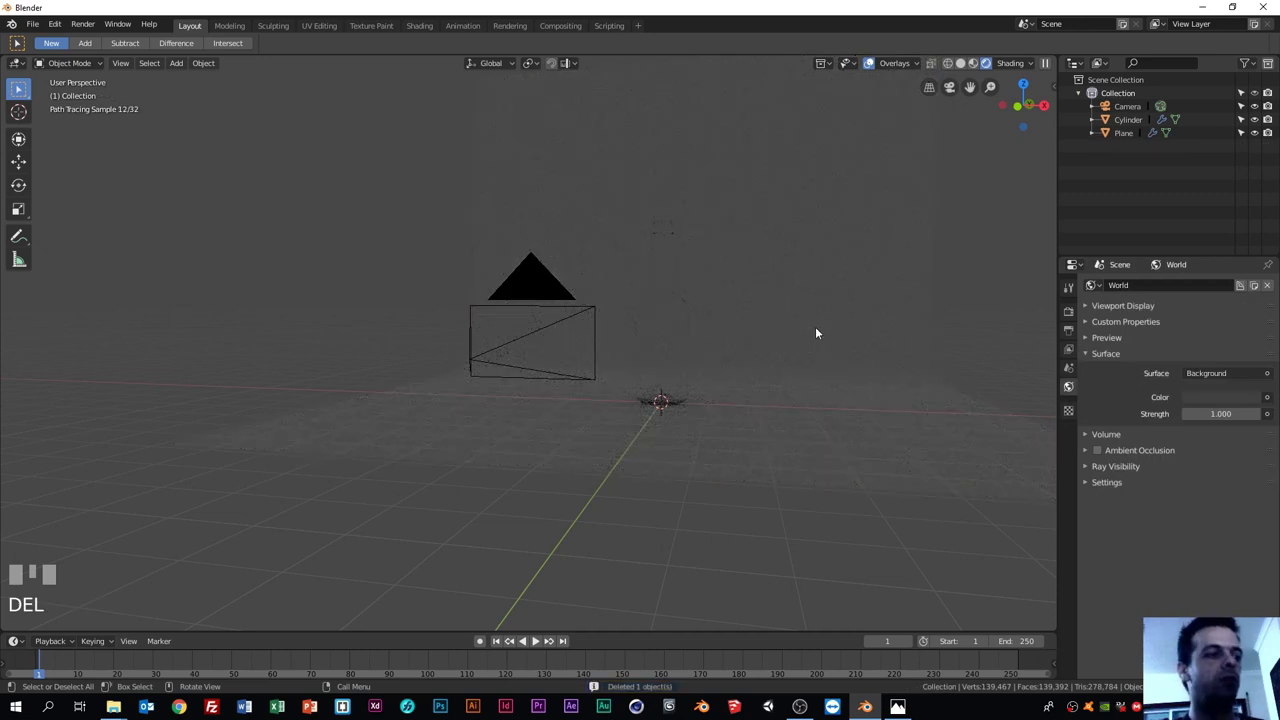
pyautogui.press('shift+a')
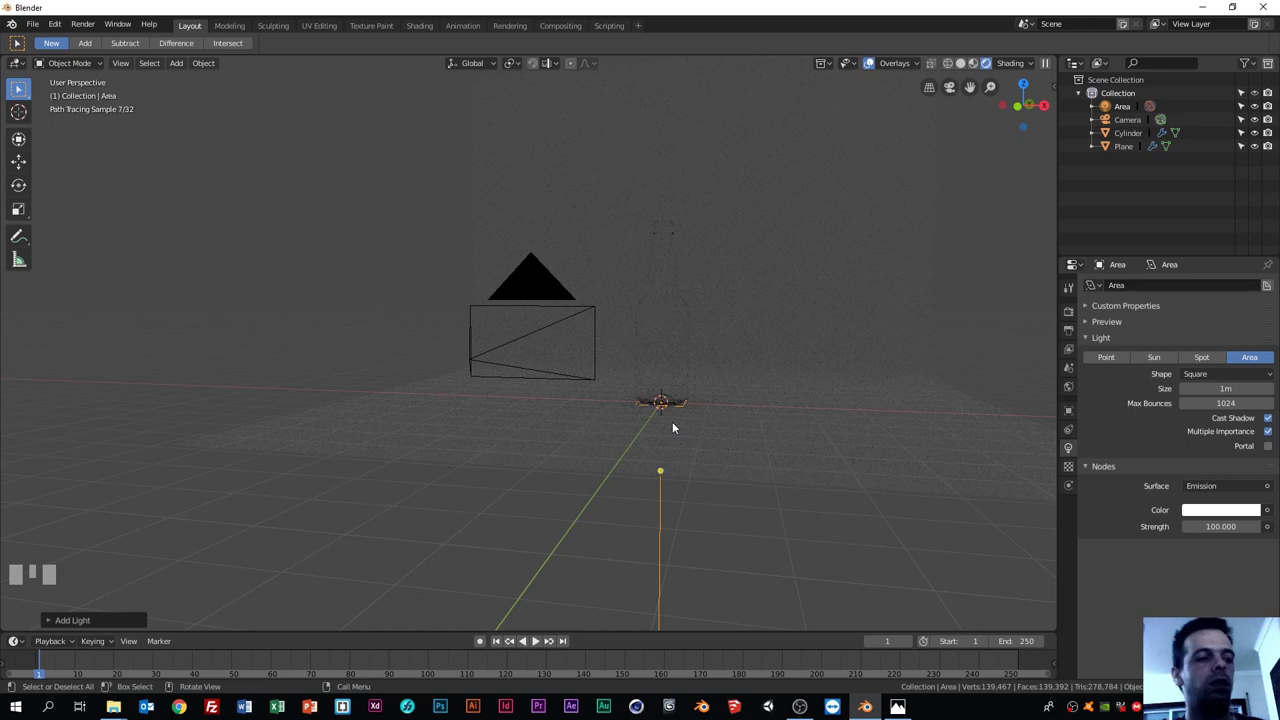
pyautogui.press('ctrl+z')
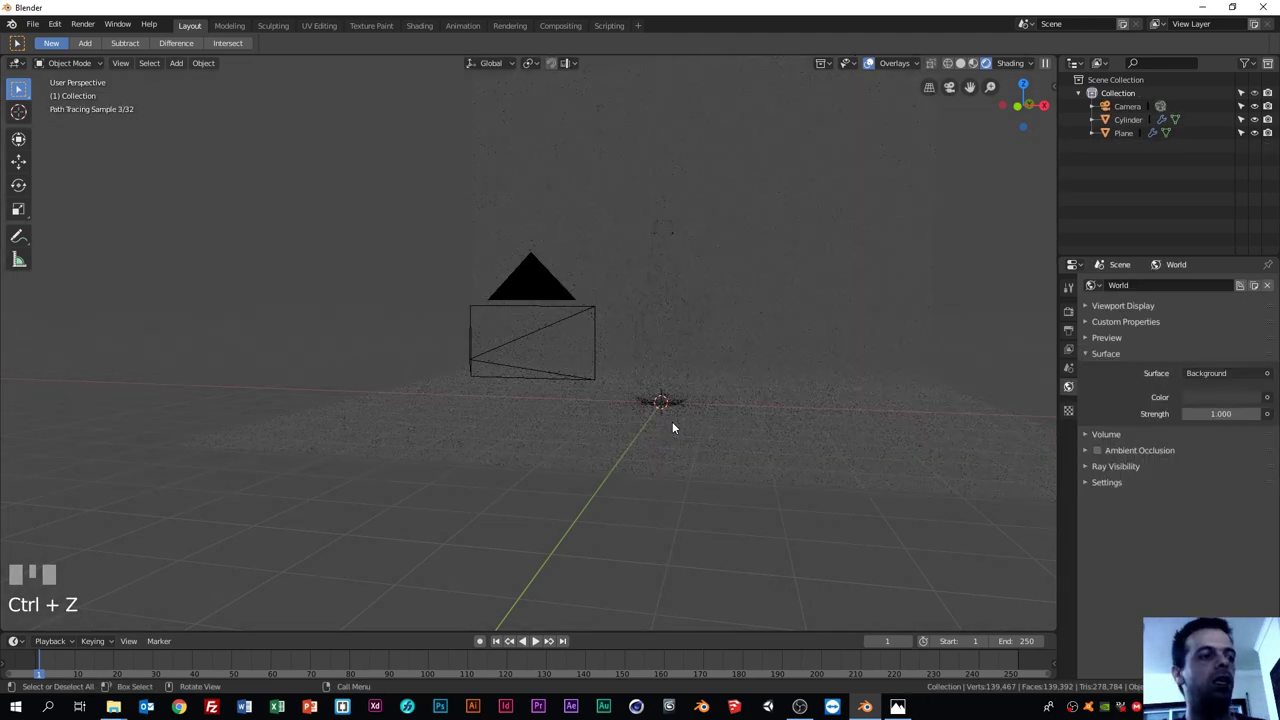
pyautogui.press('shift+a')
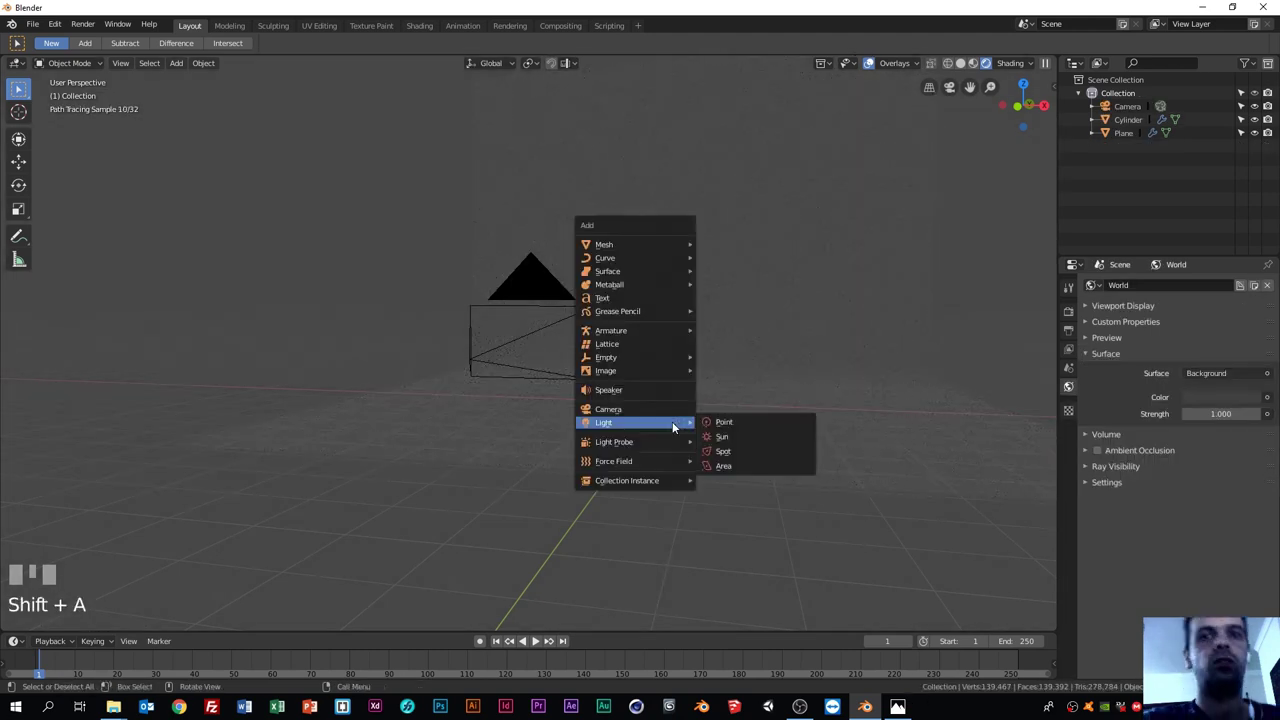
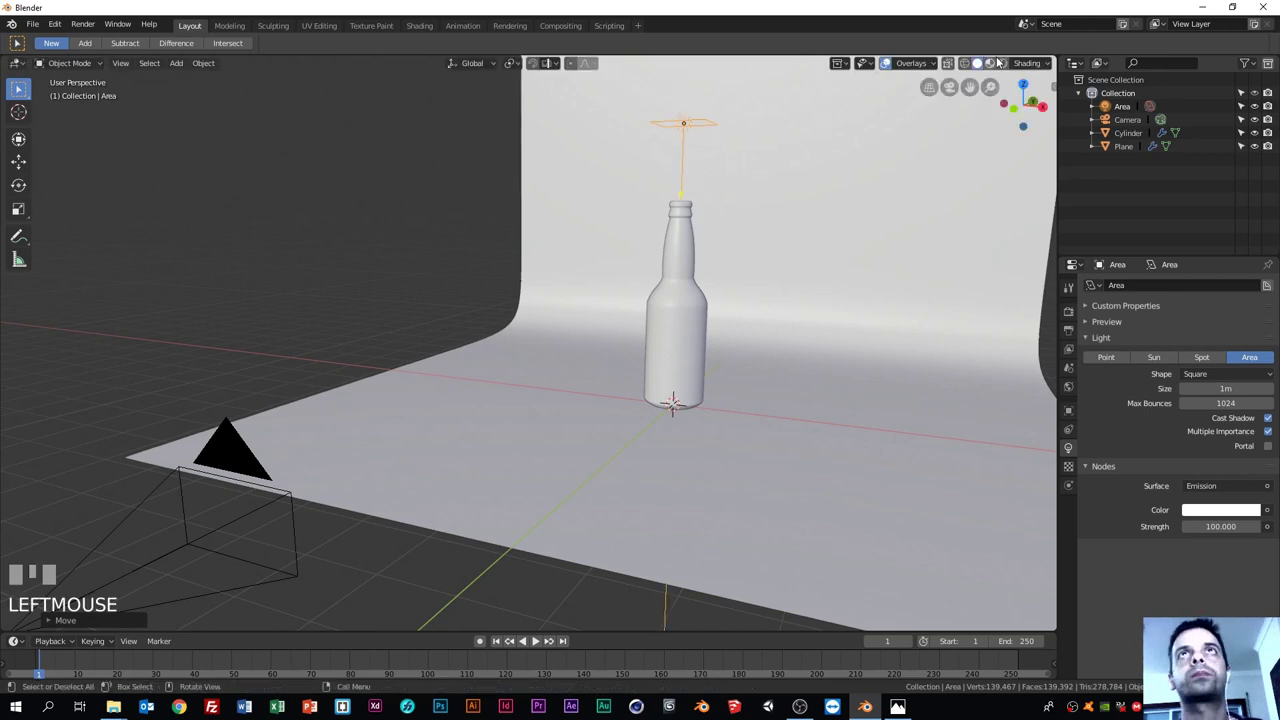
# Step: In Rendered preview, scale the strength-100 area light up to a medium size and reach its Strength field
pyautogui.click(1004, 63)
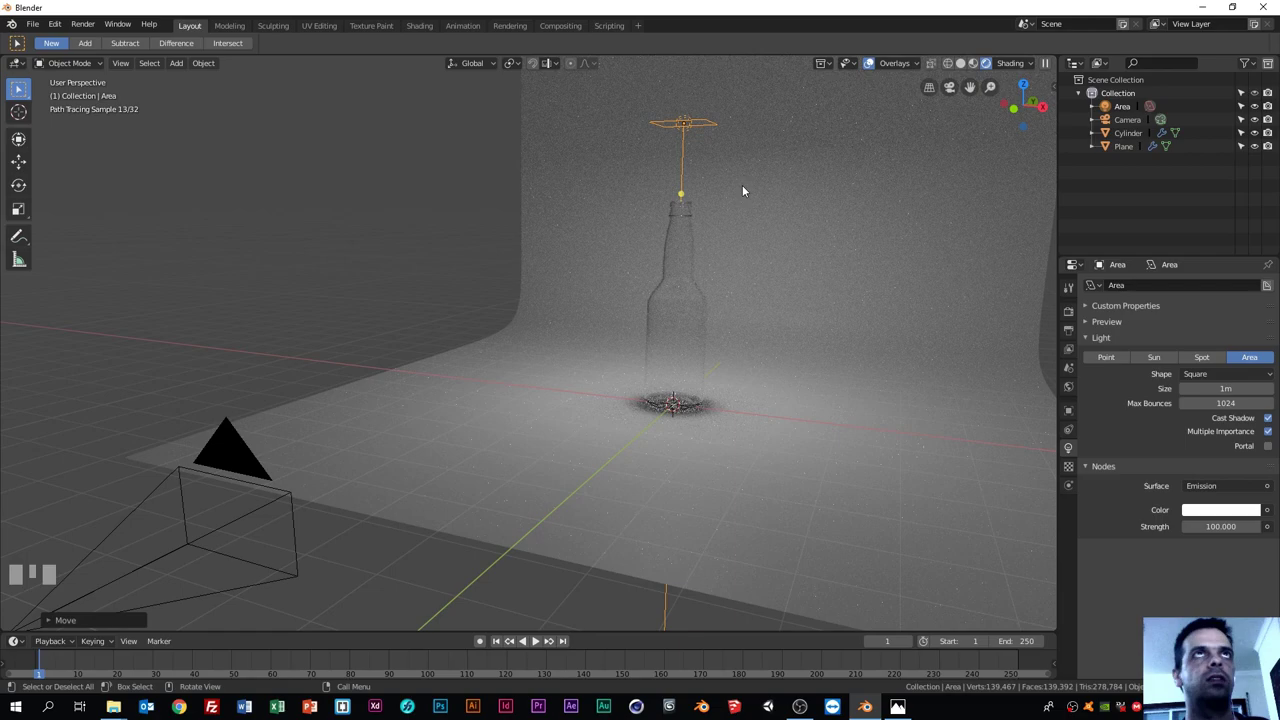
pyautogui.press('s')
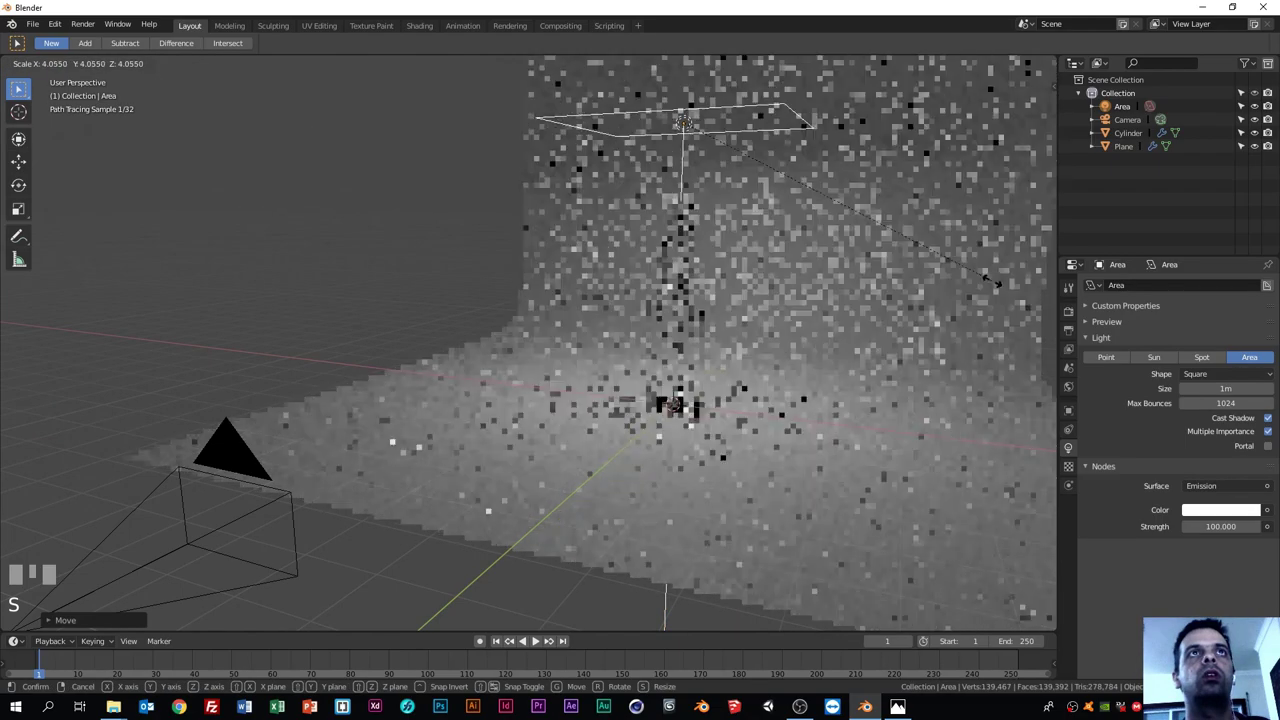
pyautogui.click(984, 283)
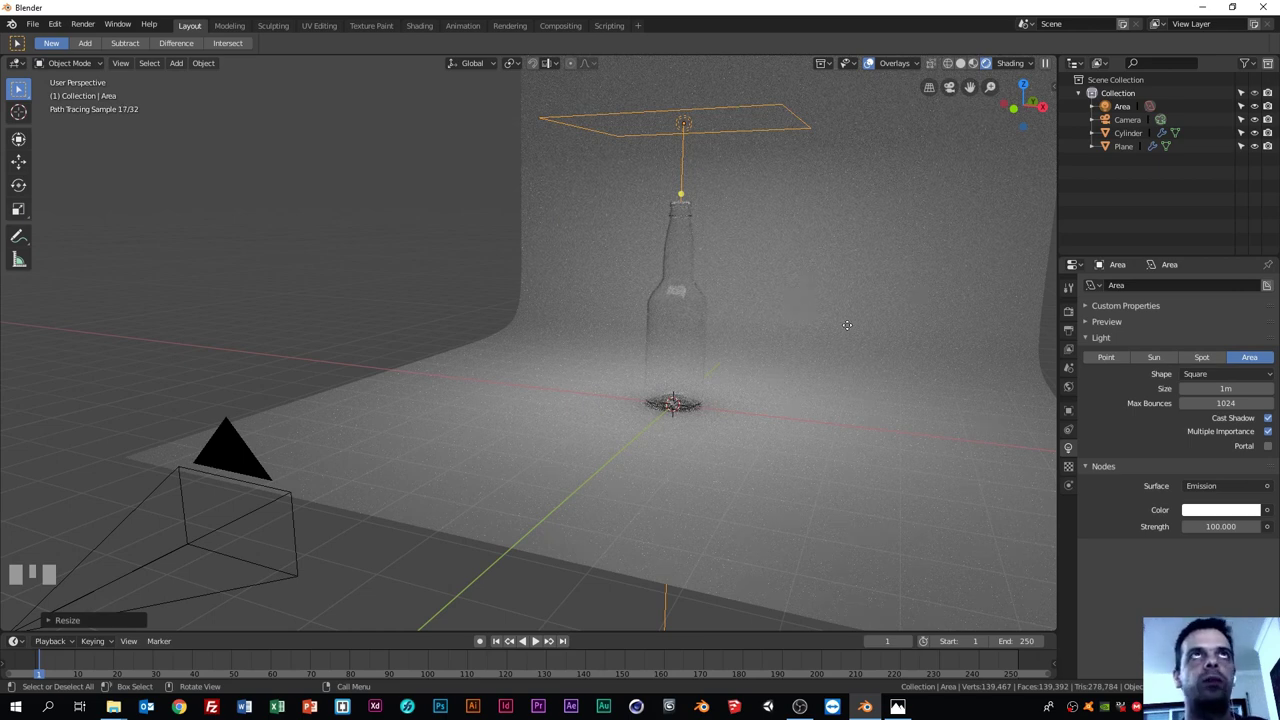
pyautogui.press('s')
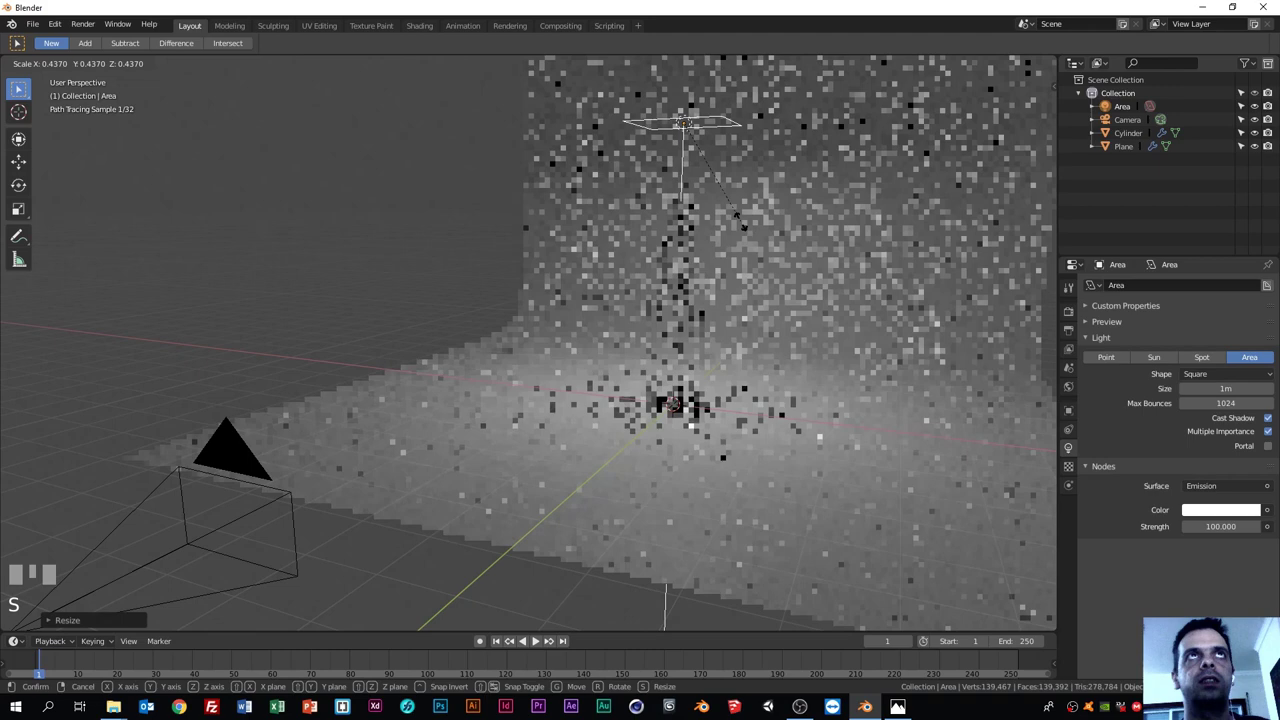
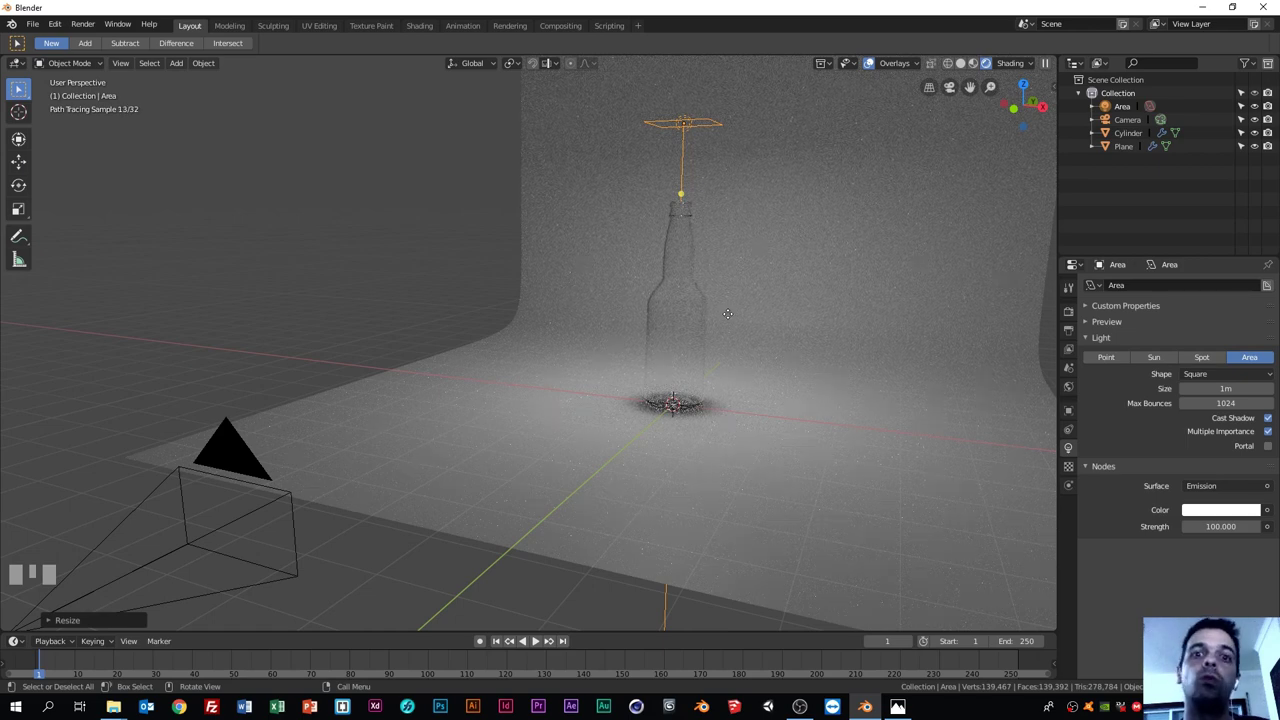
pyautogui.press('s')
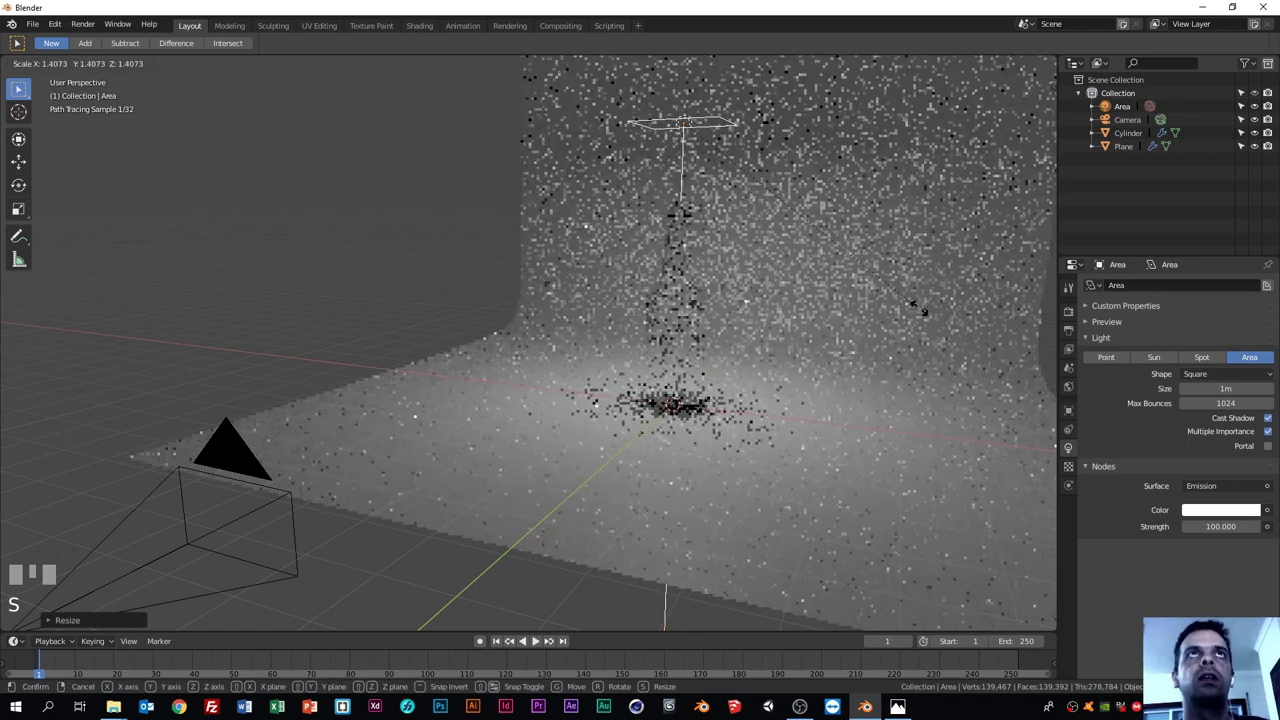
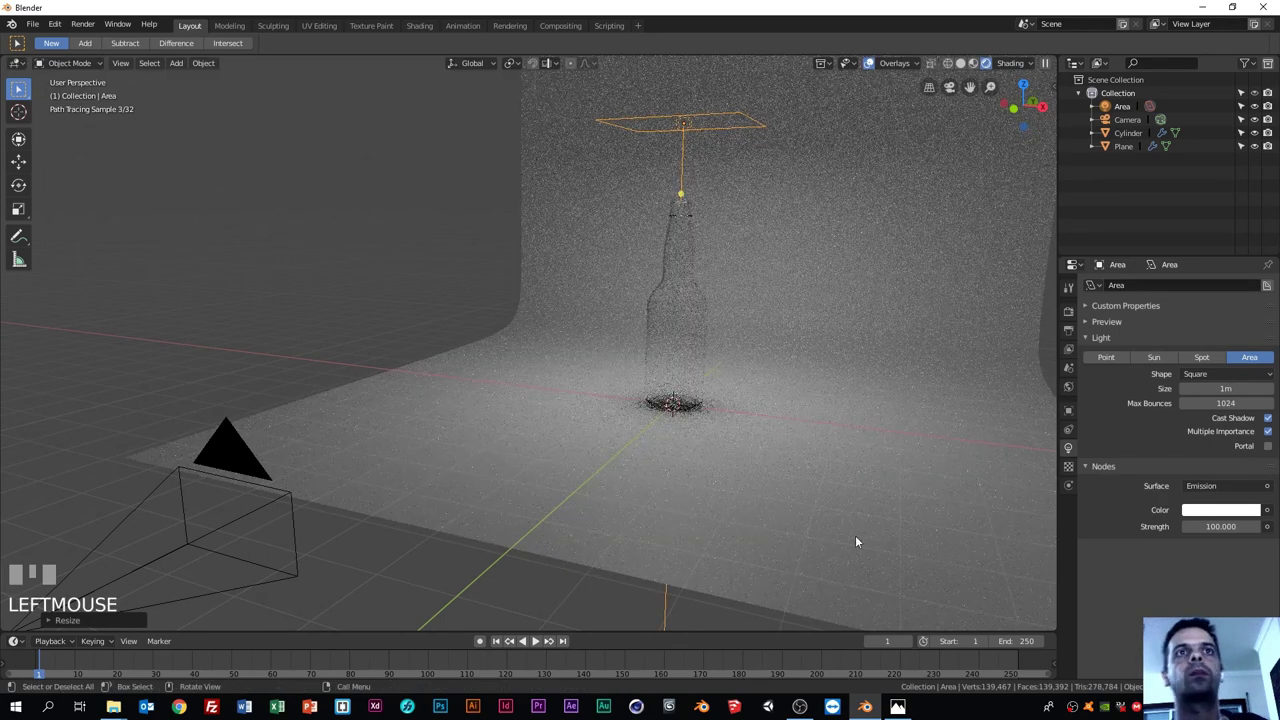
pyautogui.click(1071, 452)
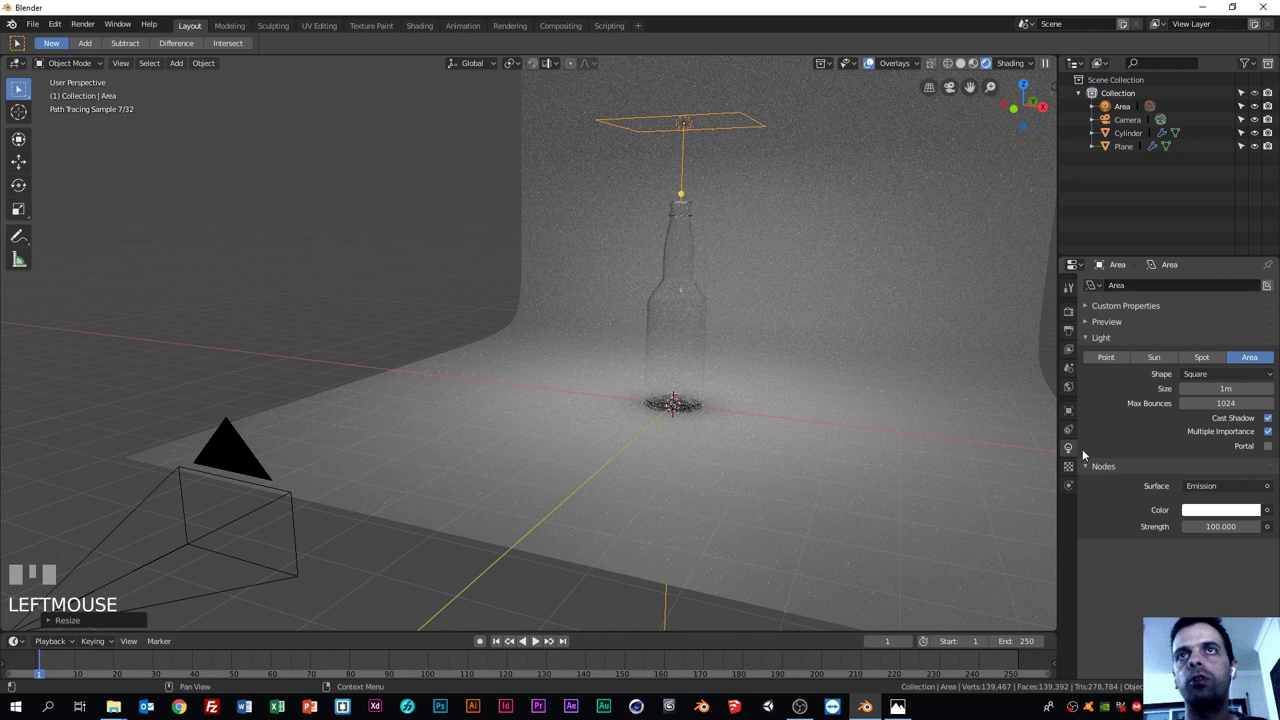
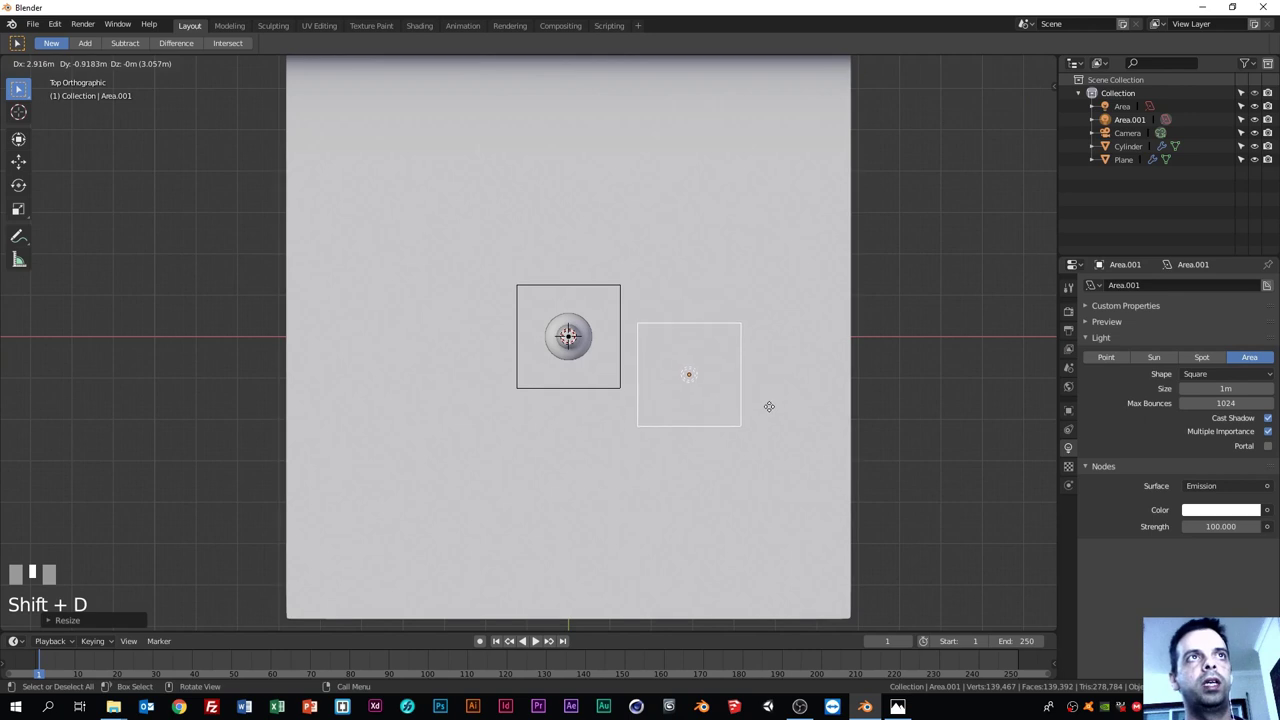
# Step: Orbit out of top view and tilt the duplicated Area.001 light toward the bottle
pyautogui.middleClick(781, 507)
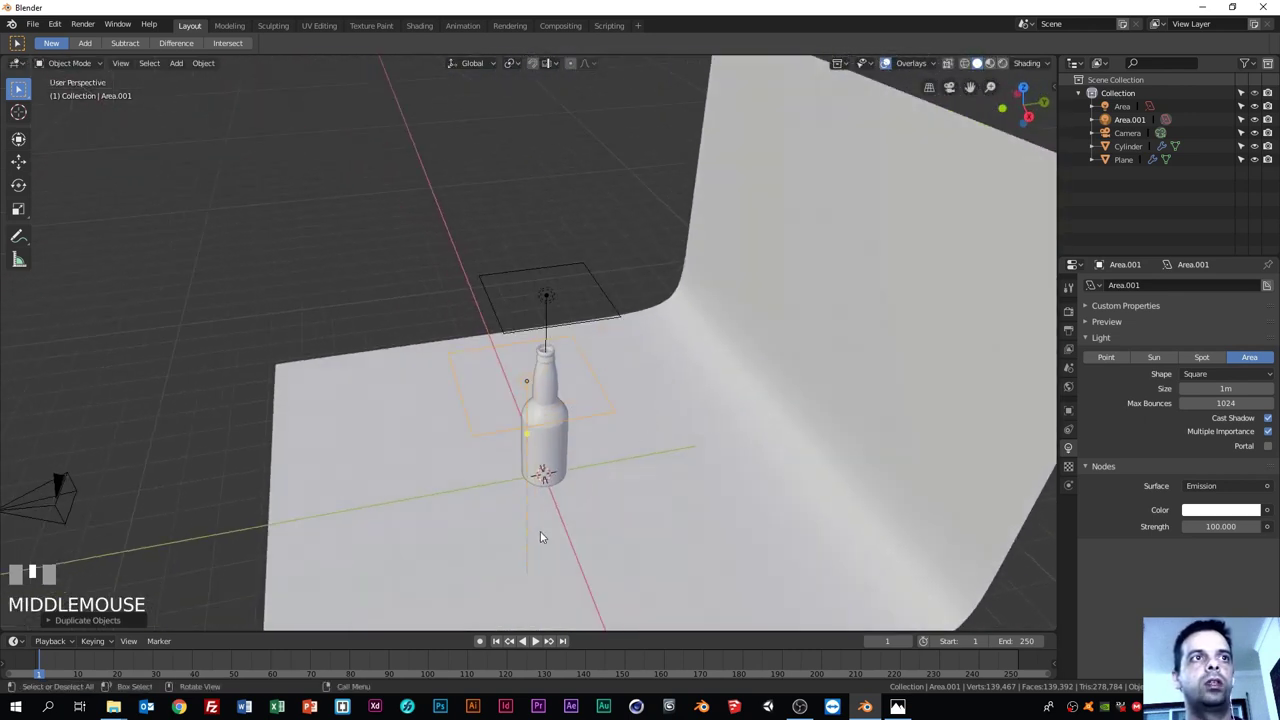
pyautogui.scroll(-3)
pyautogui.press('r')
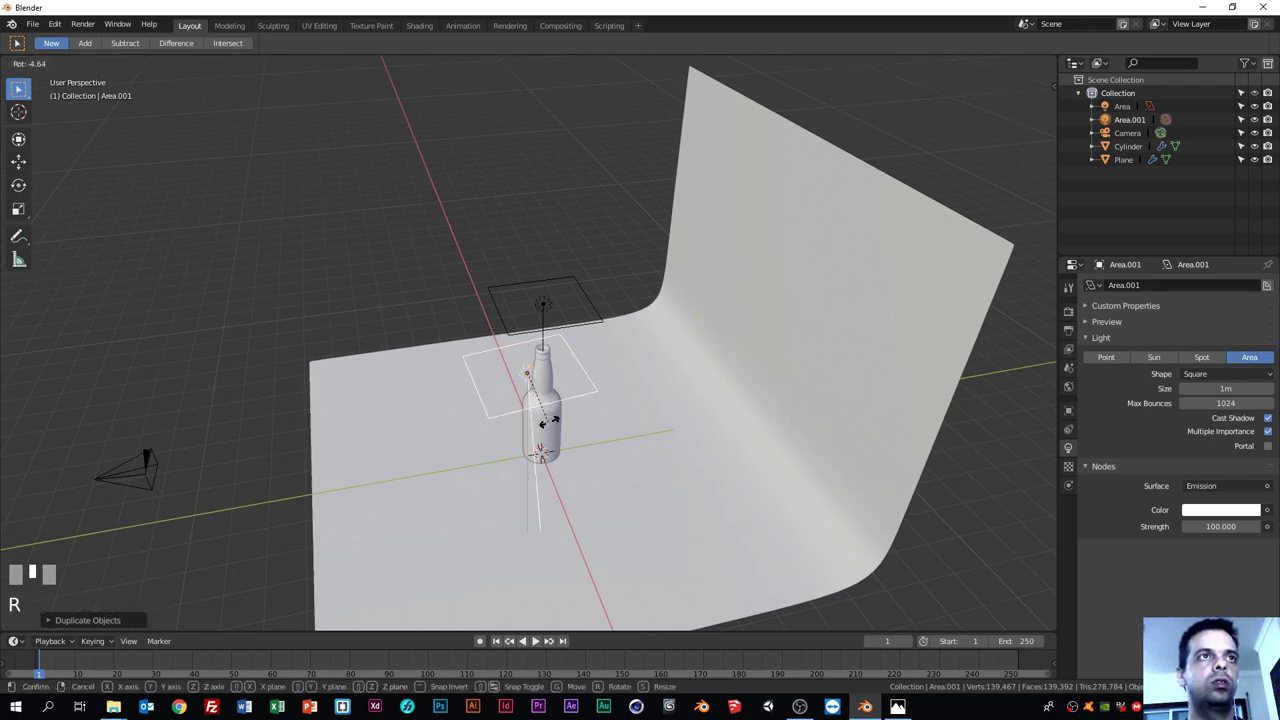
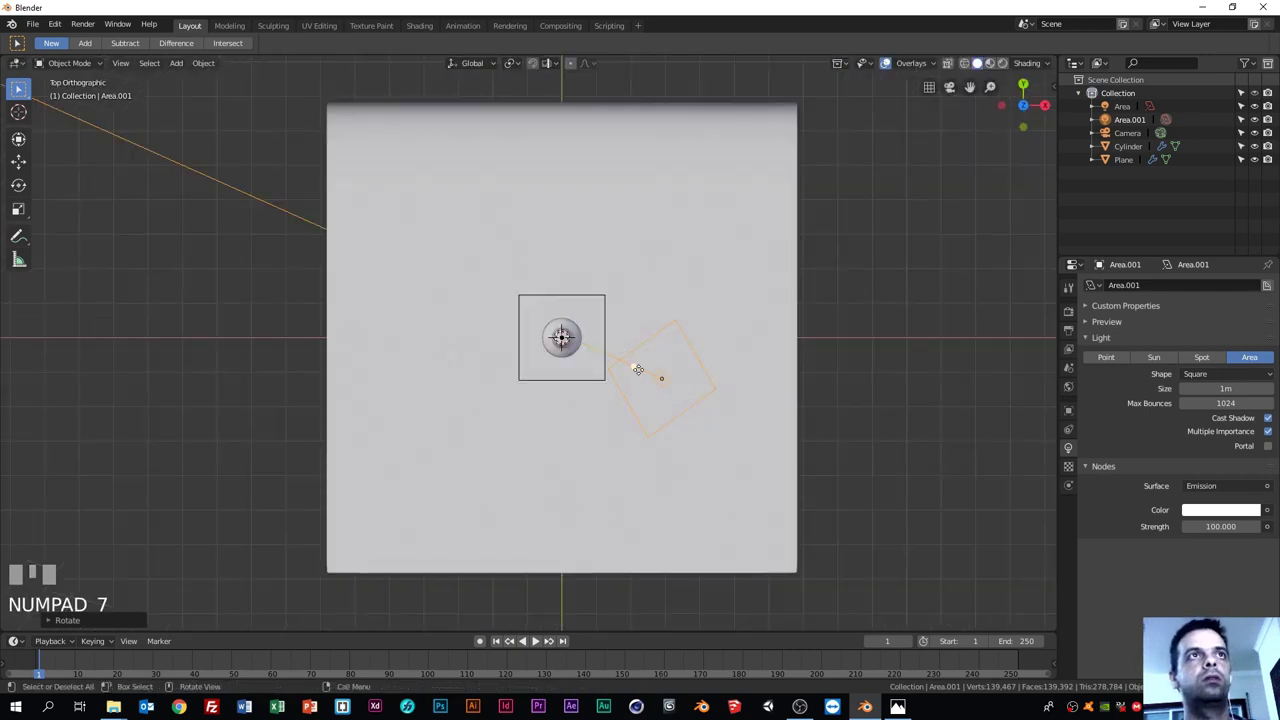
# Step: Reposition Area.001 beside the bottle and rotate the duplicated Area.002 to face it
pyautogui.press('g')
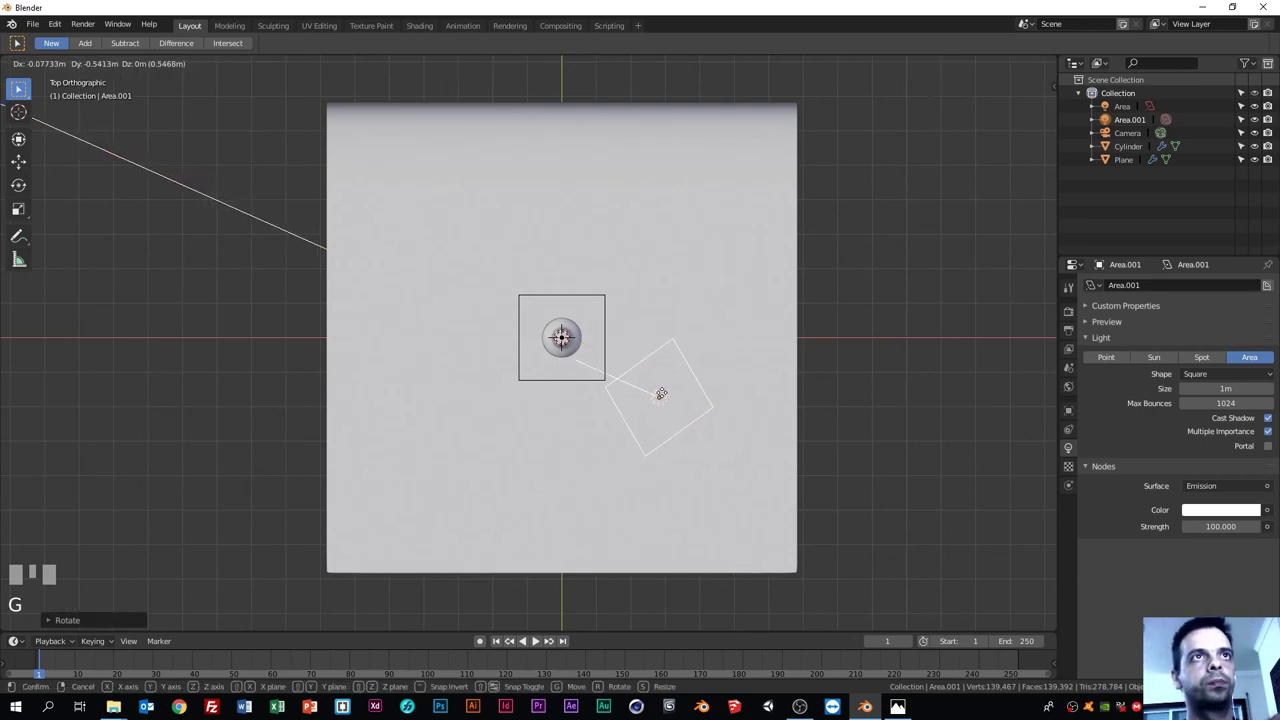
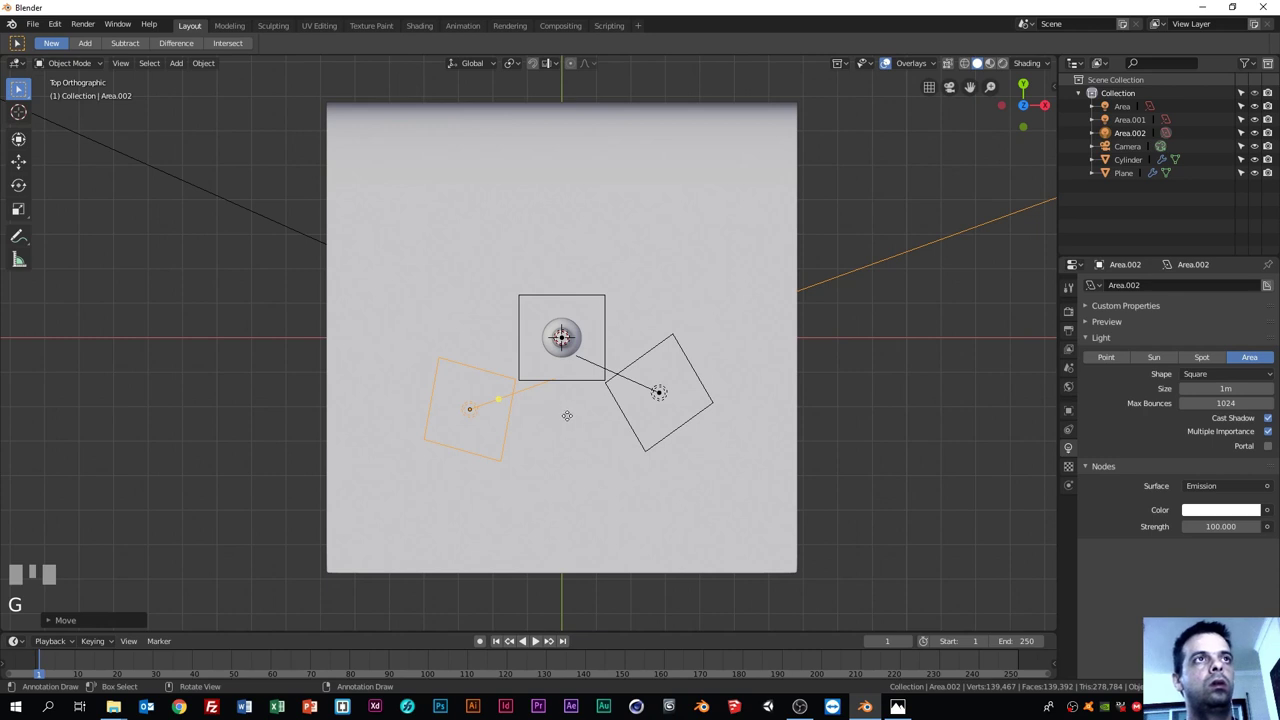
pyautogui.press('r')
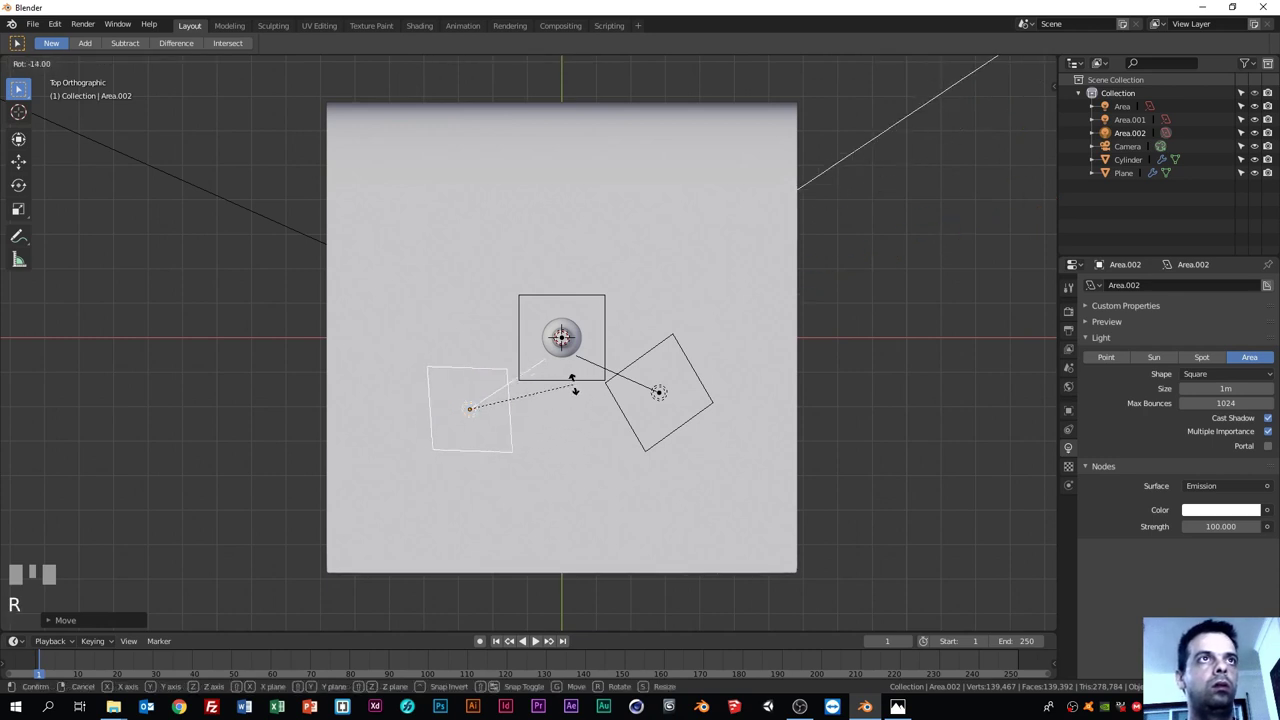
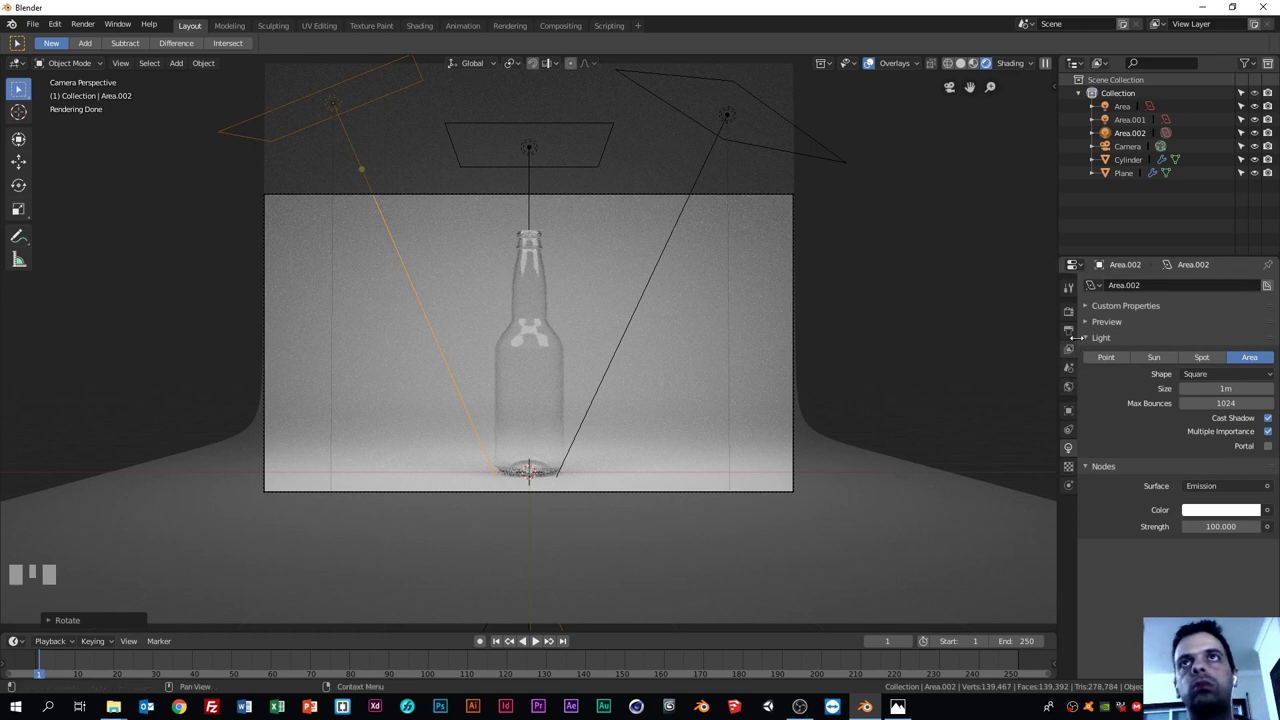
# Step: Render the final frame of the lit bottle through the camera from Render Properties
pyautogui.moveTo(1066, 314); pyautogui.dragTo(404, 69)
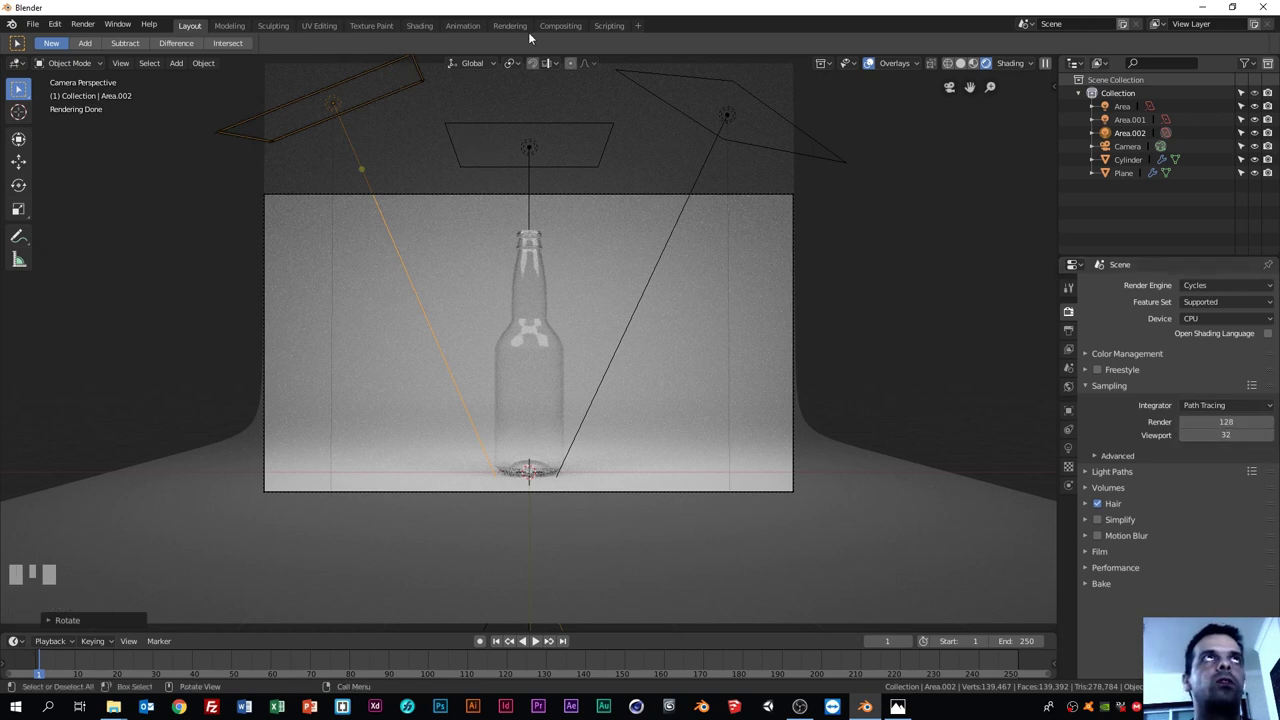